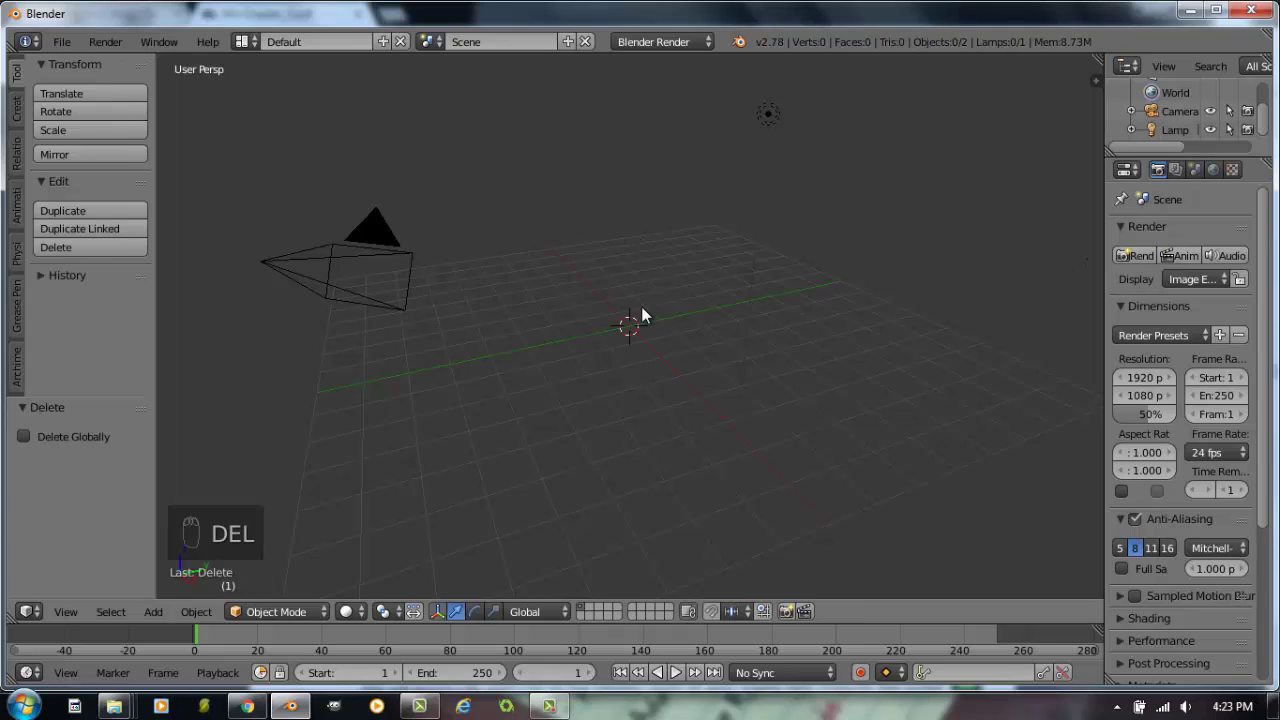
Add a plane mesh at the centre of the scene.
key("space")
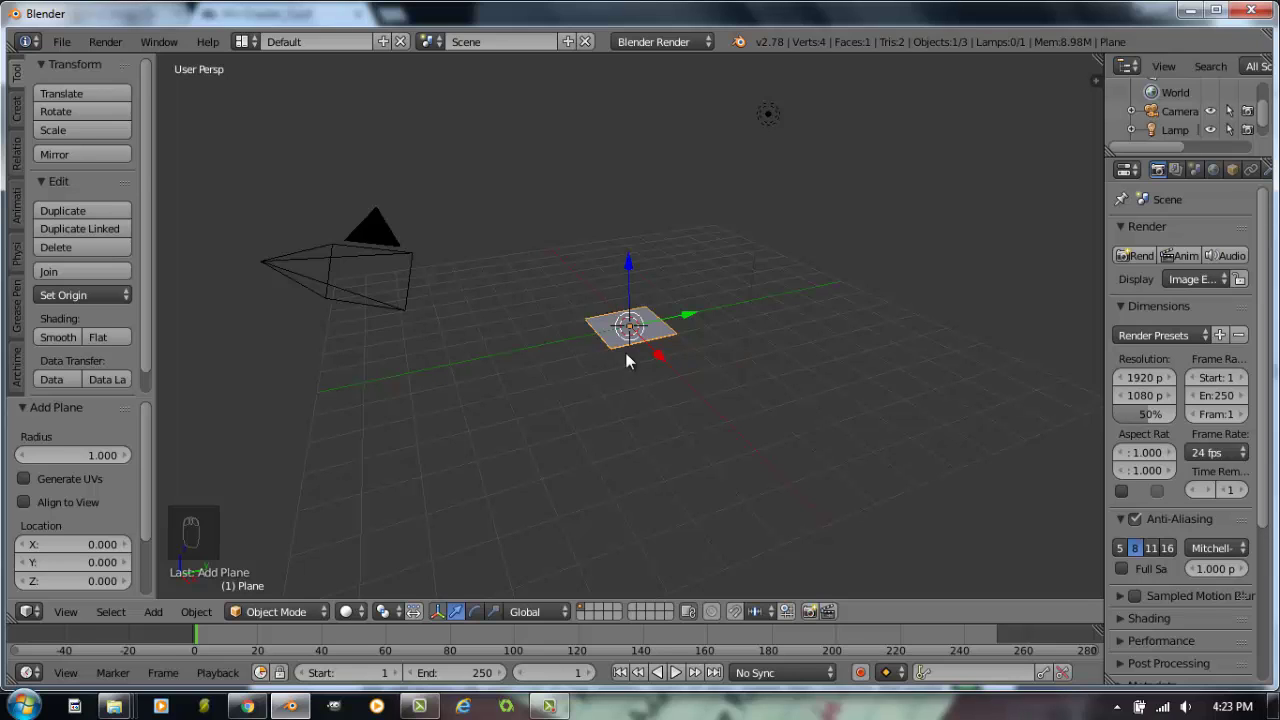
Reveal the N properties panel and scale the plane tenfold into a 20 by 20 ground surface.
left_click_drag(598, 455, 635, 379)
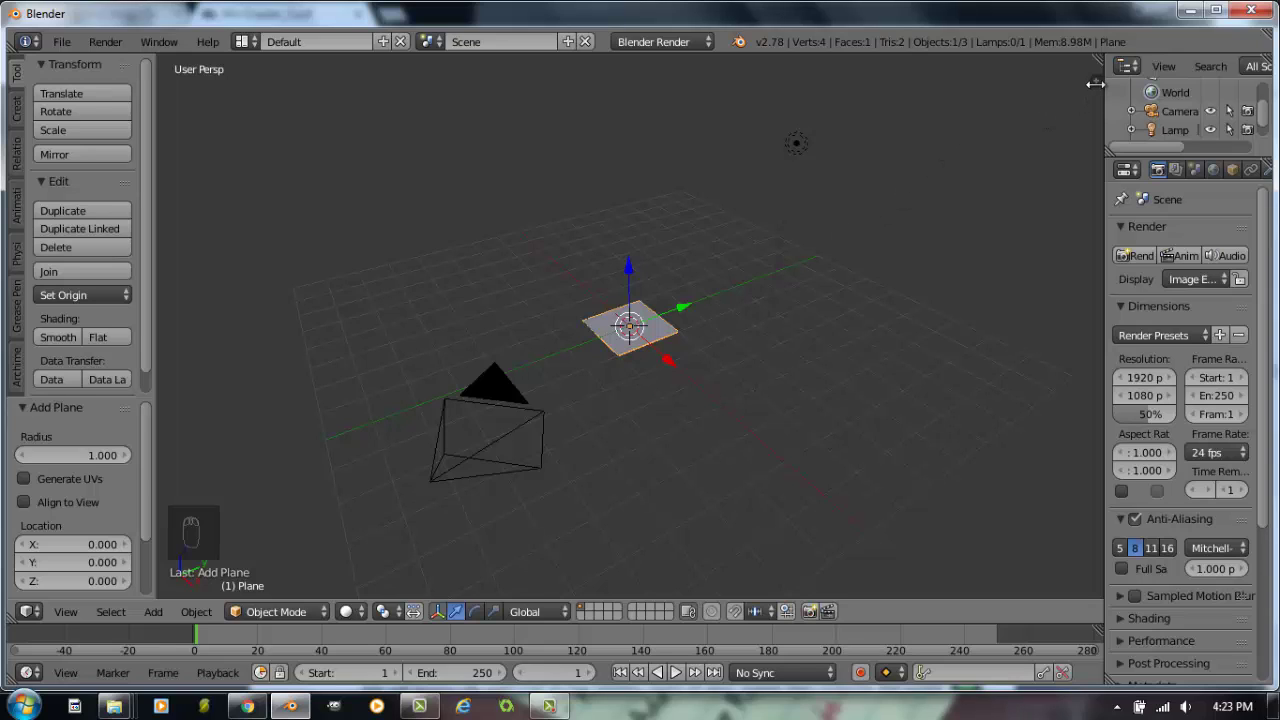
left_click_drag(1102, 88, 960, 265)
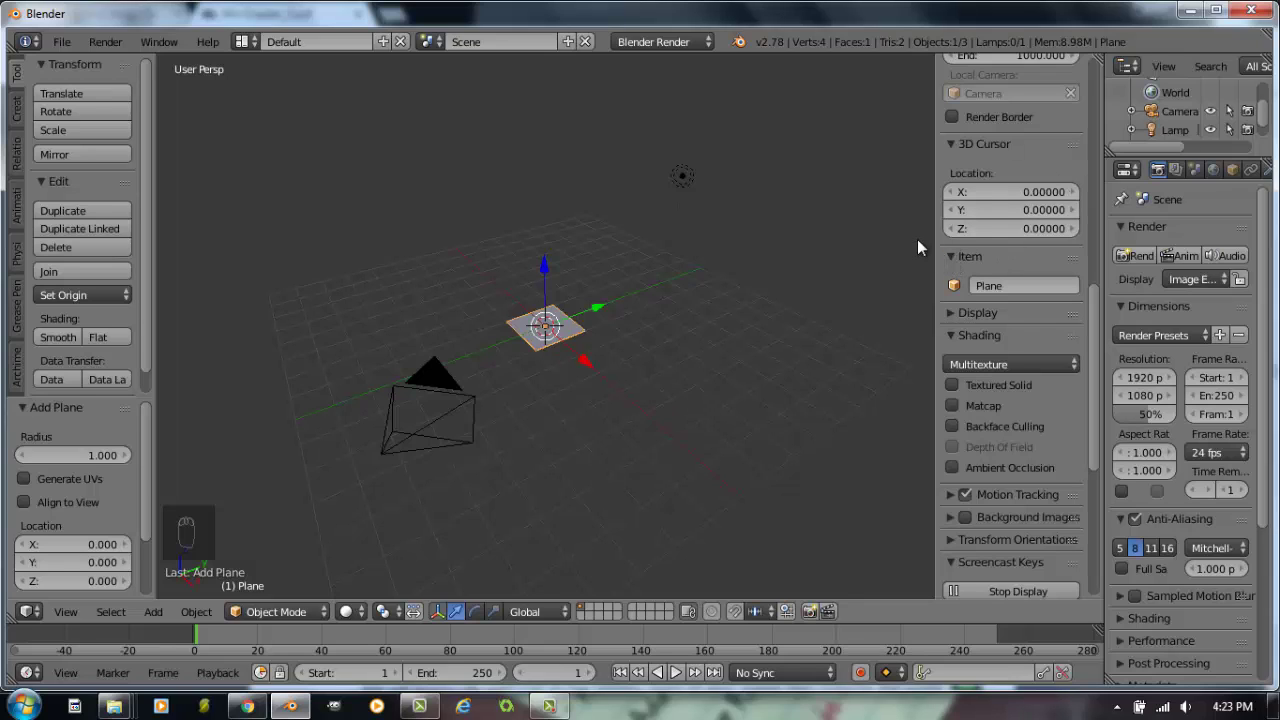
key("n")
key("n")
left_click_drag(1017, 329, 1099, 252)
left_click_drag(1099, 252, 1103, 152)
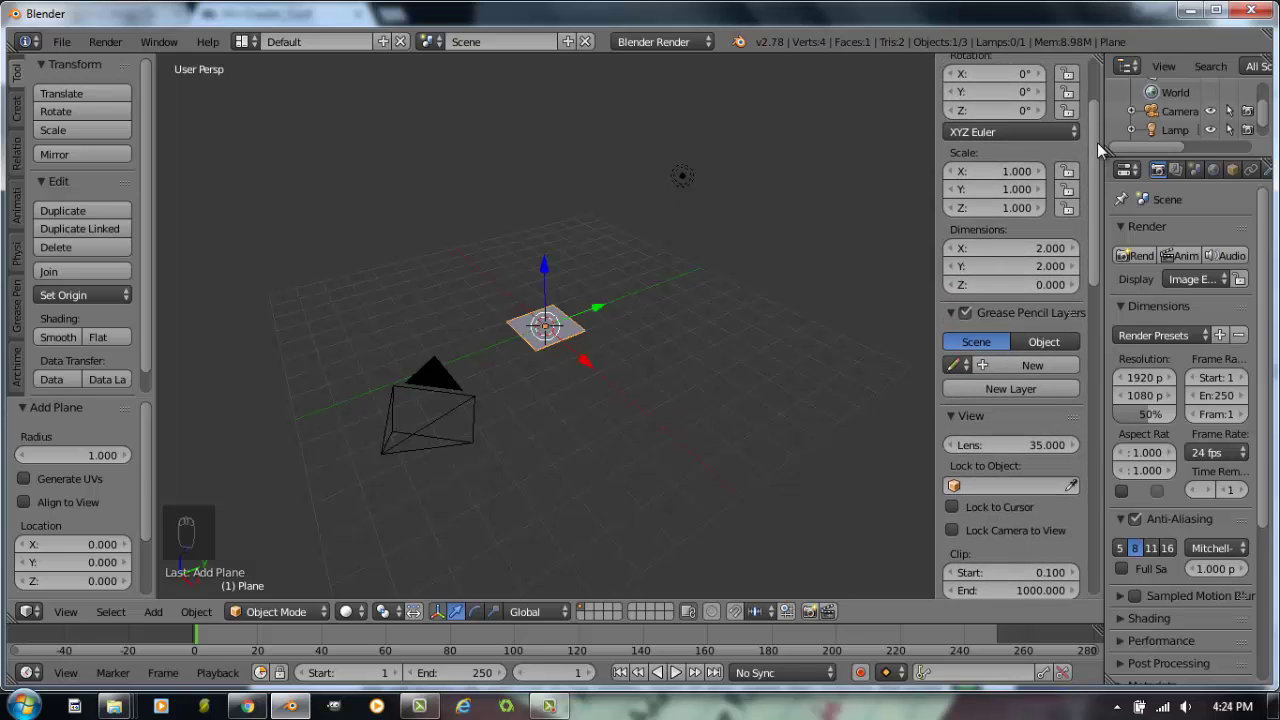
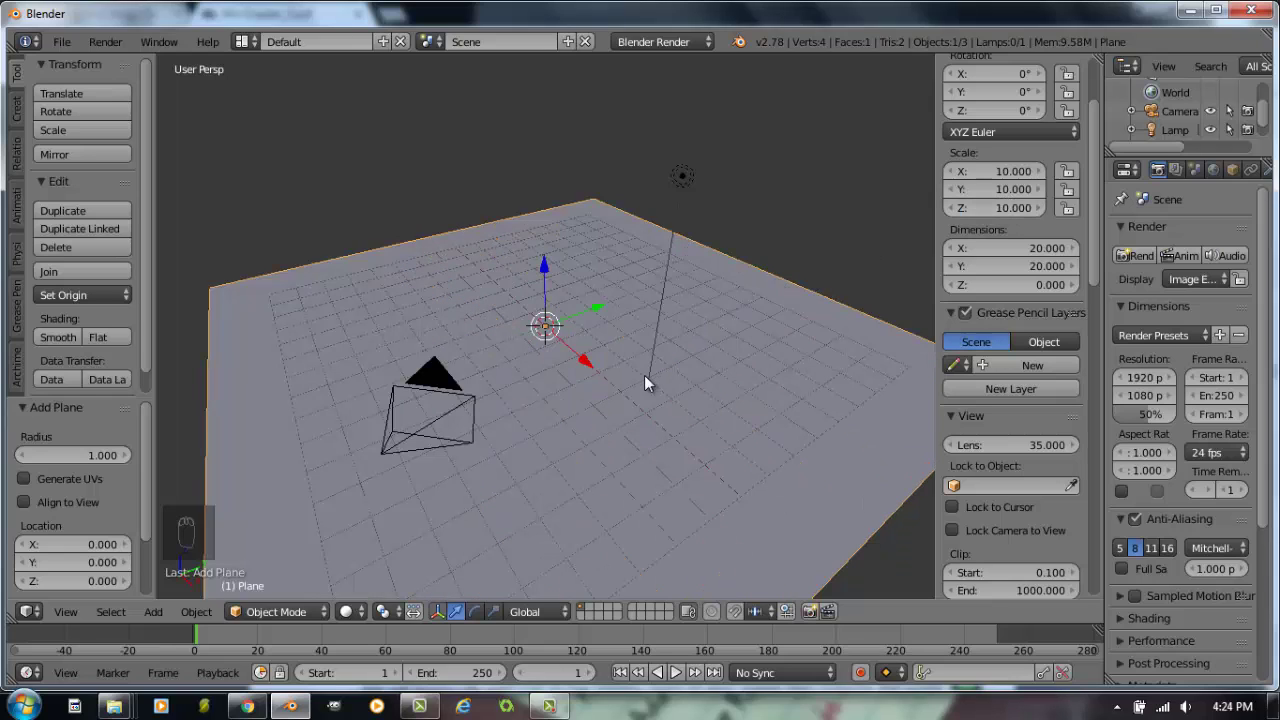
left_click_drag(650, 396, 1047, 255)
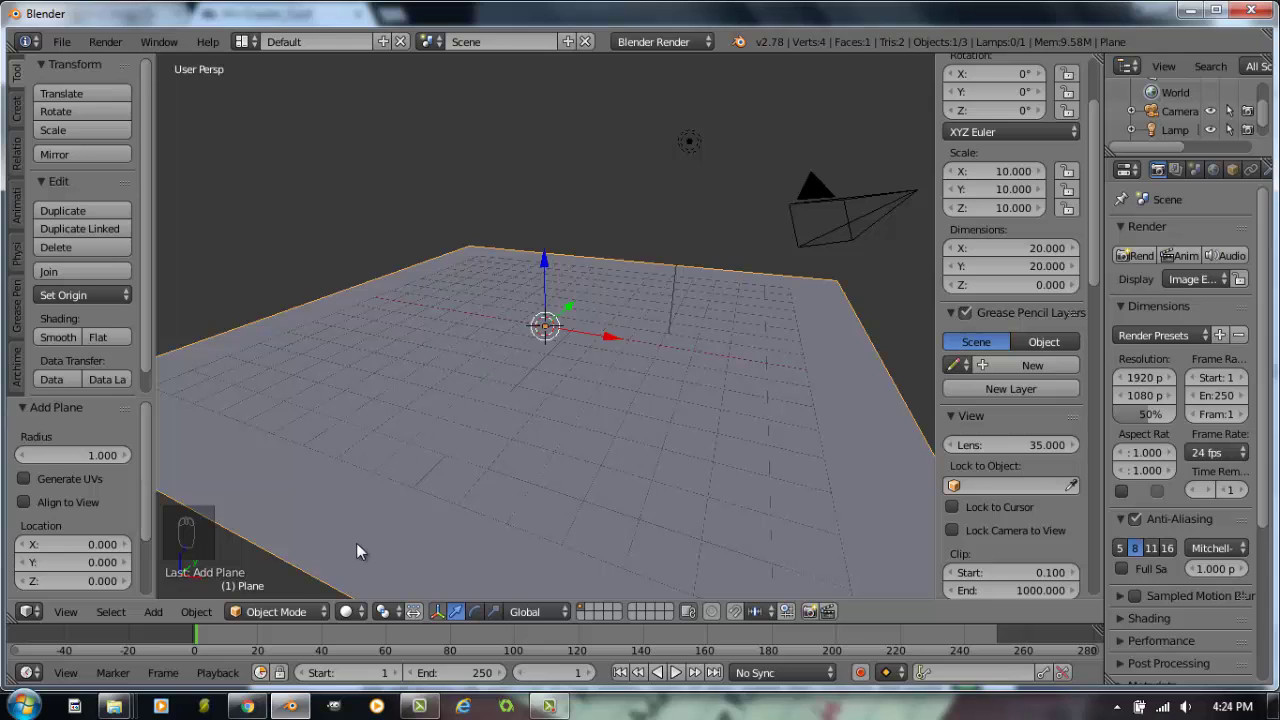
Subdivide the plane in Edit Mode into a 64 by 64 grid of 4,096 faces and view it from the top.
key("Tab")
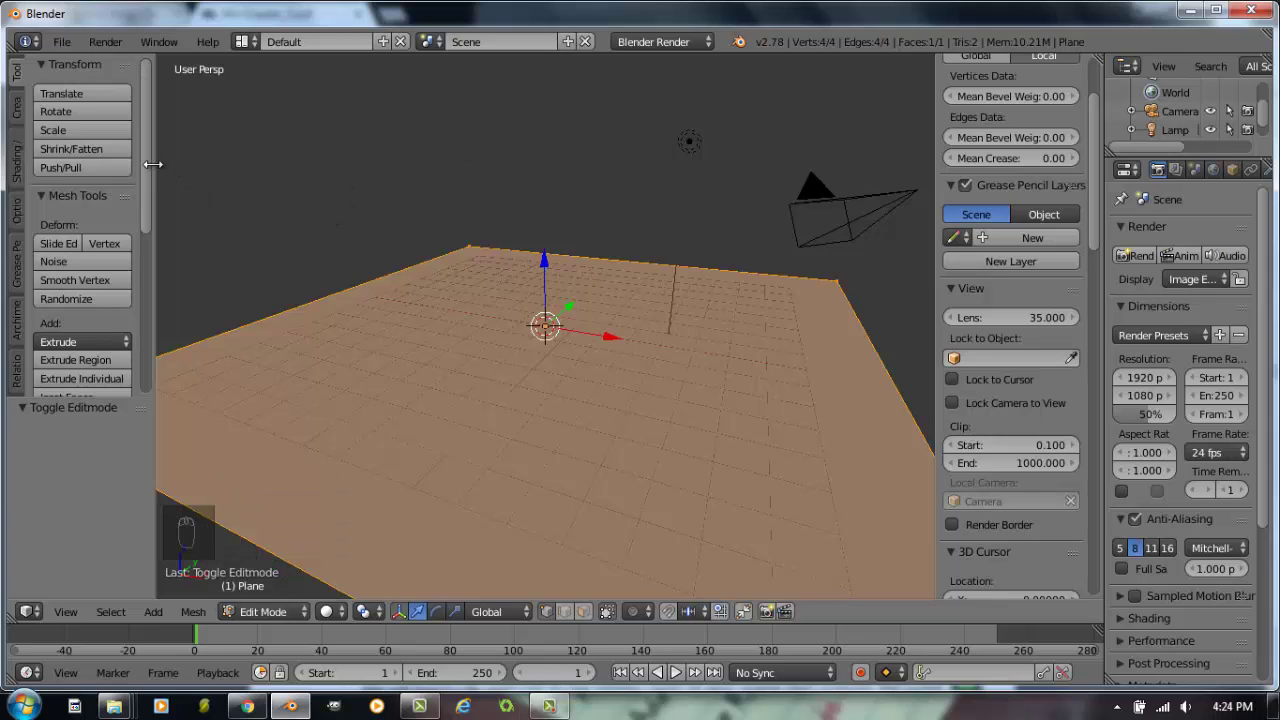
left_click_drag(157, 170, 97, 320)
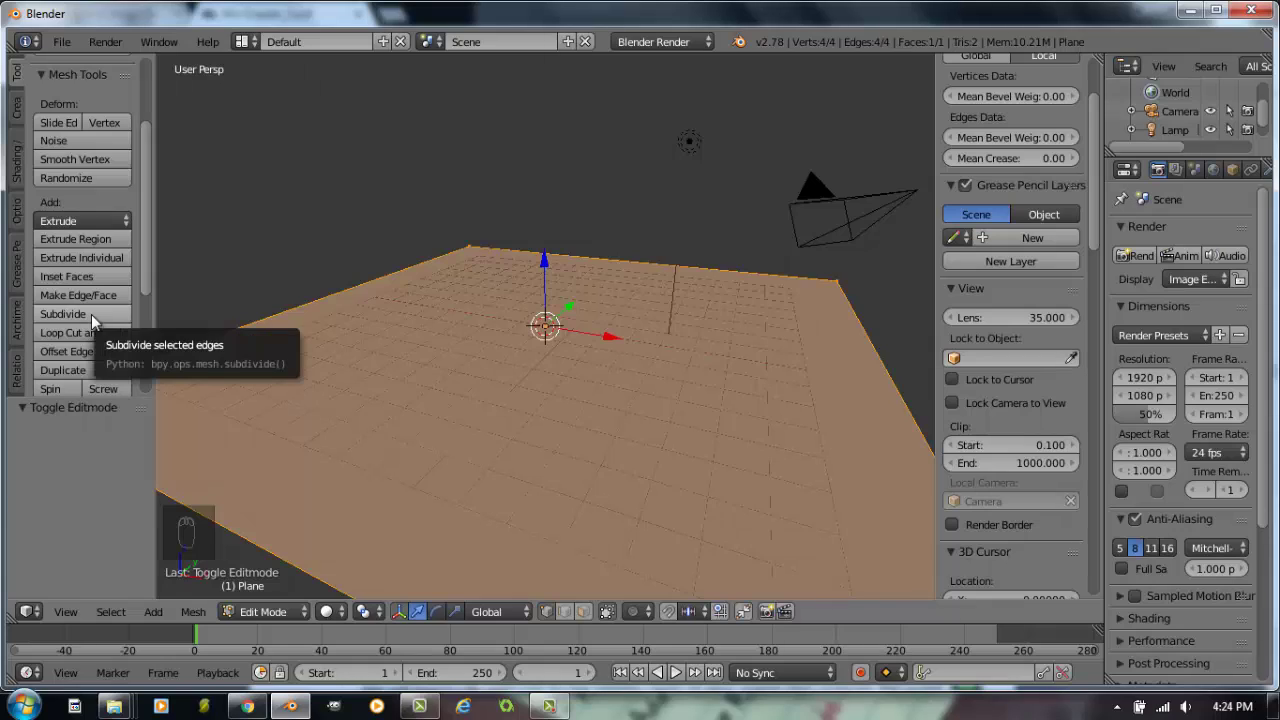
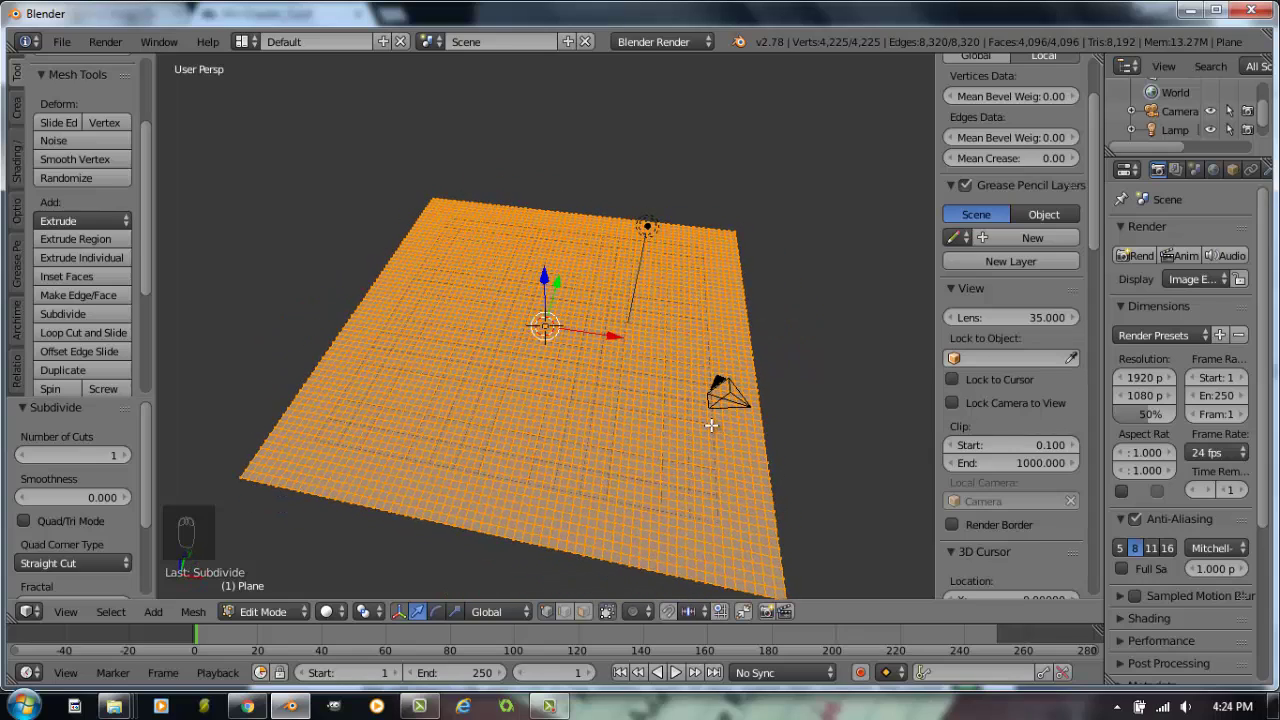
key("KP_5")
key("KP_1")
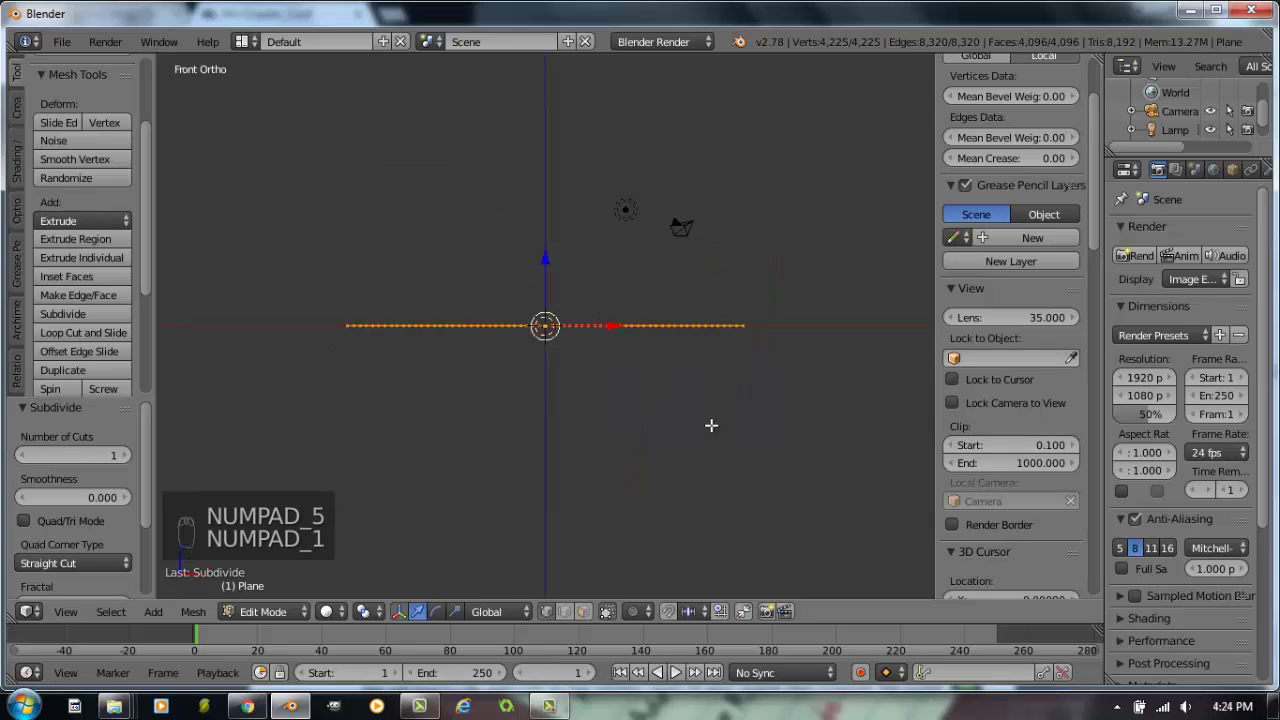
key("KP_7")
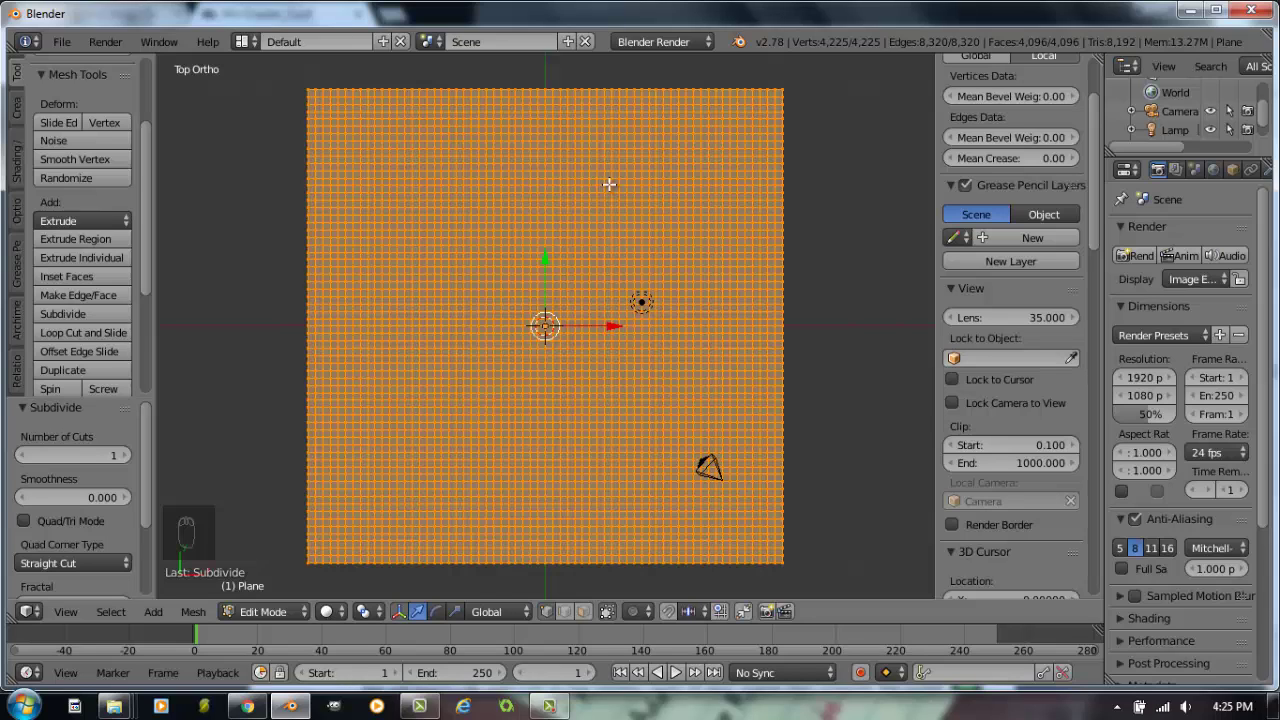
Deselect all, then circle-select the upper-left region of the grid (about 1,957 faces).
key("a")
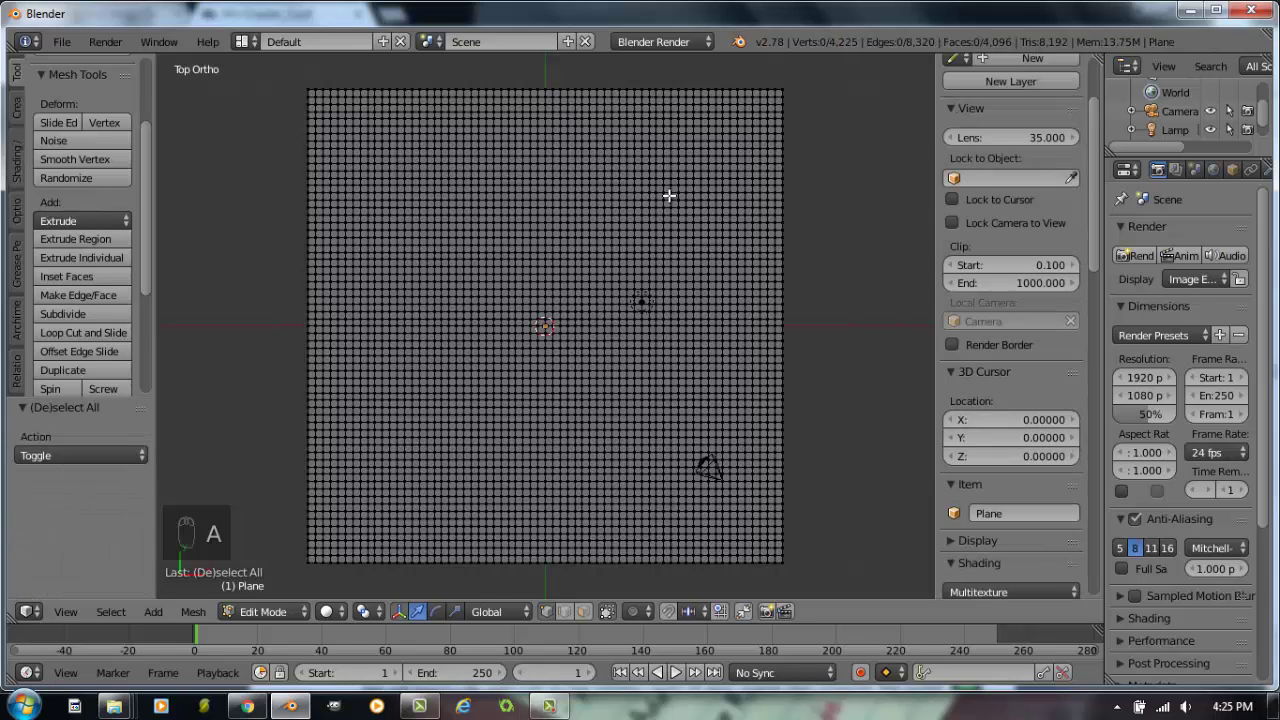
key("c")
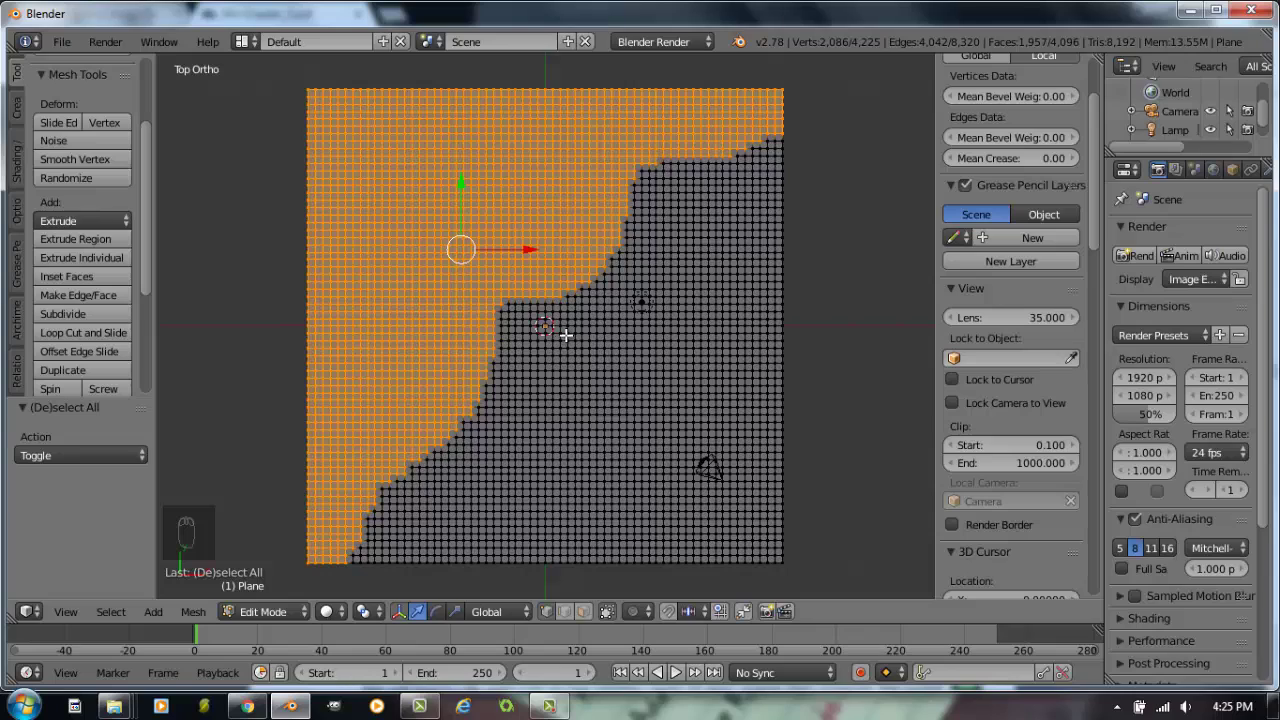
Switch to front view of the selected upper-left region.
key("KP_1")
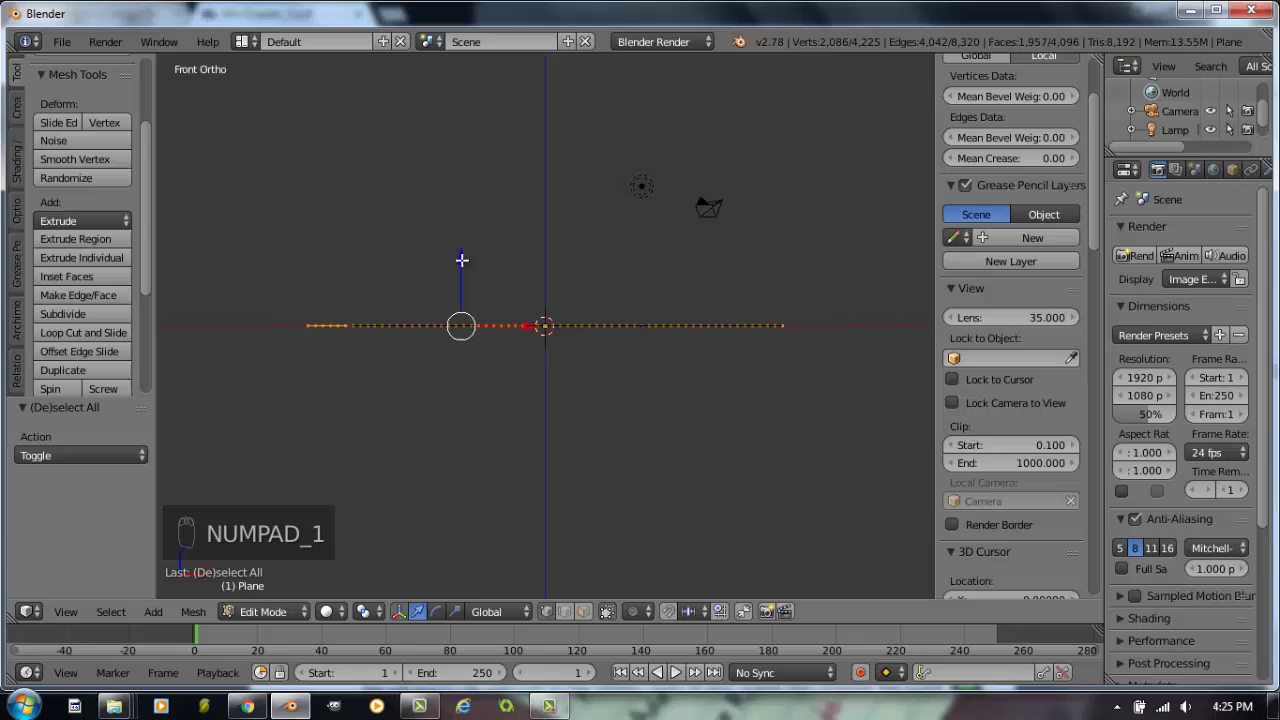
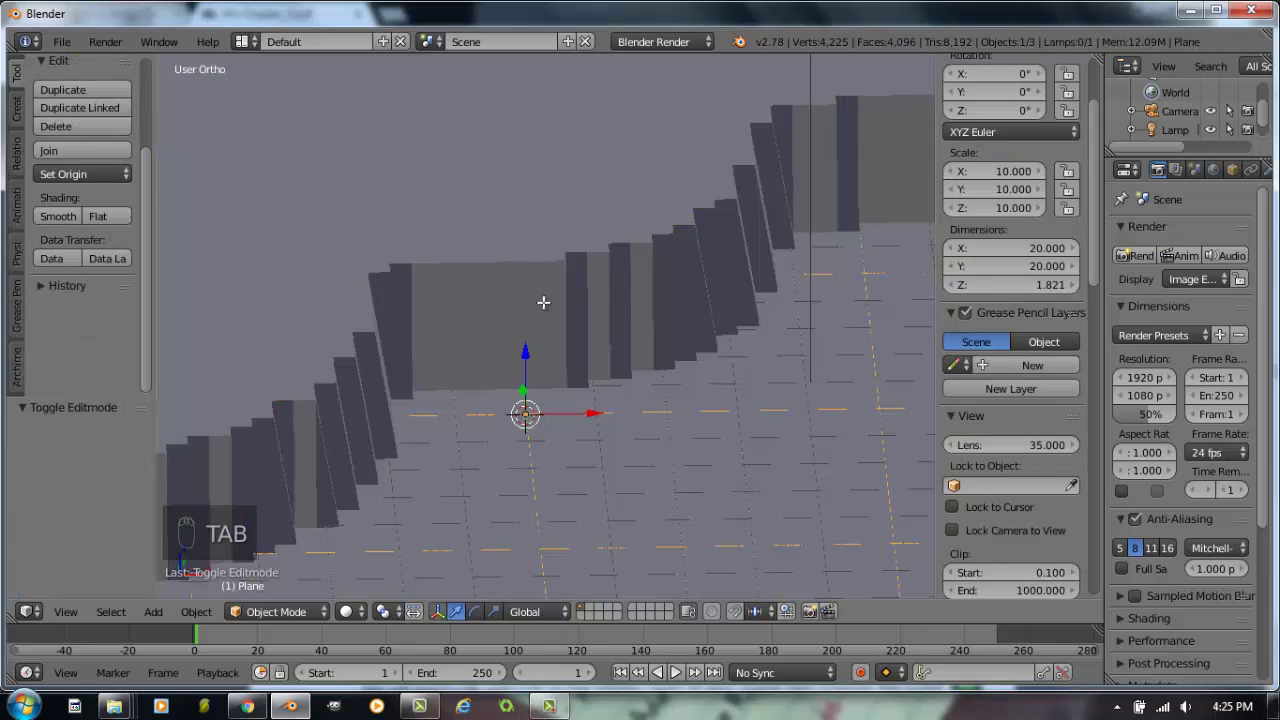
Enable proportional editing and lower two cliff-top vertices along Z with soft falloff.
key("Tab")
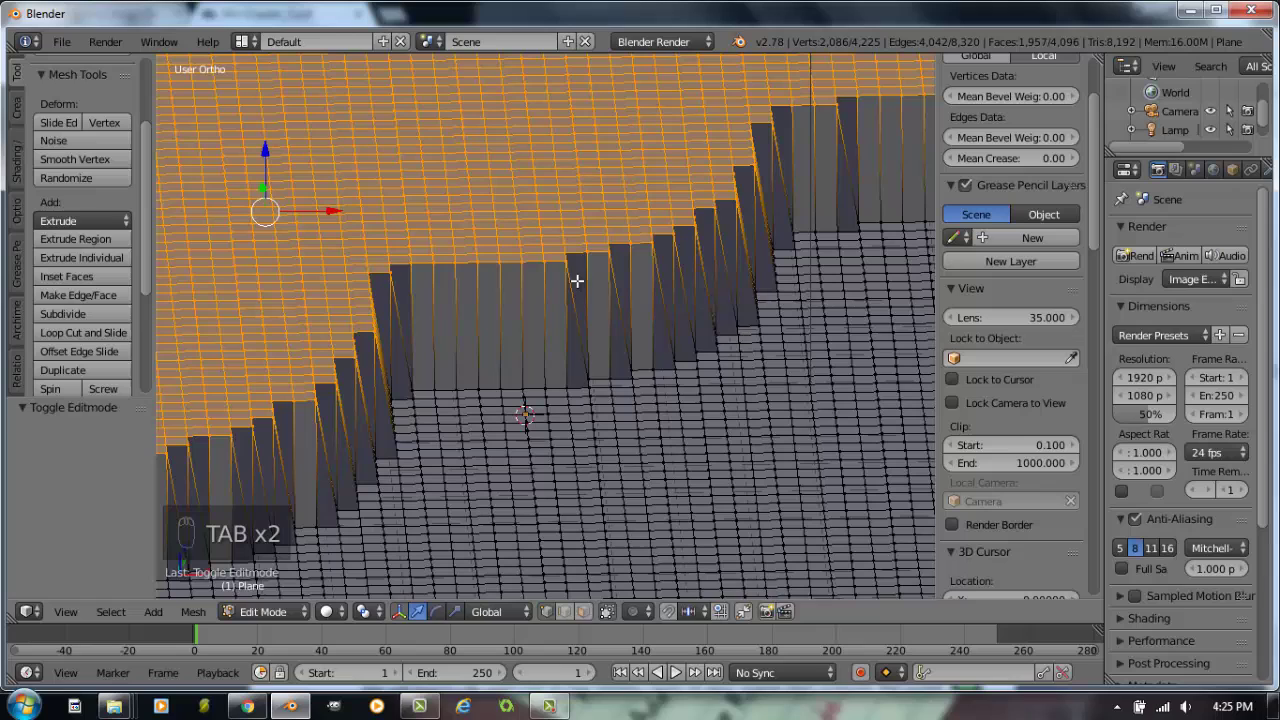
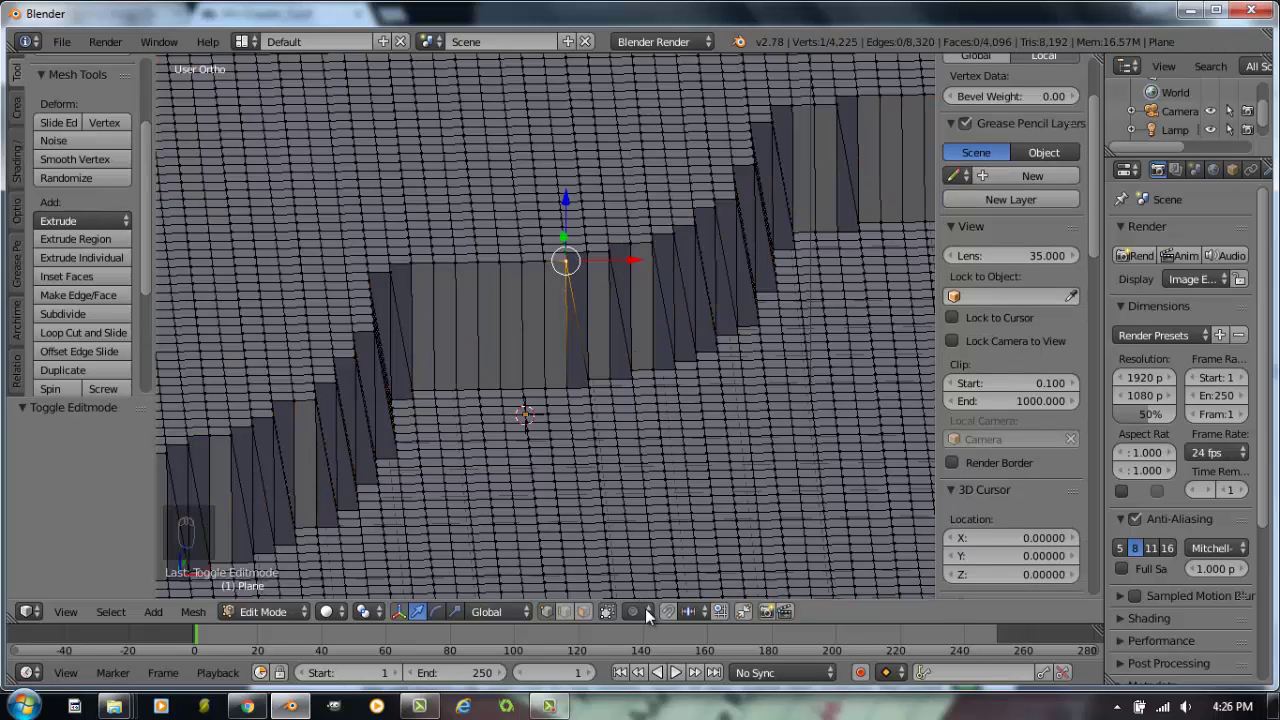
left_click_drag(652, 616, 679, 566)
middle_click(679, 566)
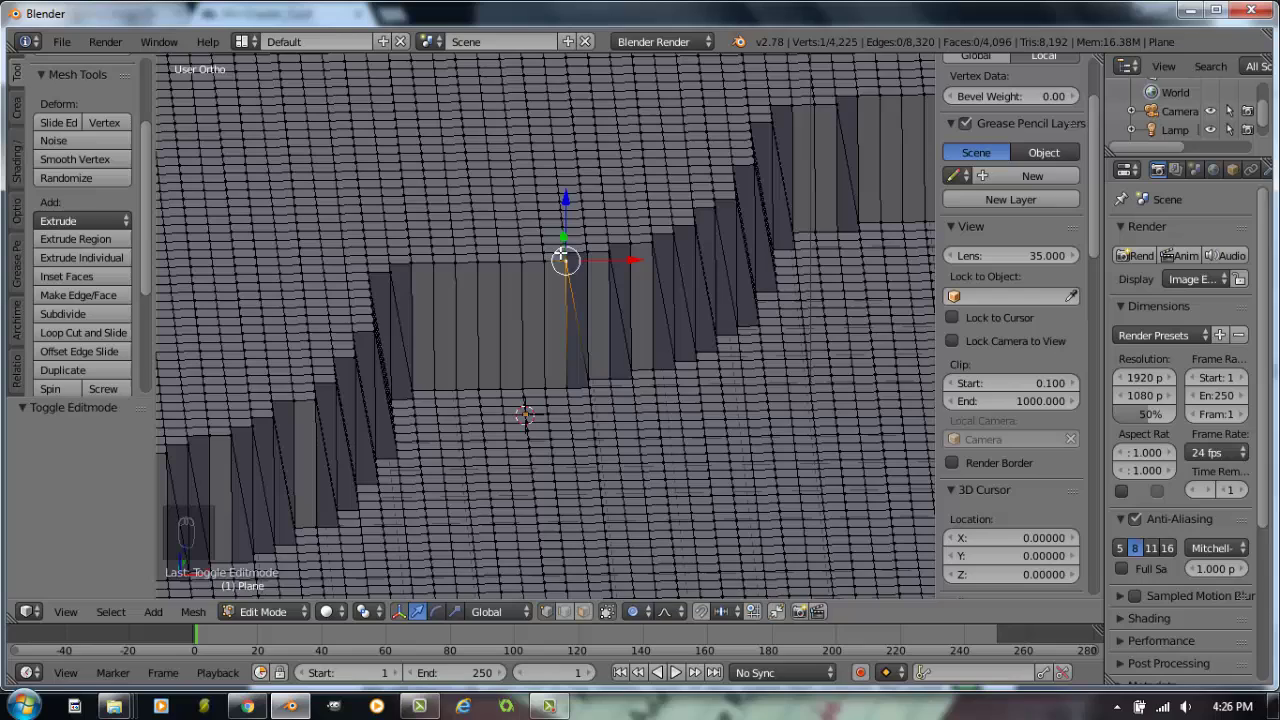
key("g")
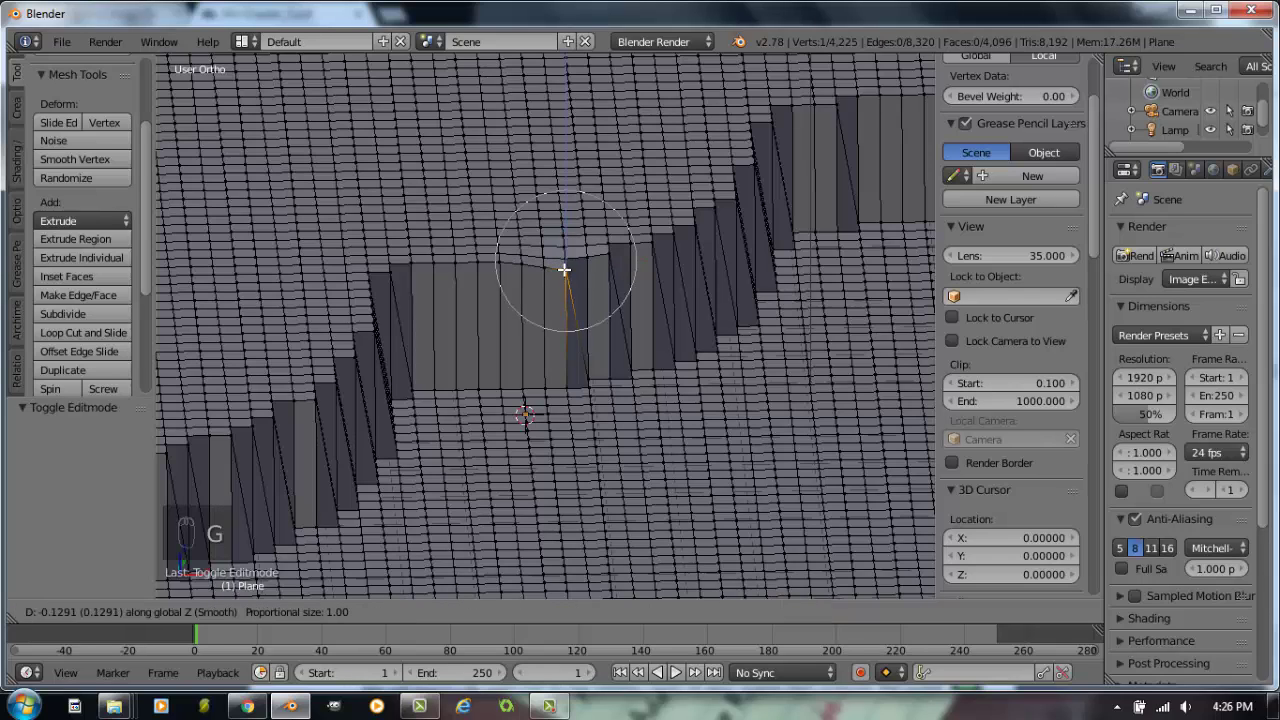
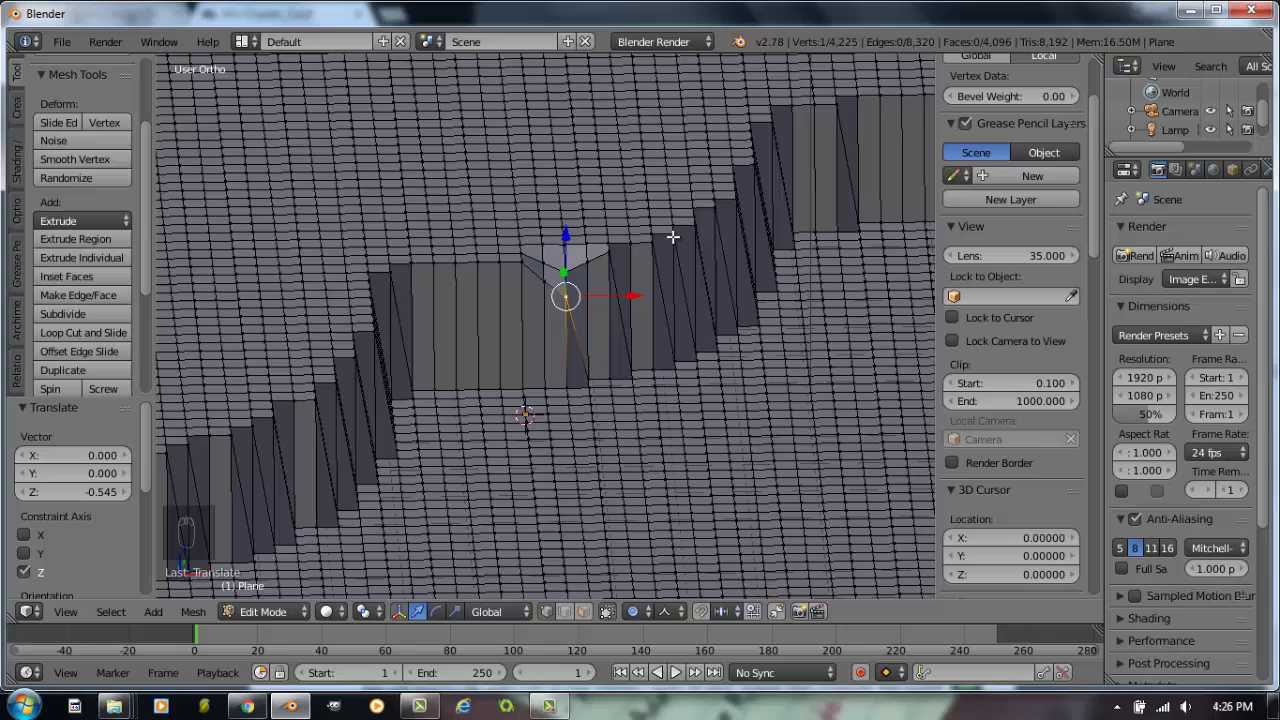
left_click_drag(693, 237, 694, 271)
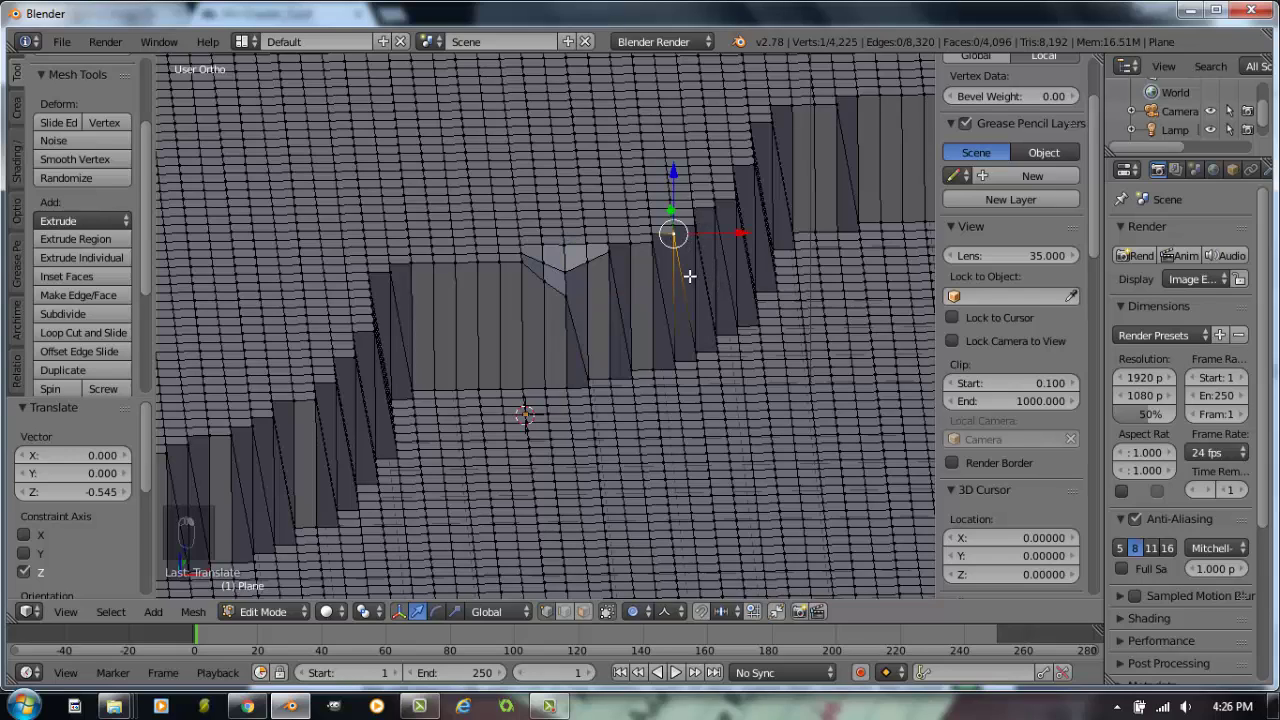
key("g")
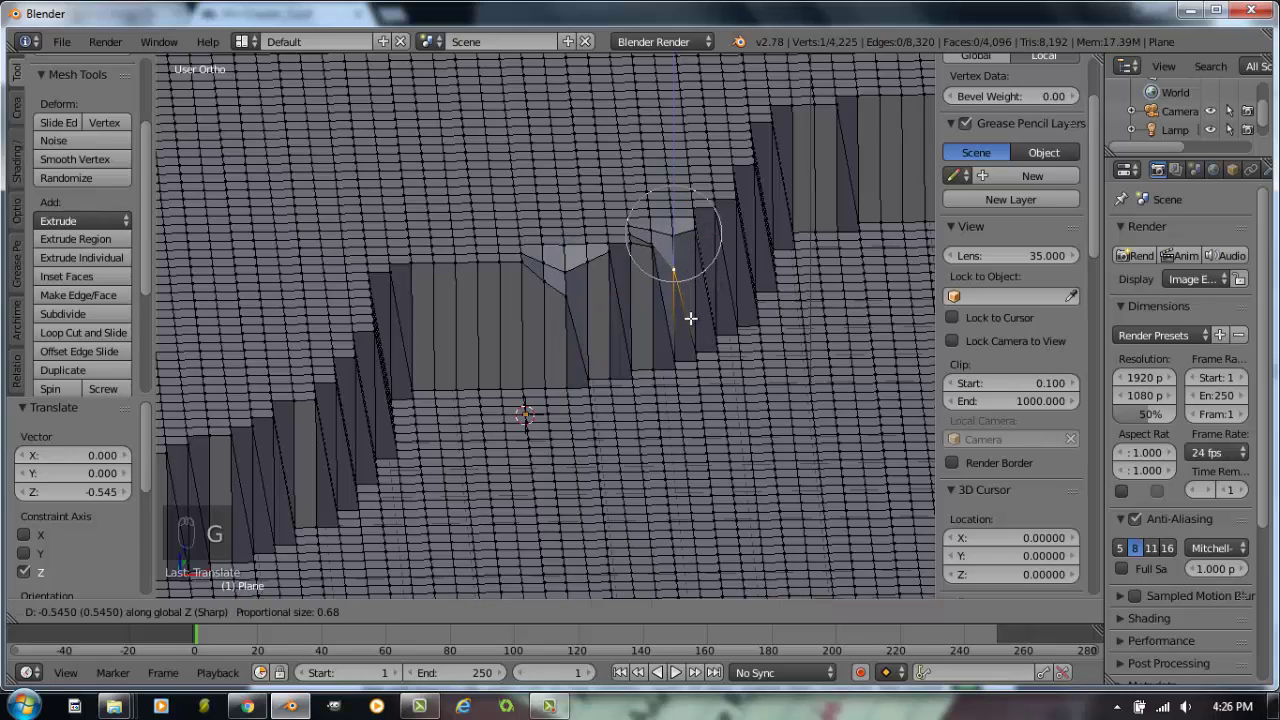
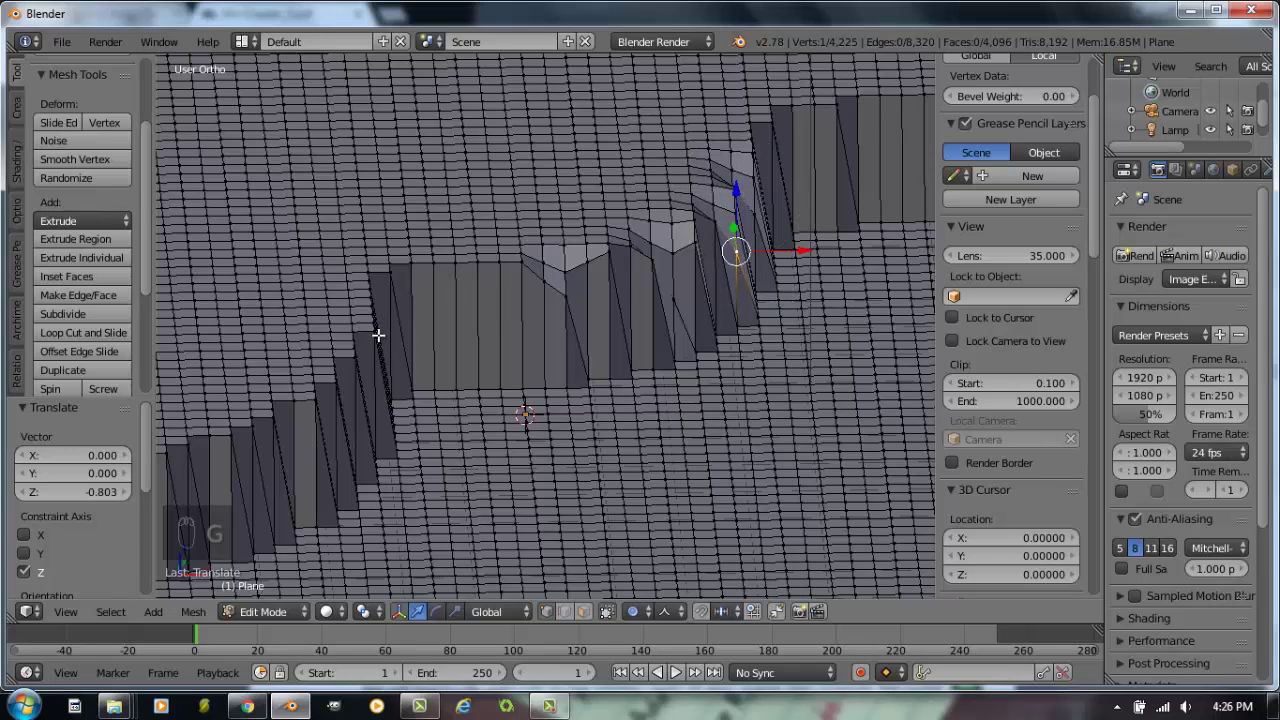
Pull another cliff-top vertex down into a notch and slide a vertex along its edge.
left_click_drag(410, 338, 407, 329)
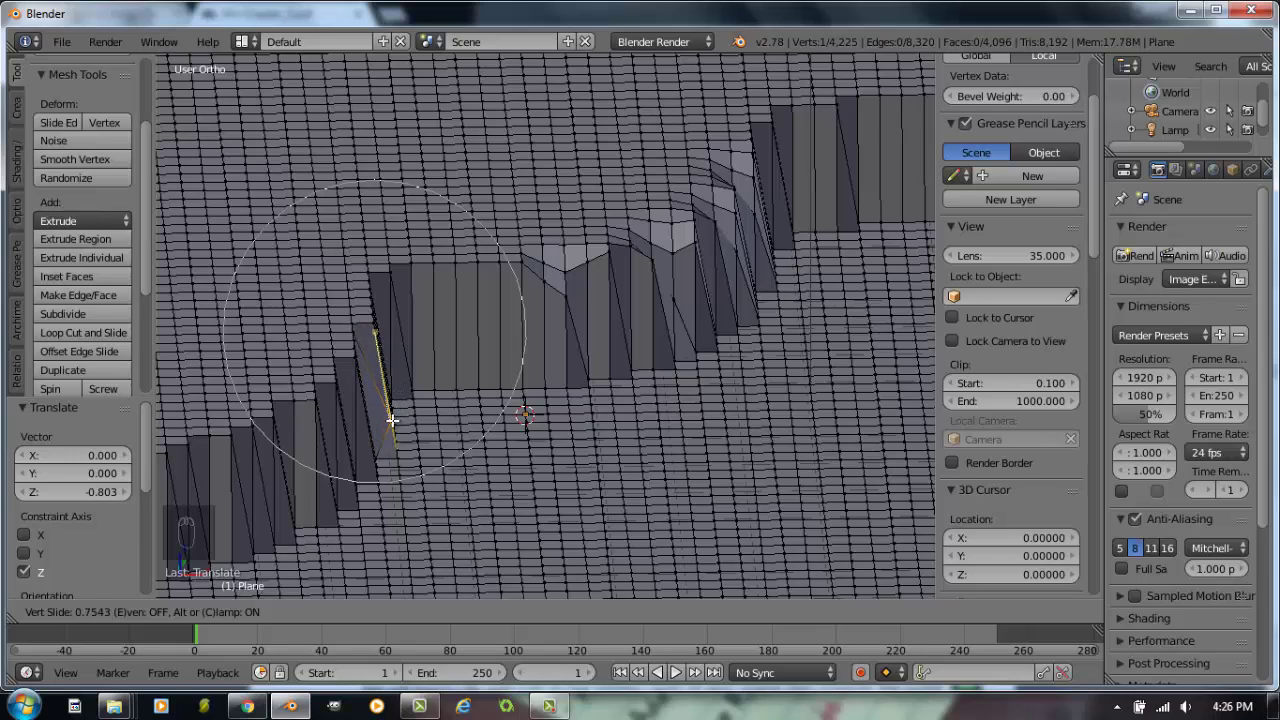
left_click_drag(328, 397, 327, 401)
key("g")
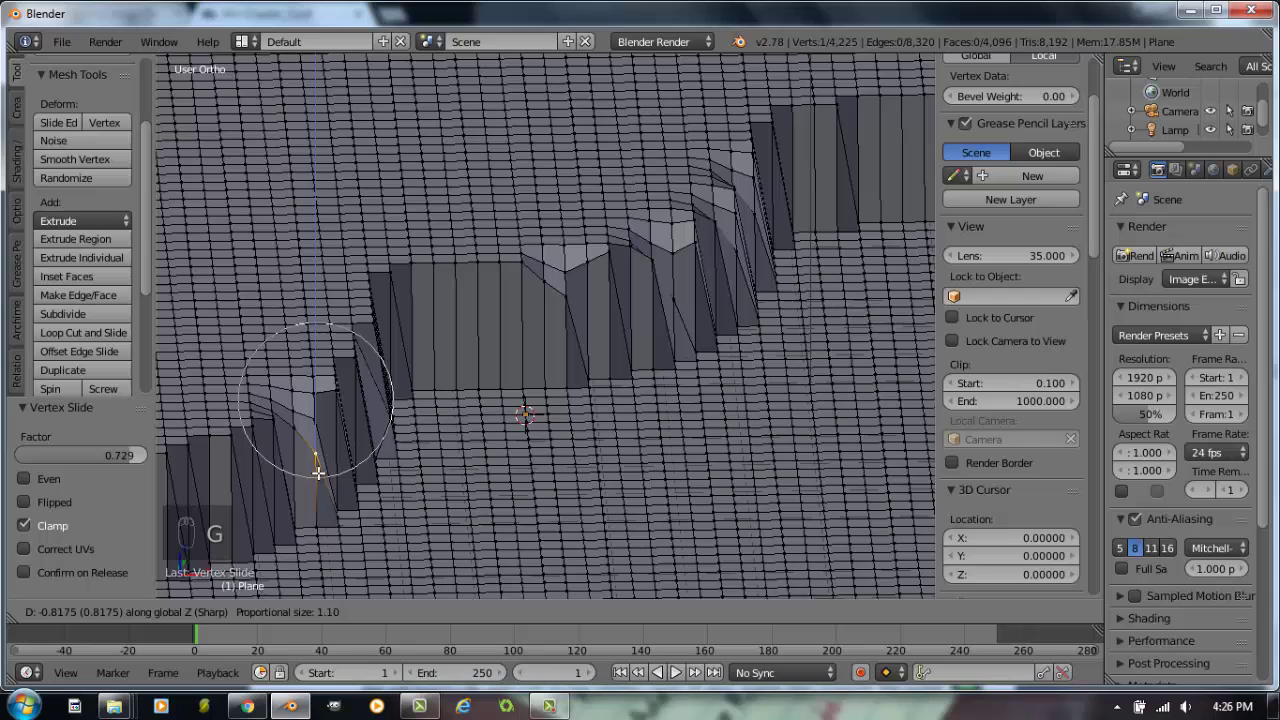
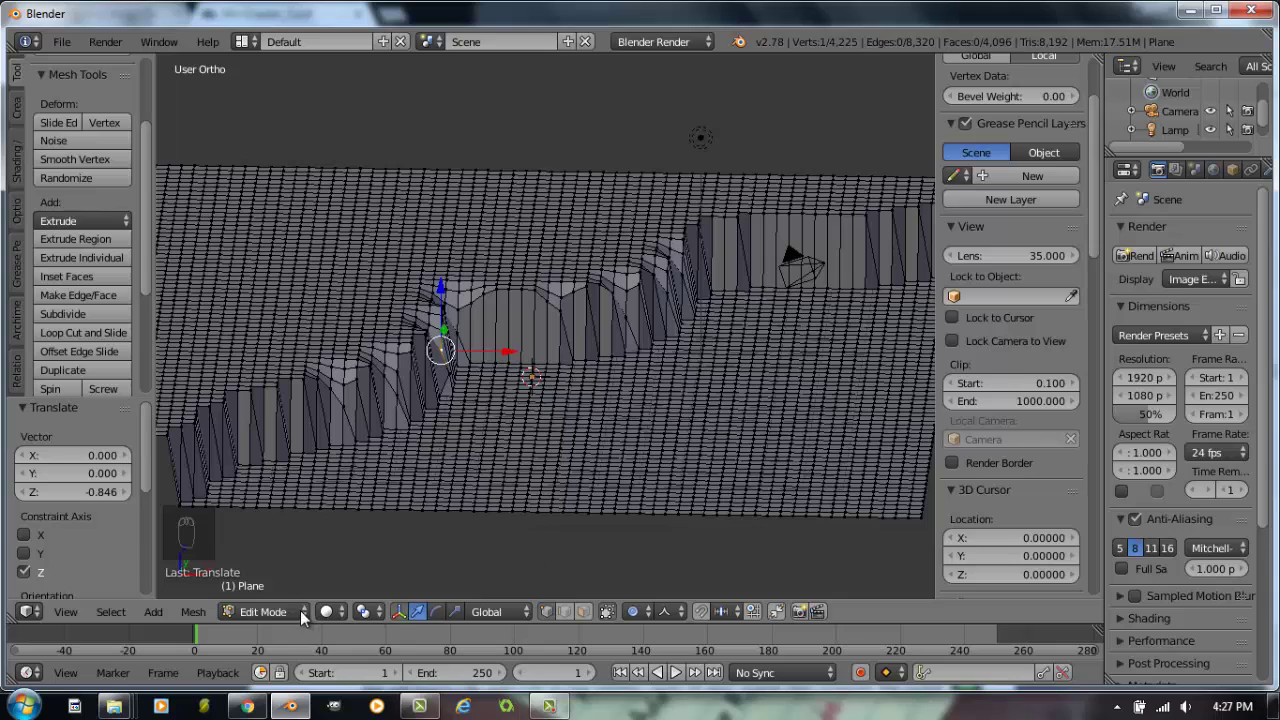
Give the raised terrain smooth shading in Object Mode and orbit over the result.
left_click_drag(312, 609, 286, 599)
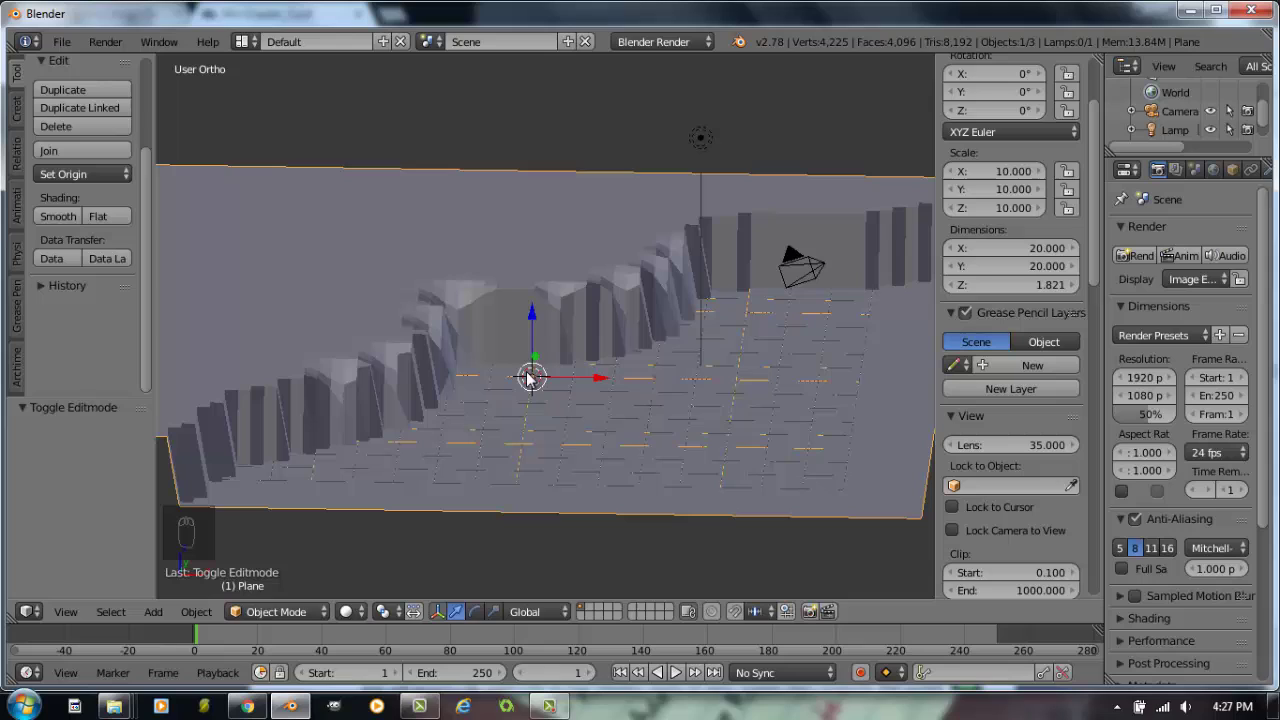
left_click_drag(158, 150, 122, 302)
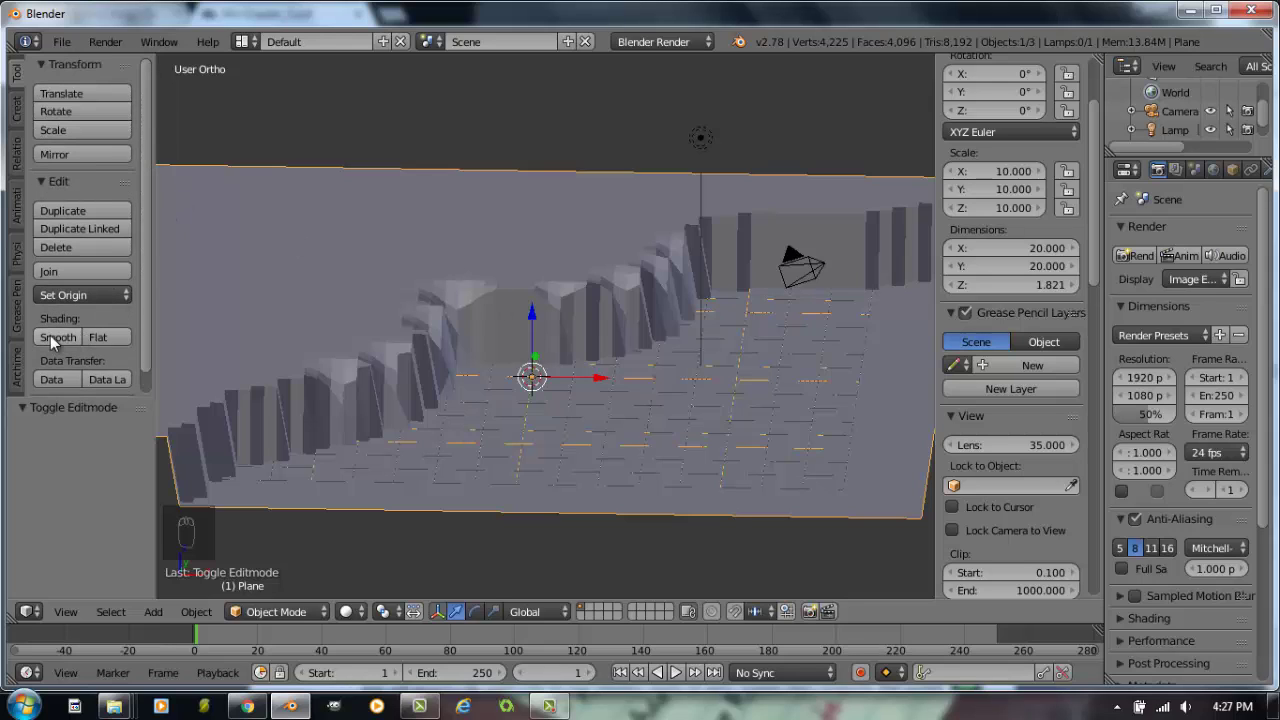
left_click(57, 344)
middle_click(585, 371)
left_click(588, 375)
middle_click(556, 382)
left_click_drag(566, 379, 369, 171)
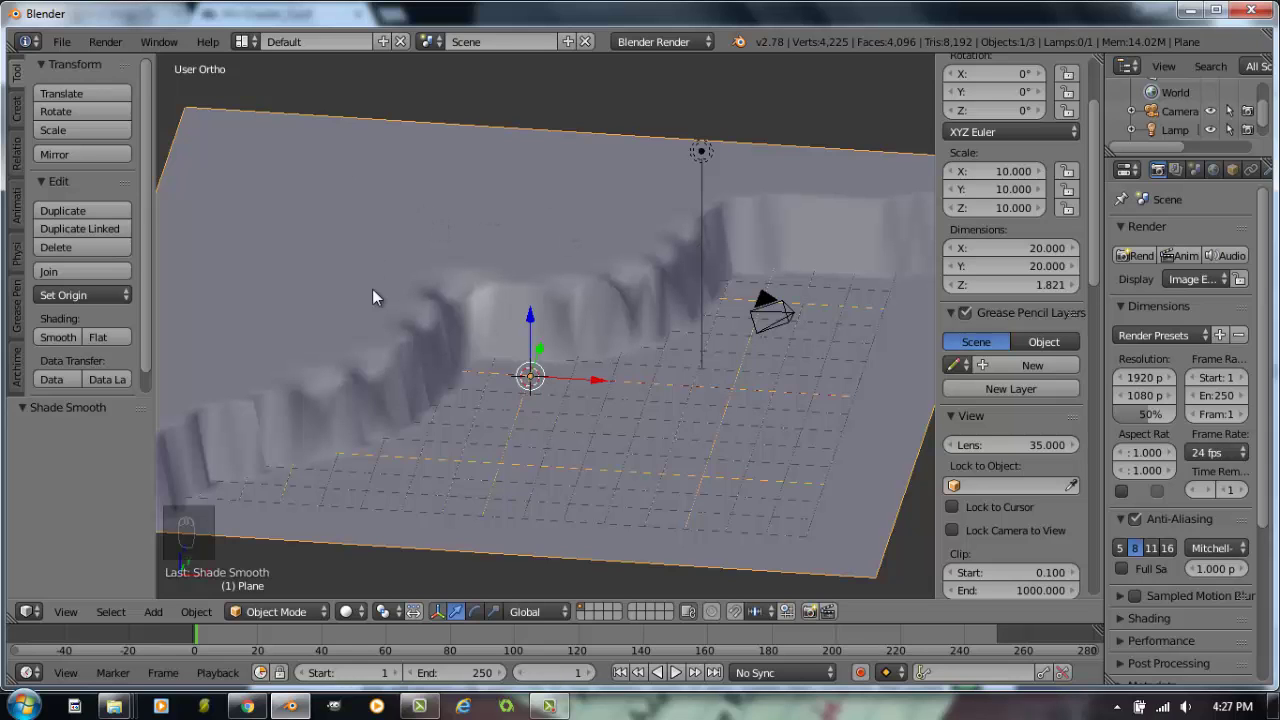
Back in Edit Mode, lift a back-corner vertex with proportional falloff into a gentle mound.
key("Tab")
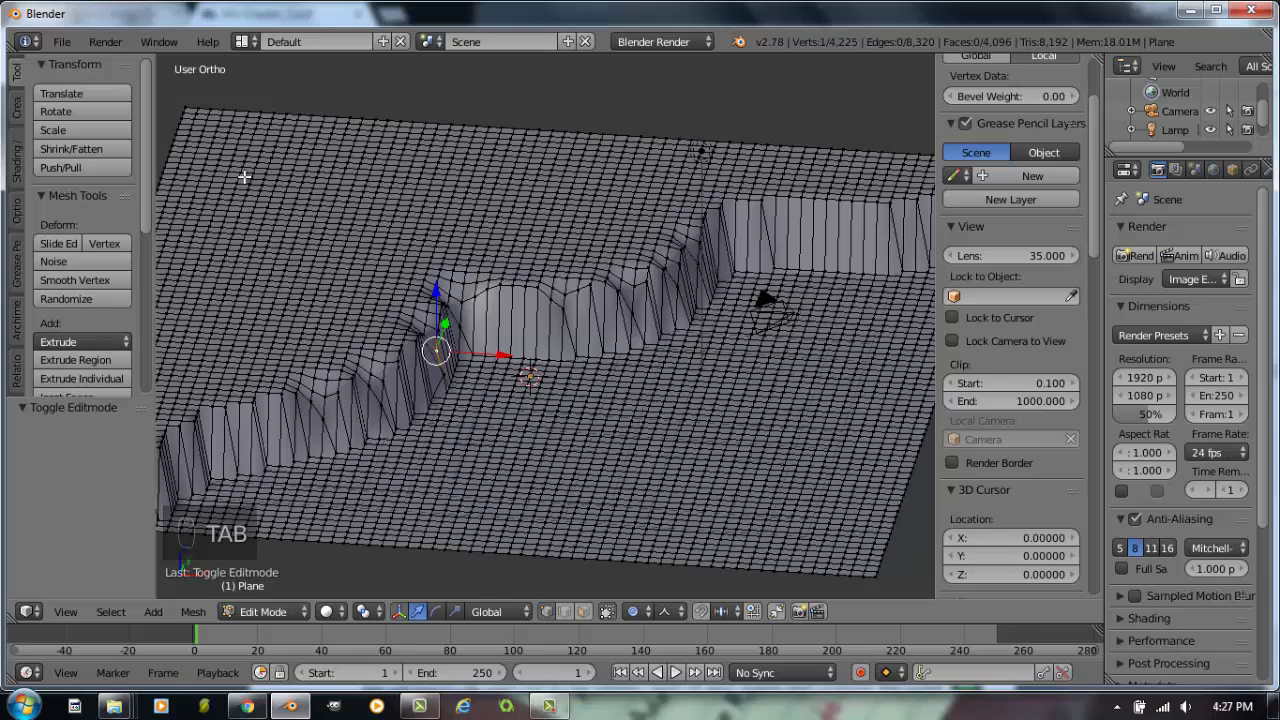
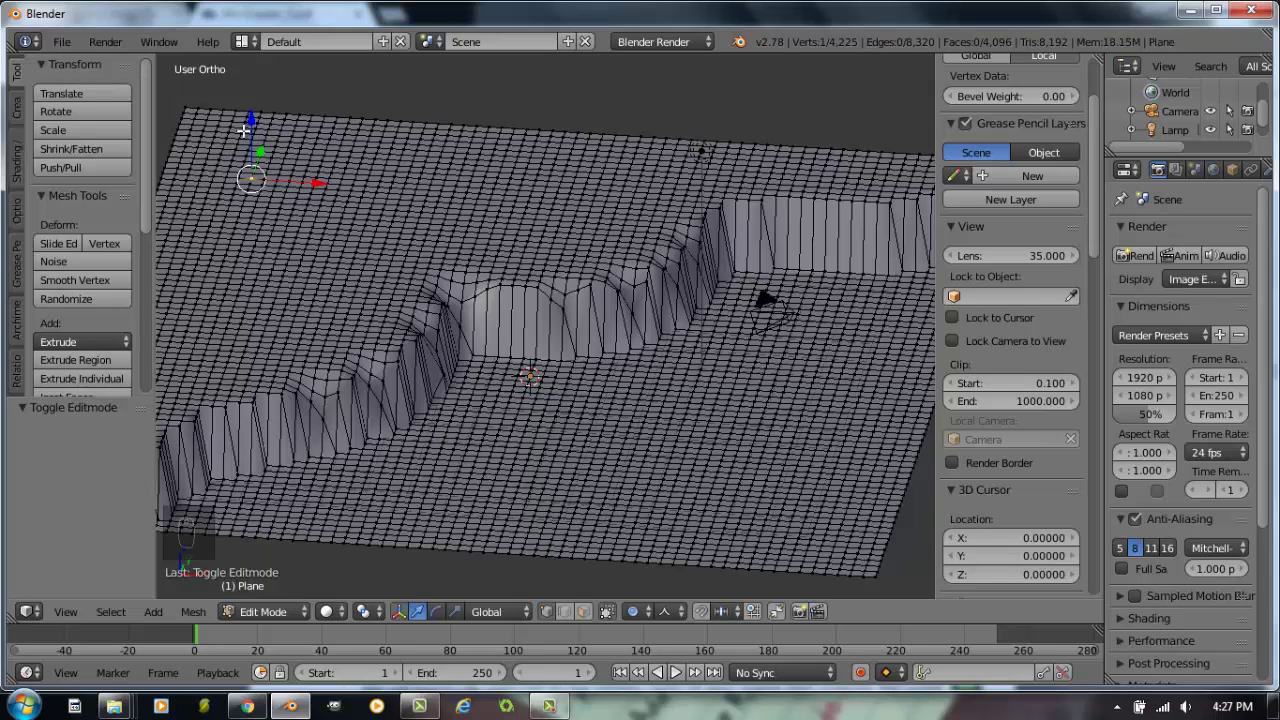
left_click_drag(684, 617, 709, 596)
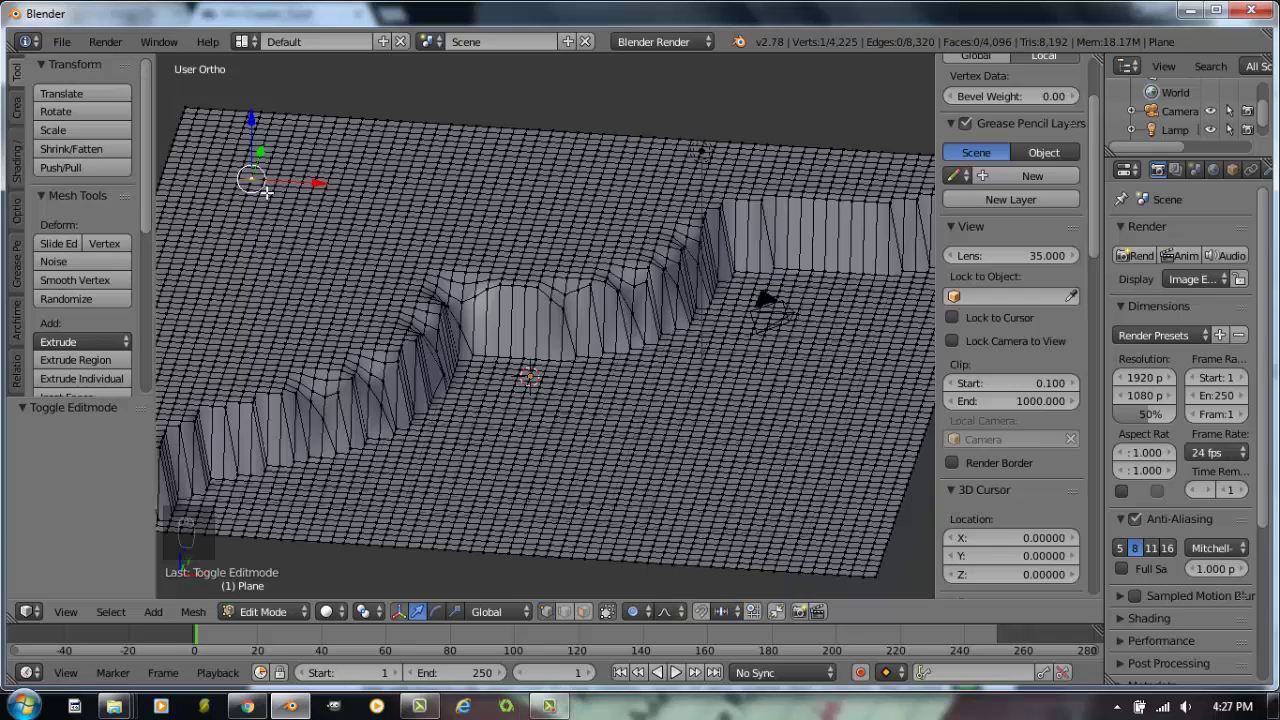
key("g")
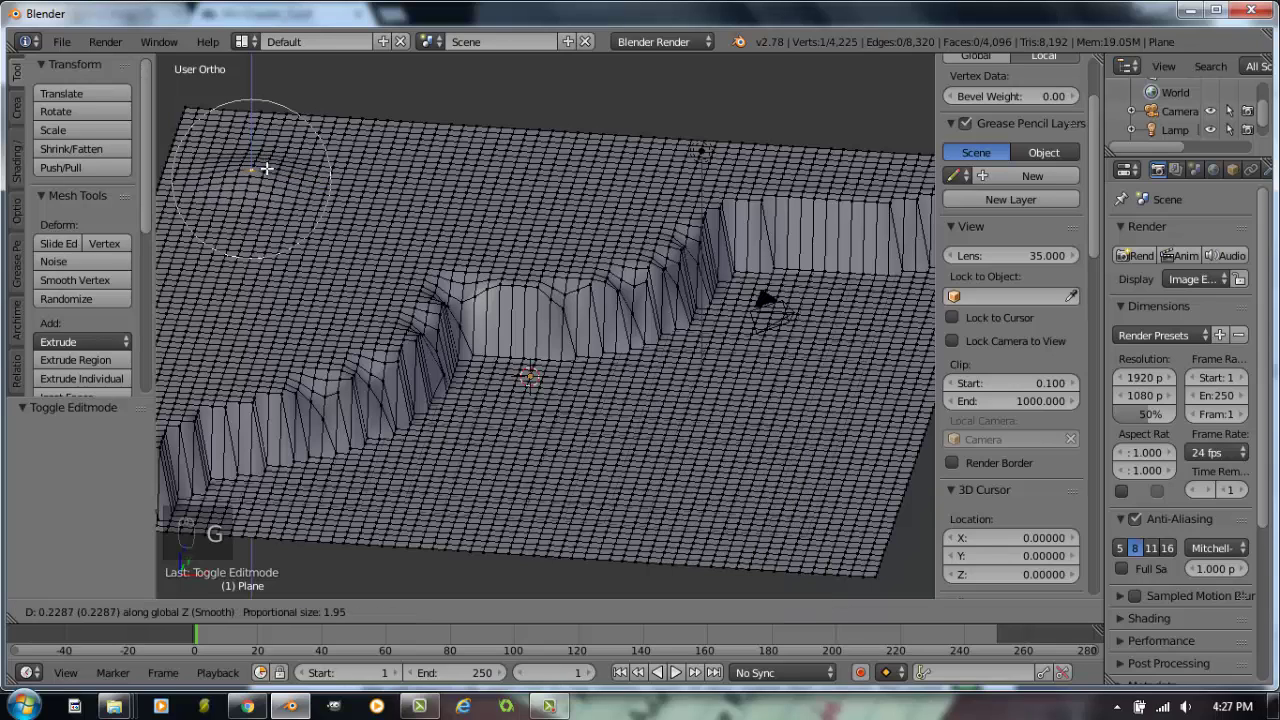
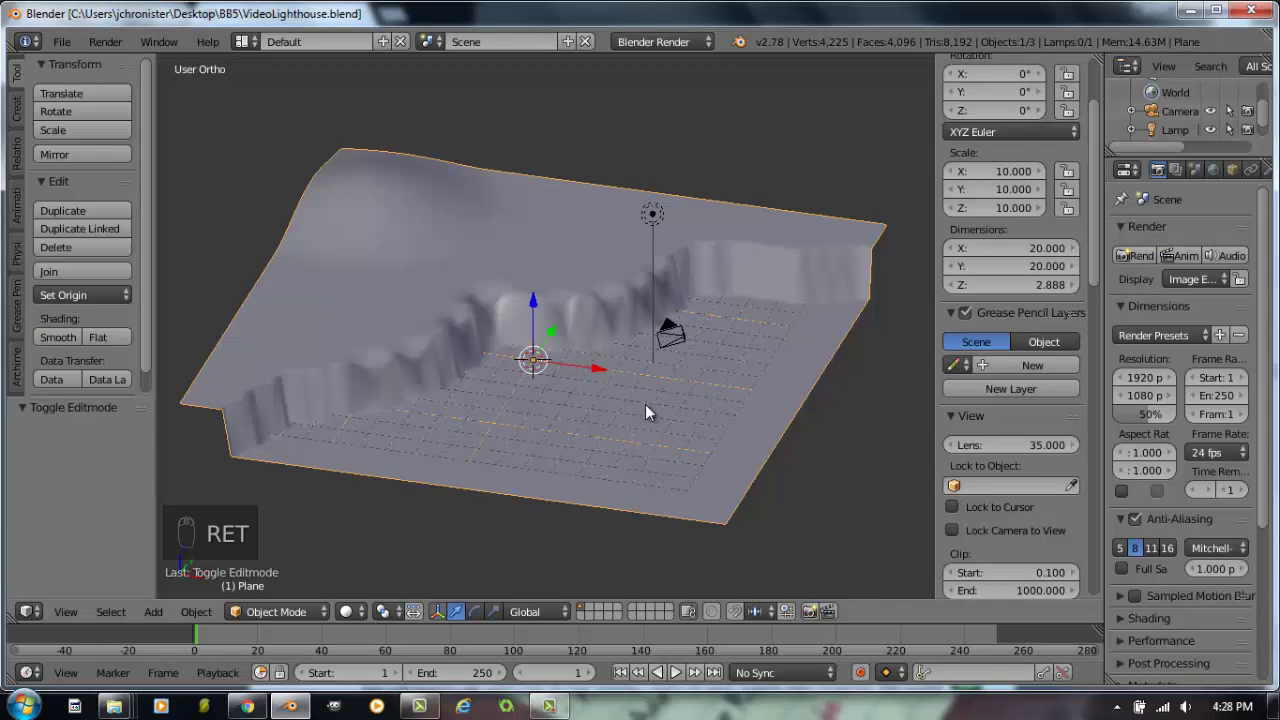
Reload the start-up scene with a 32-vertex circle at the origin and view it front orthographic.
left_click_drag(65, 50, 79, 77)
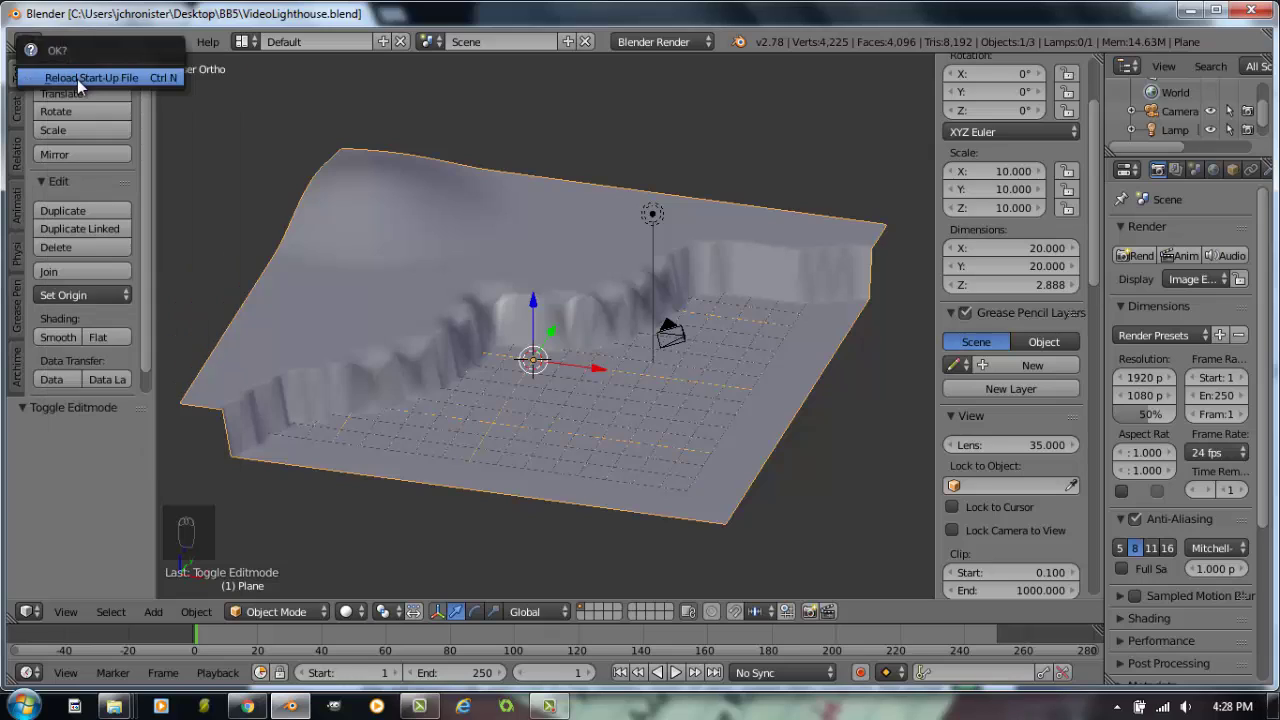
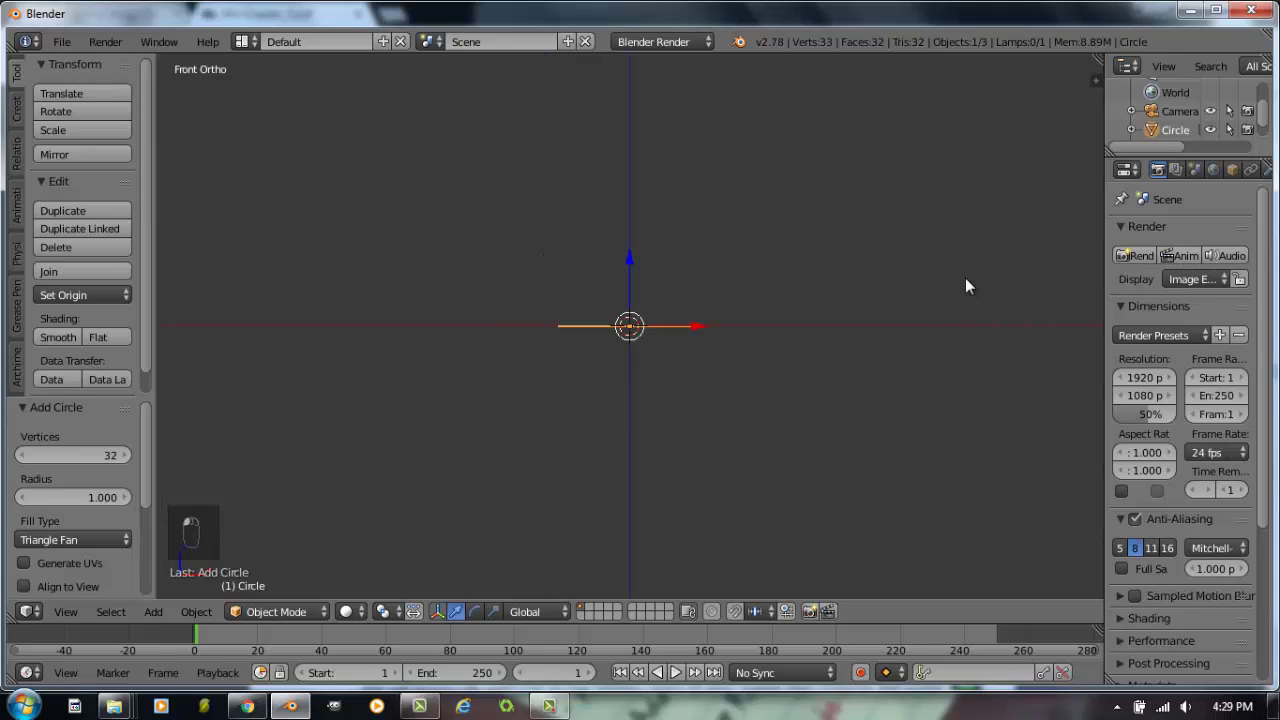
left_click_drag(709, 332, 646, 364)
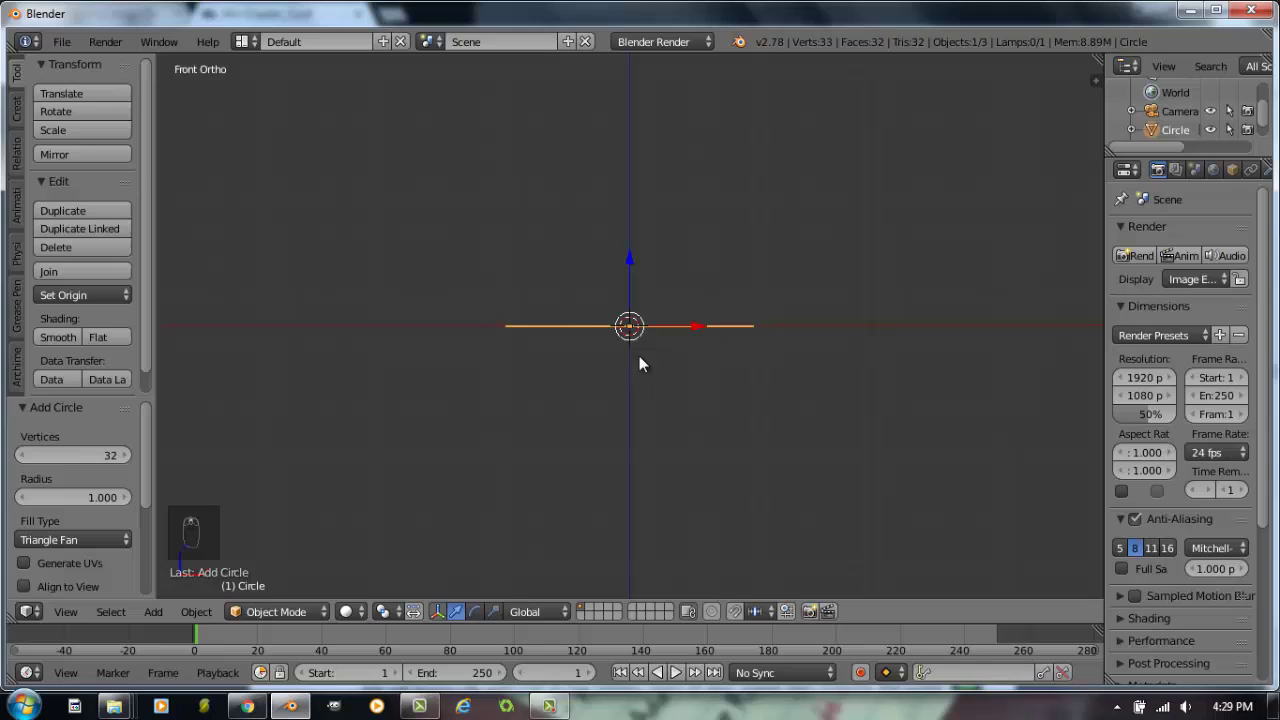
key("KP_5")
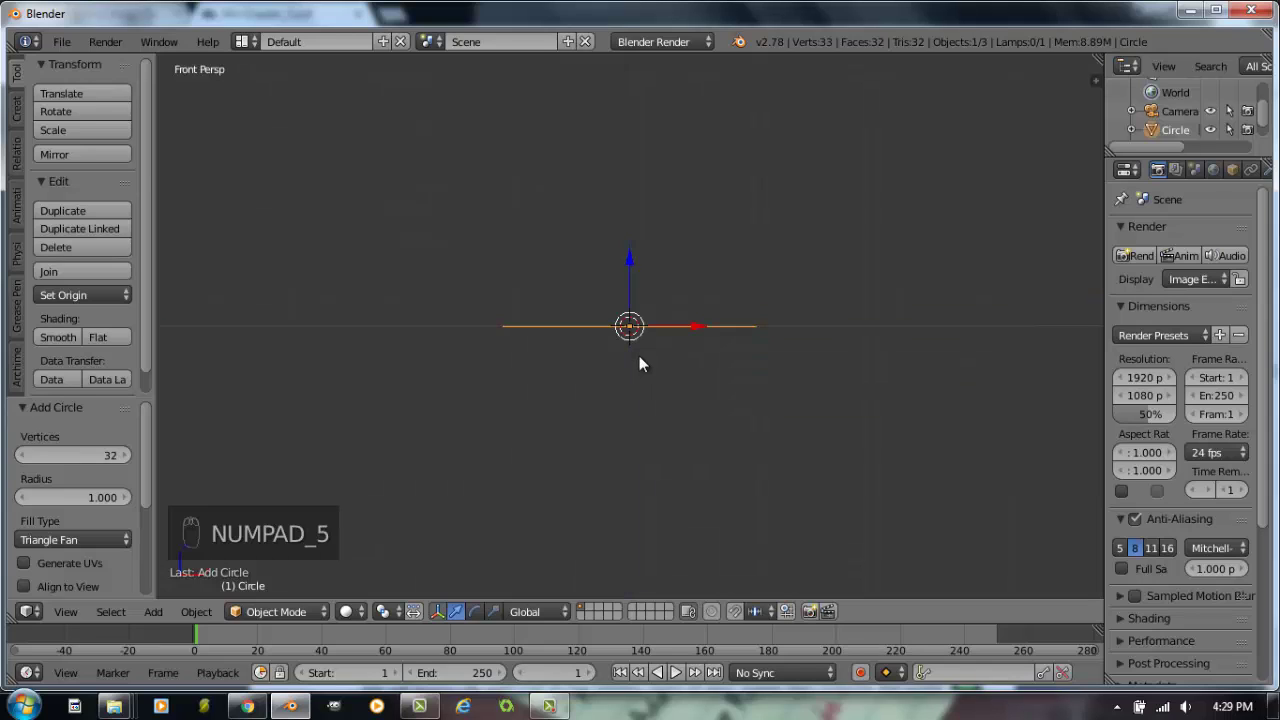
key("KP_1")
key("KP_5")
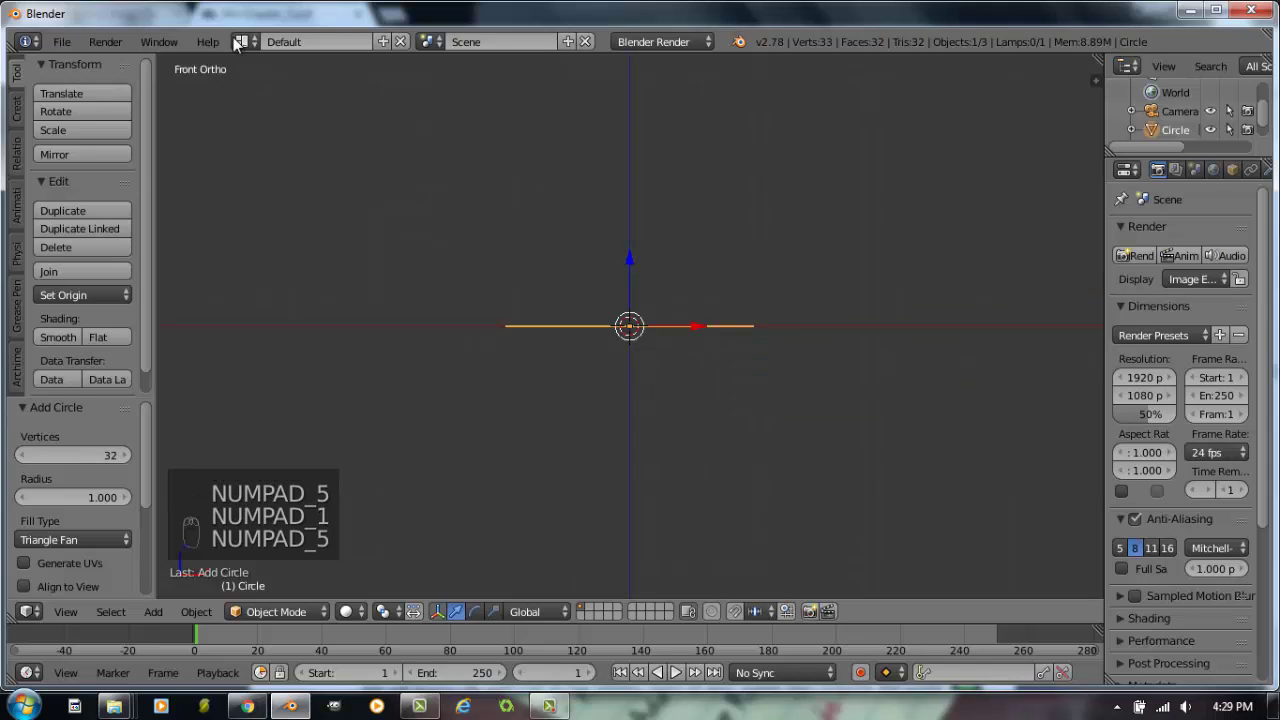
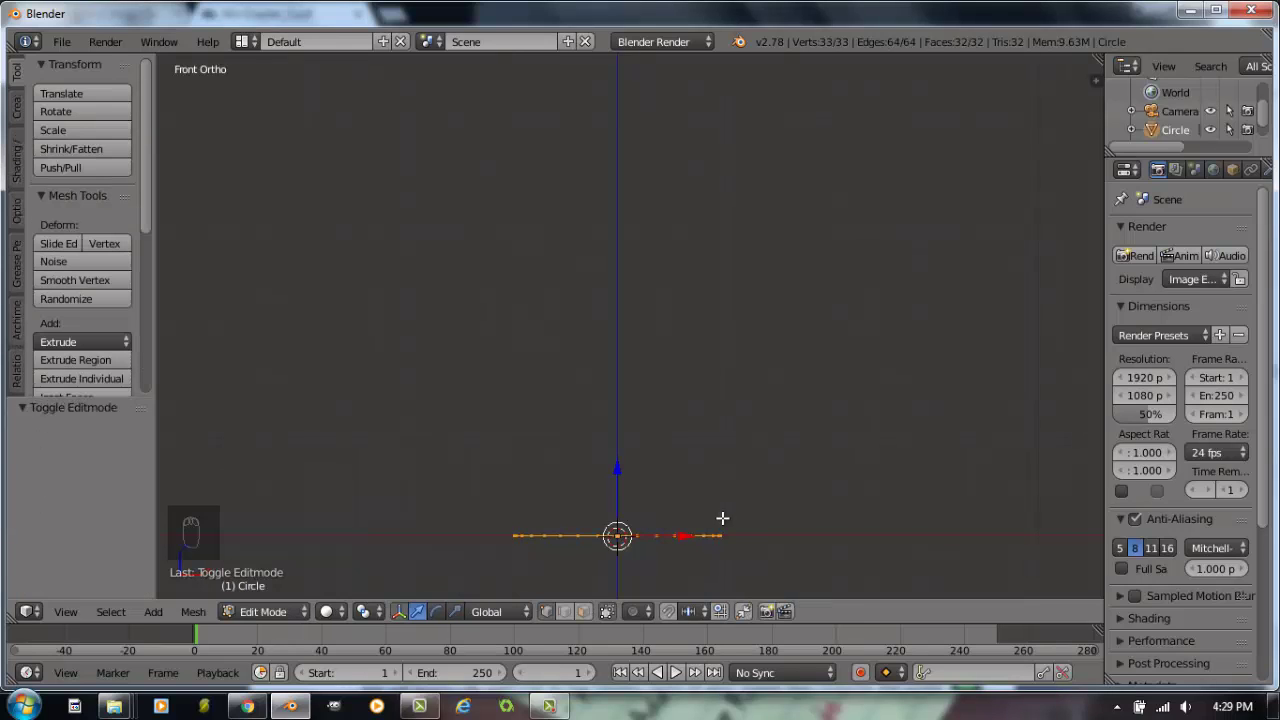
Extrude the circle up into a tower tapered to 0.707, then flare the top ring out 1.388 for the walkway.
key("e")
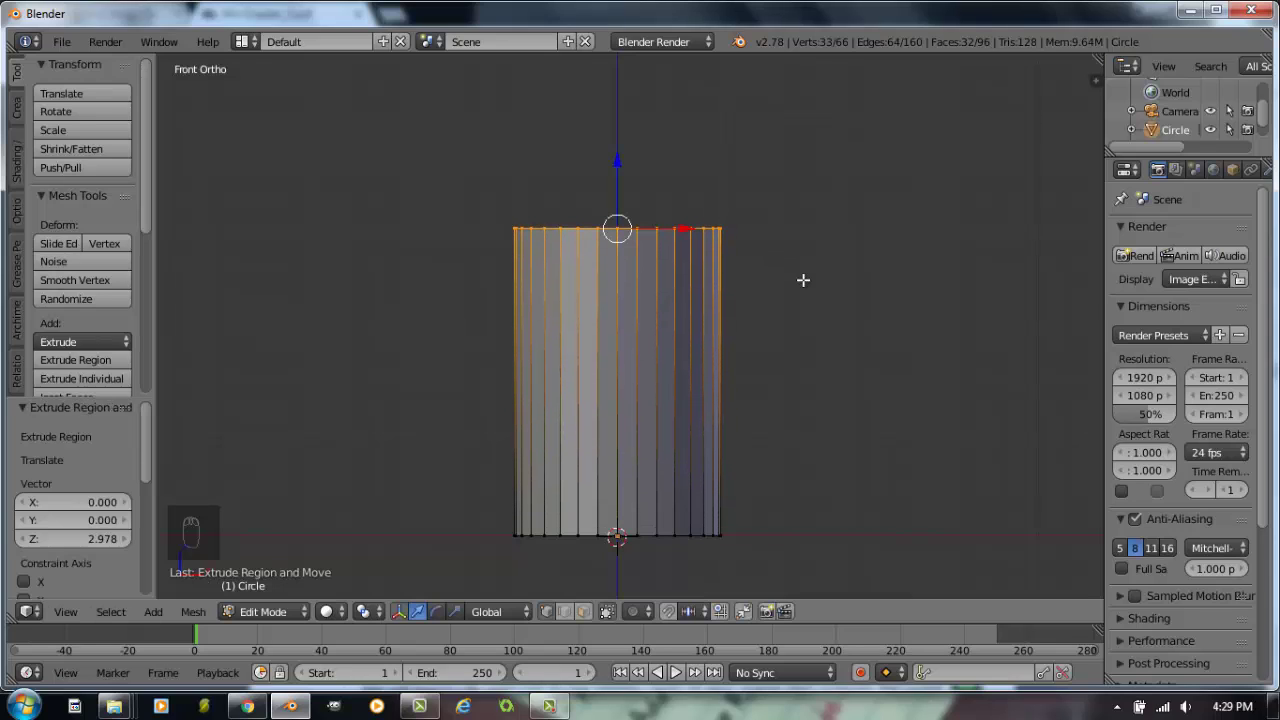
key("s")
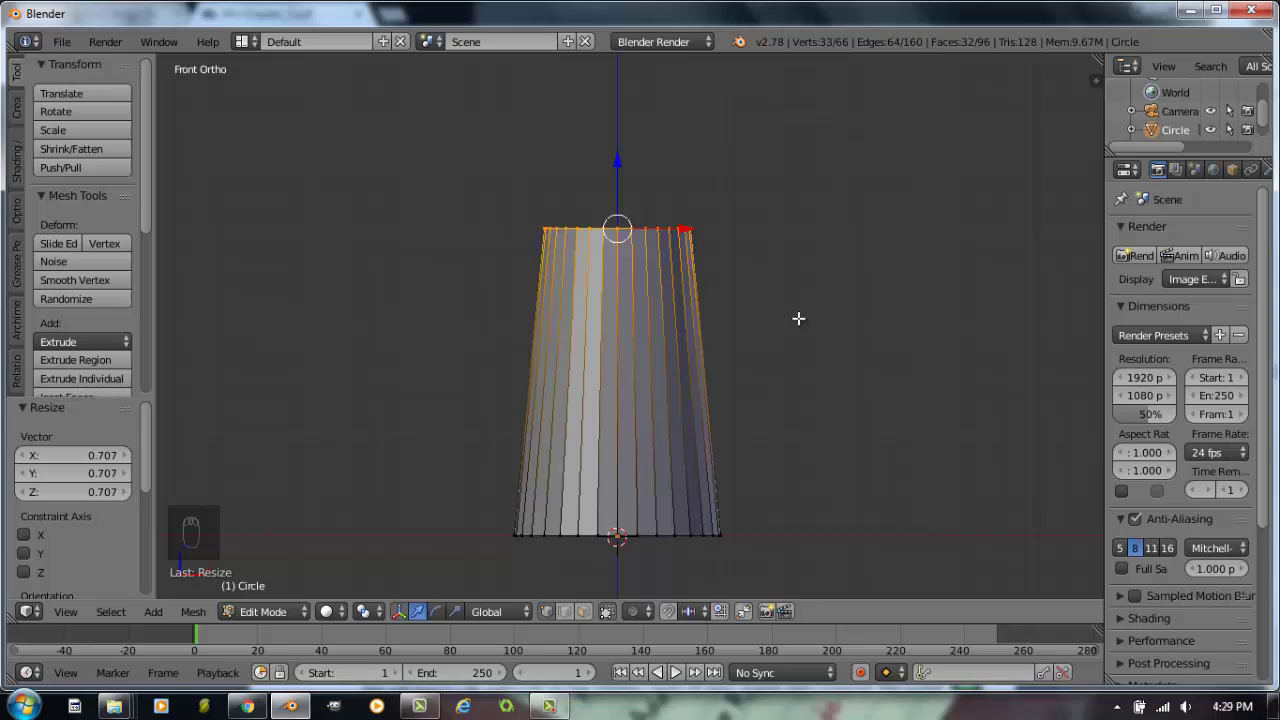
key("e")
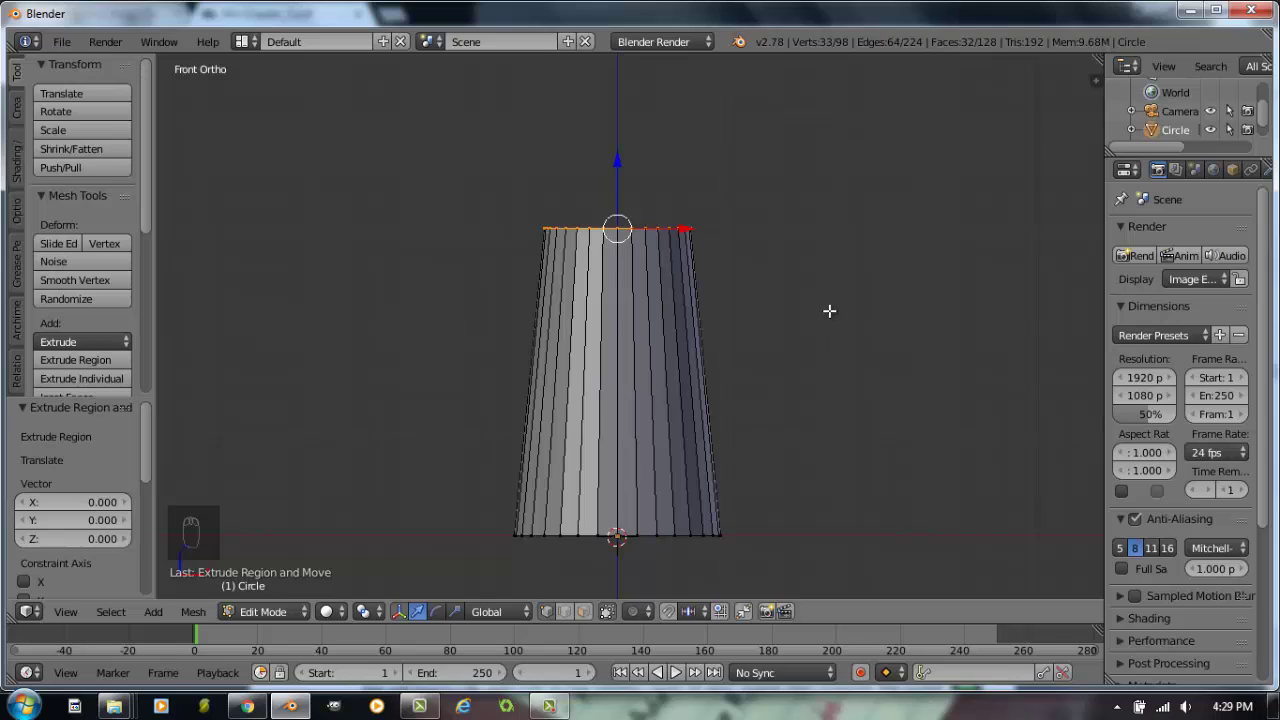
key("s")
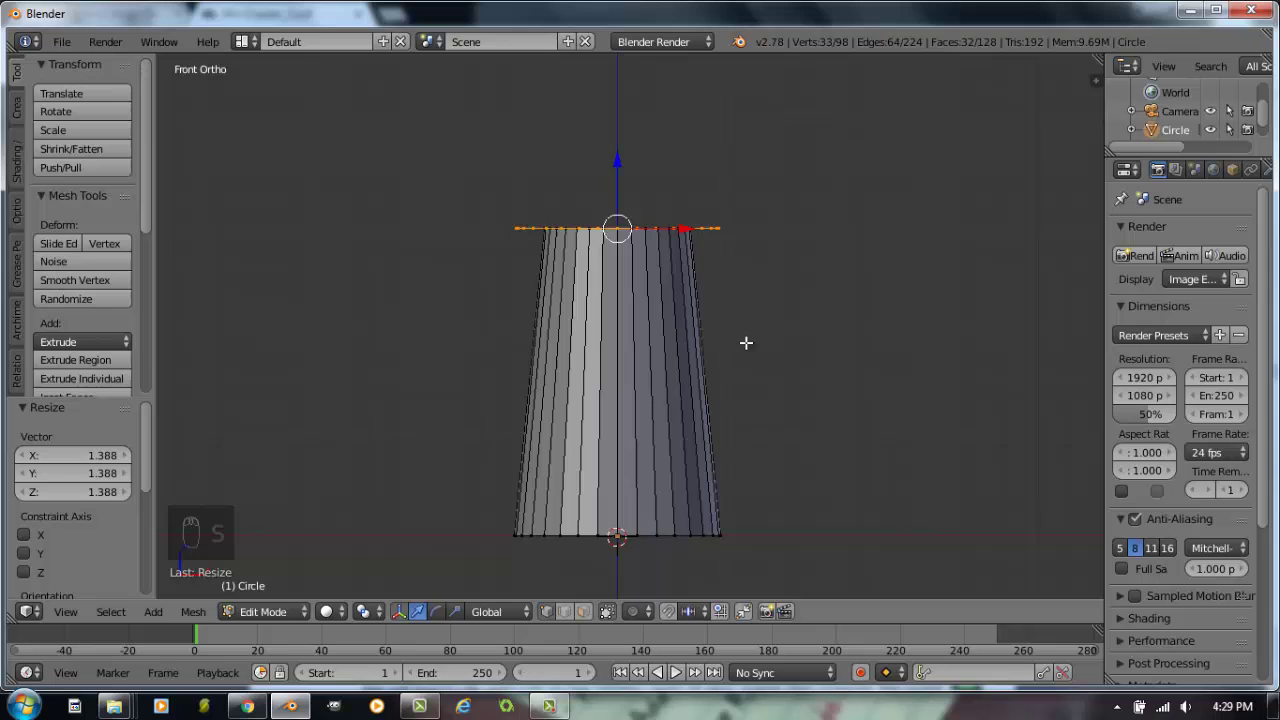
left_click_drag(753, 379, 679, 277)
key("KP_1")
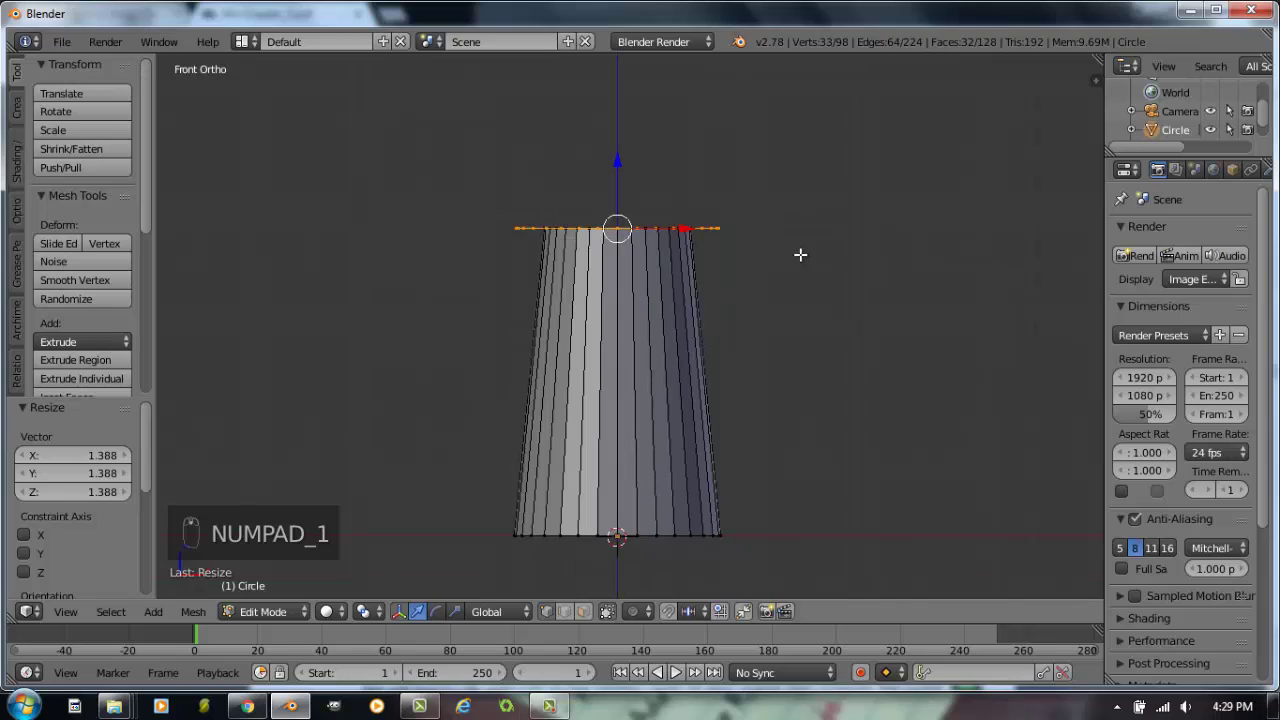
Give the walkway ring thickness, shrink back inward and extrude the narrower window section upward.
key("e")
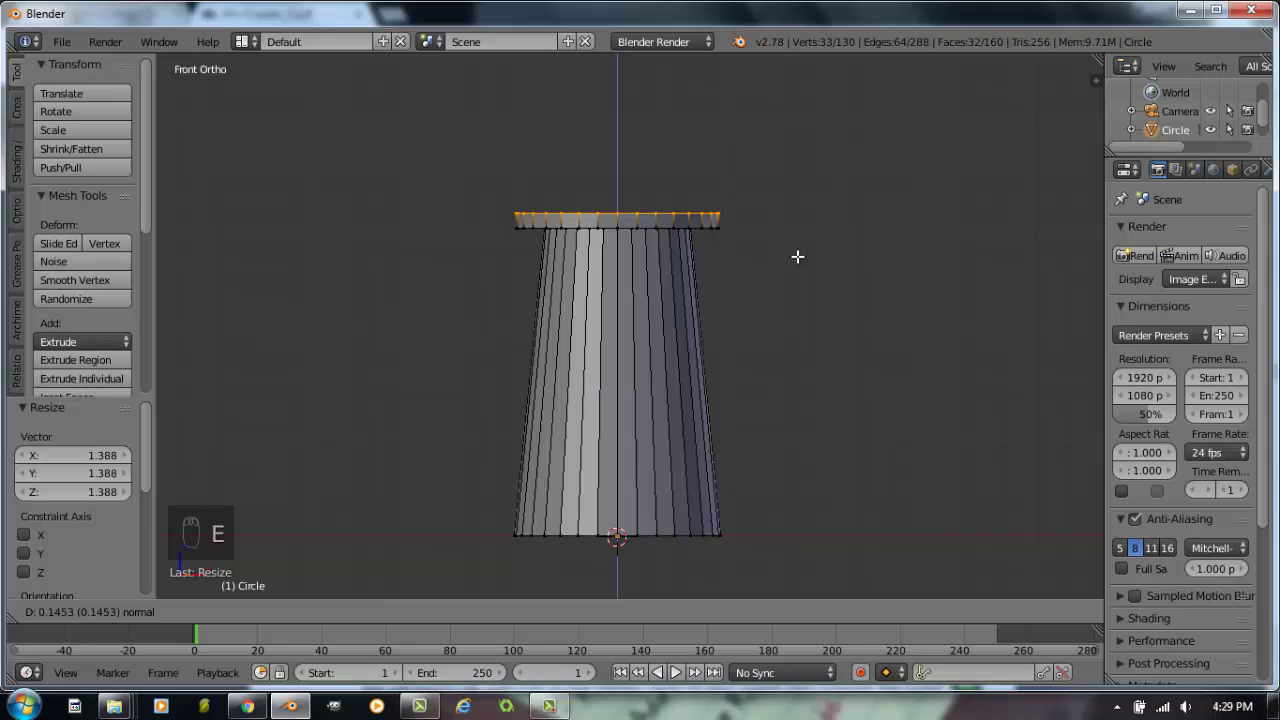
key("e")
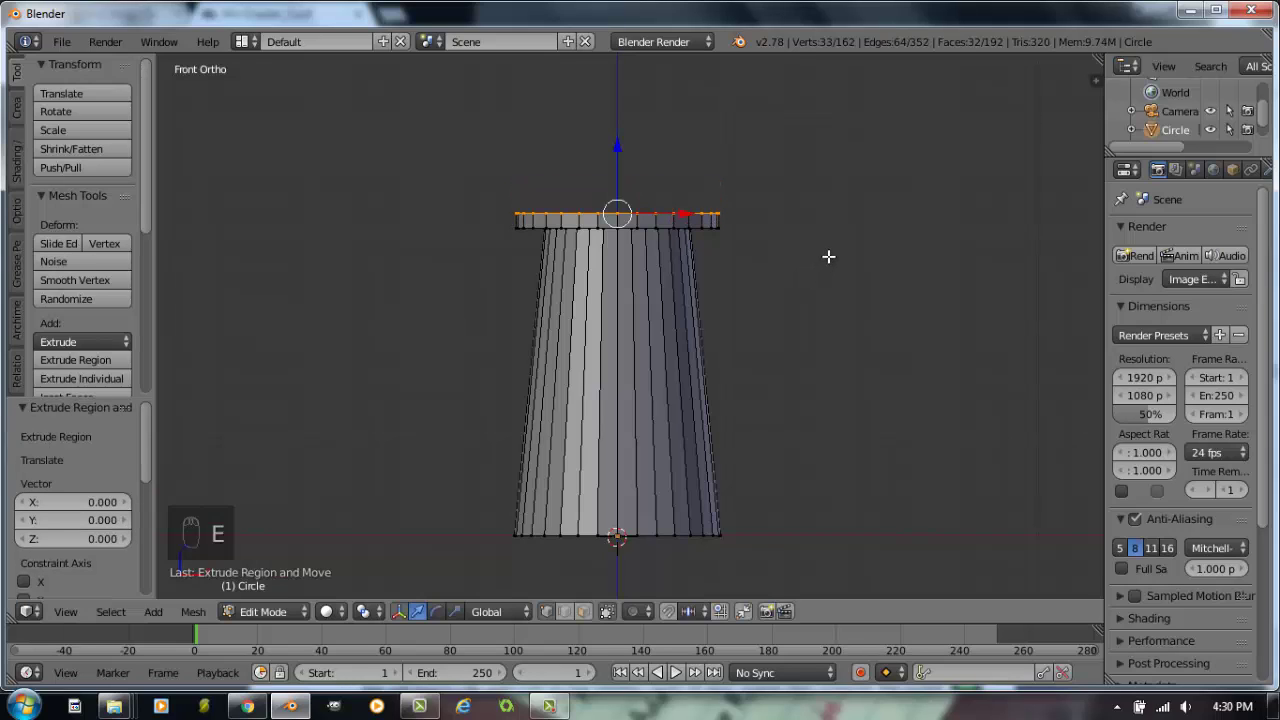
key("s")
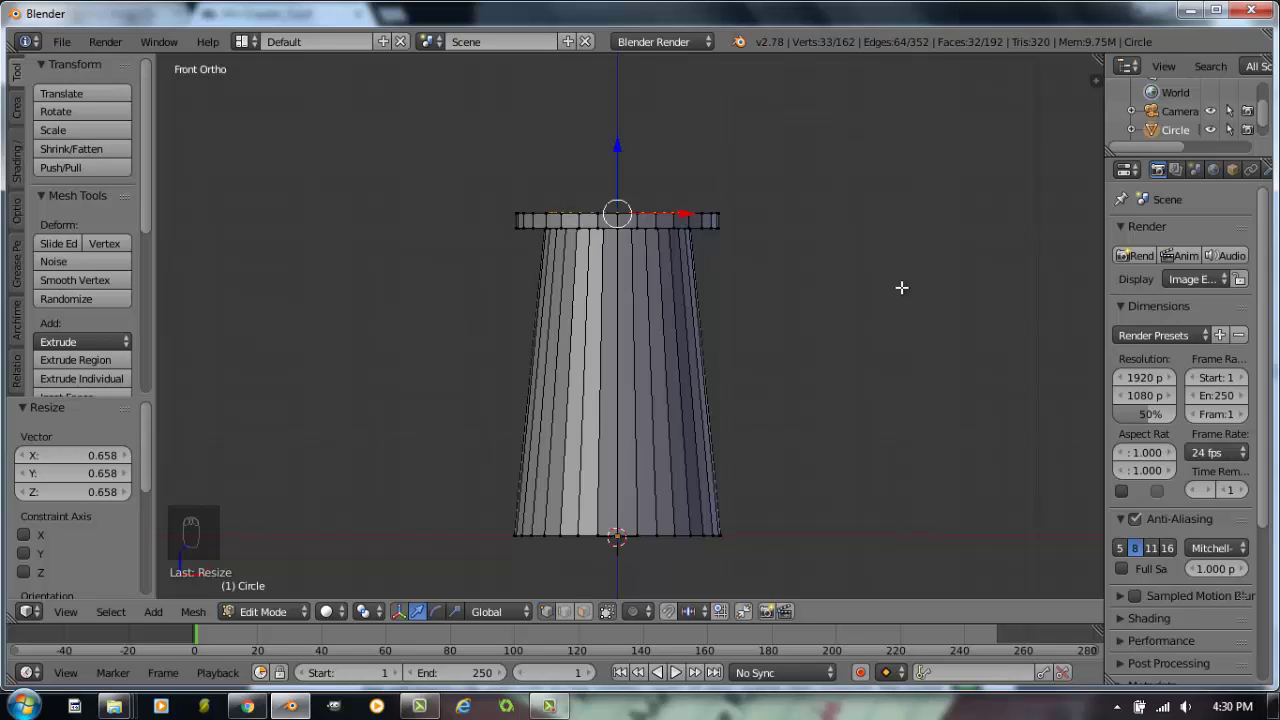
key("e")
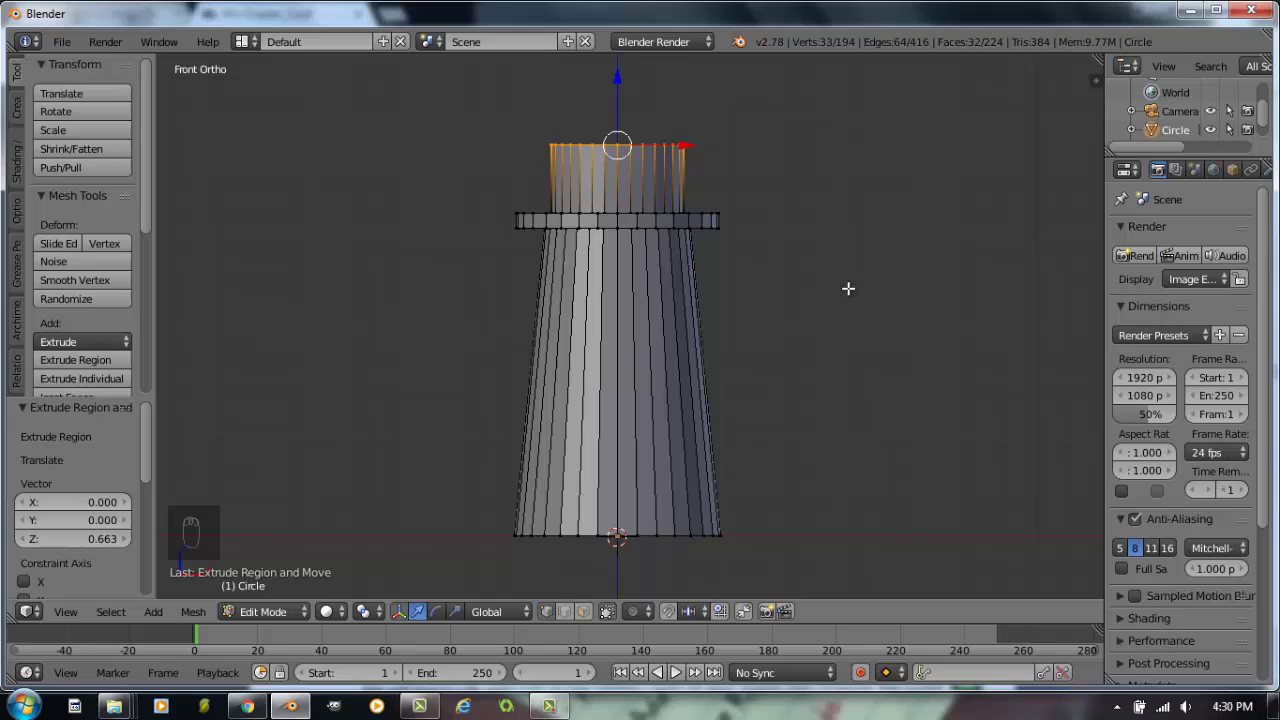
Flare the top out for the roof overhang and extrude it into a cone tapered to 0.111.
key("e")
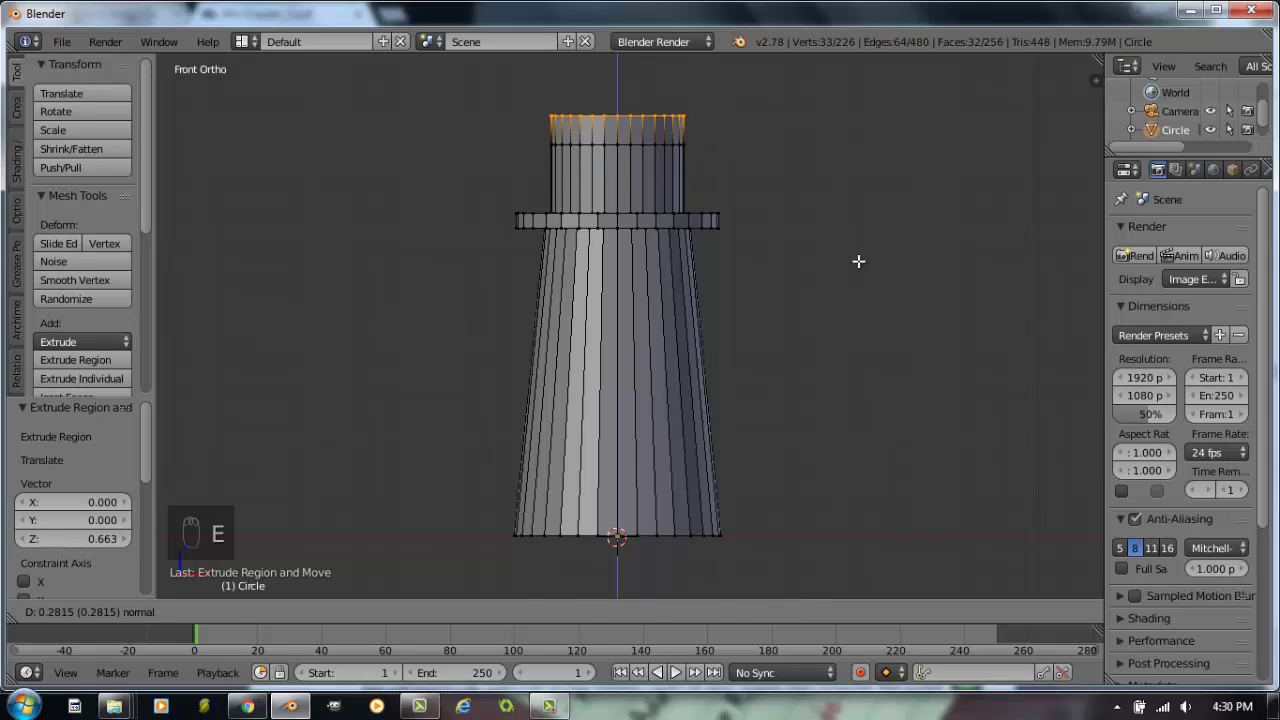
key("s")
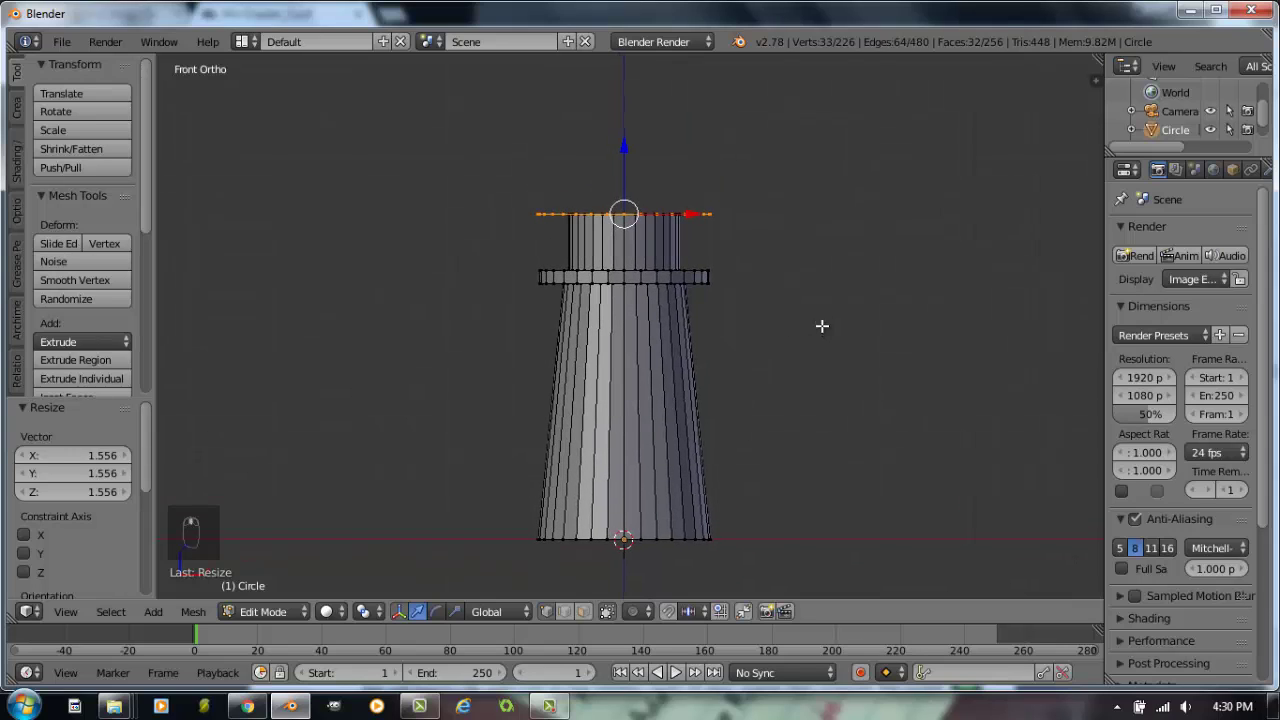
key("e")
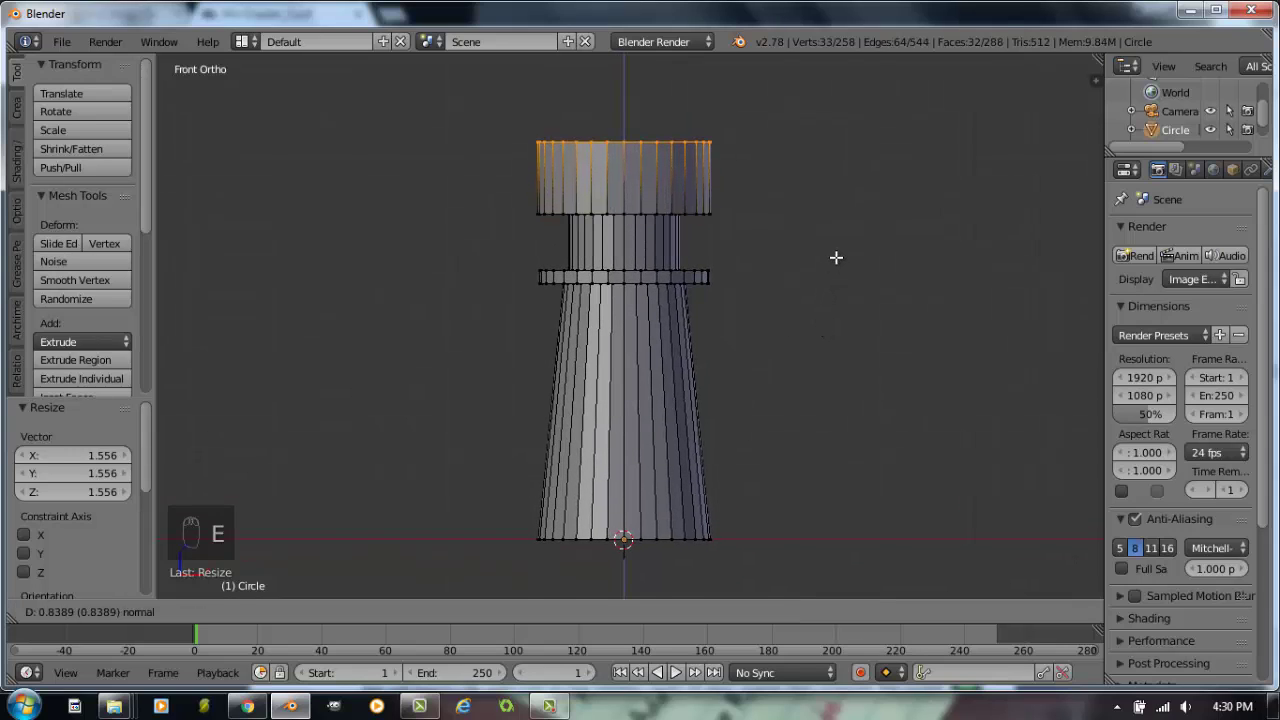
key("s")
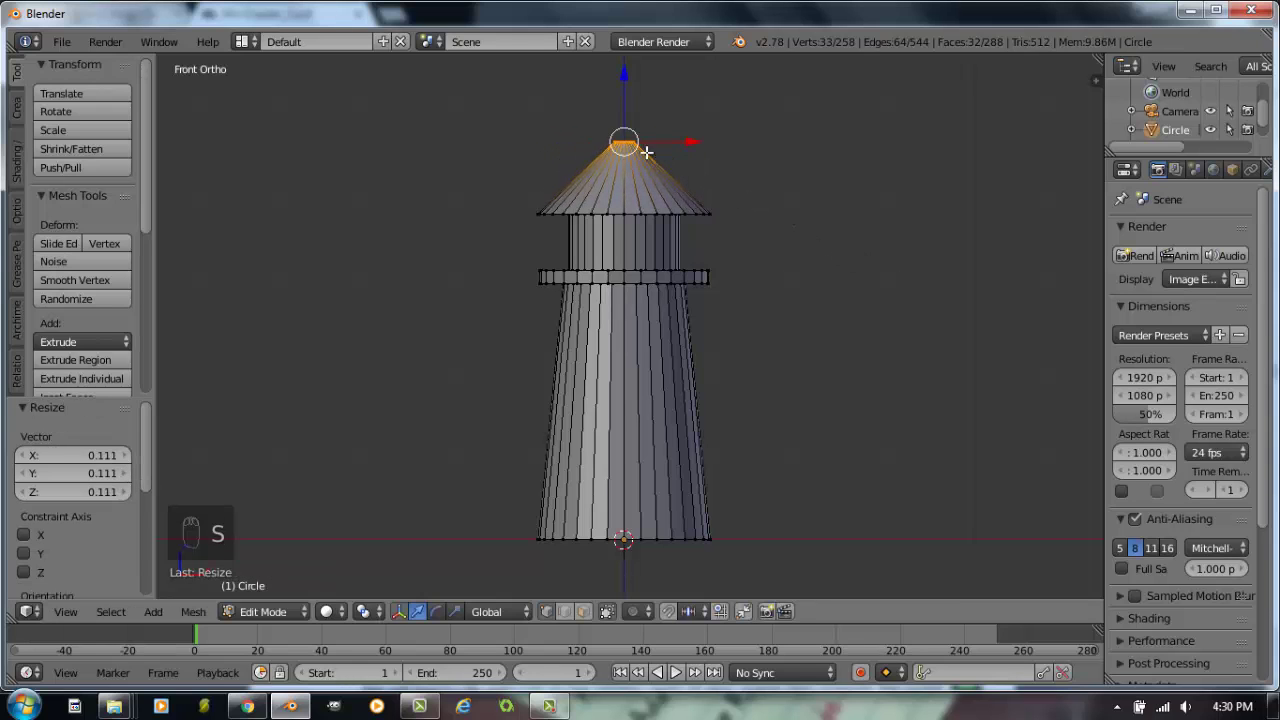
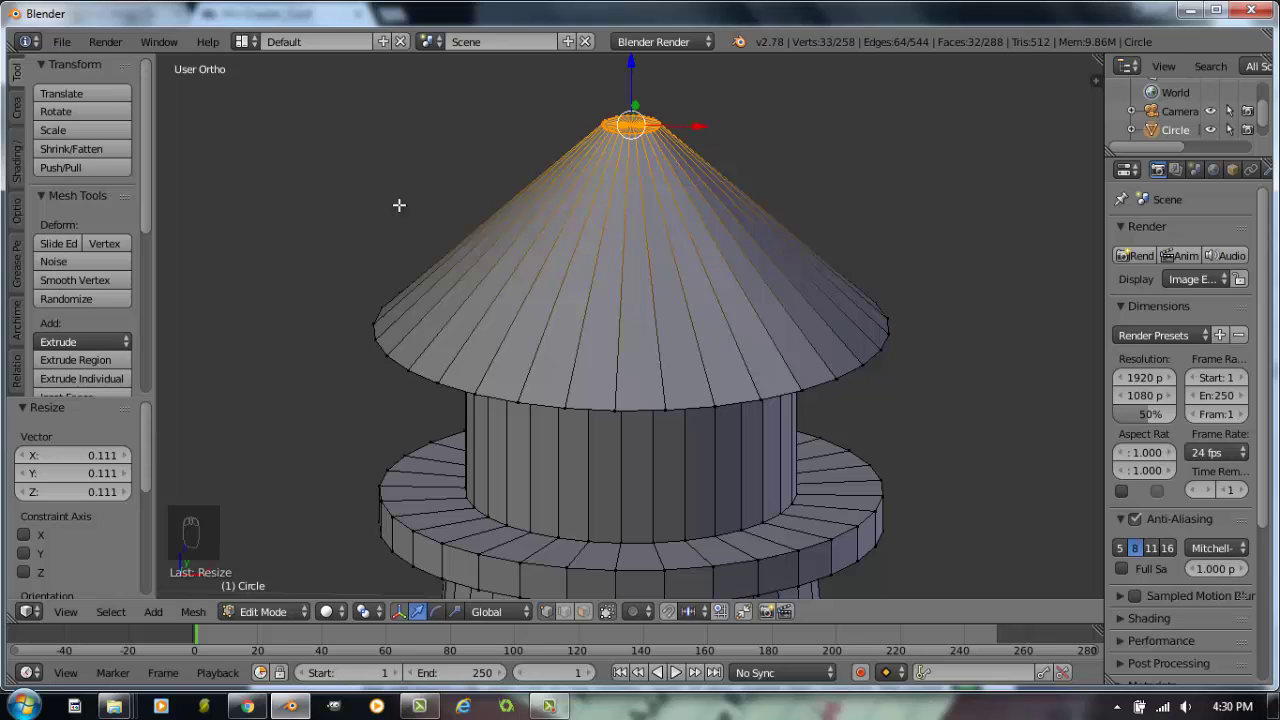
Merge the roof's selected top vertices at center so the cone ends in a single point.
left_click_drag(155, 199, 160, 331)
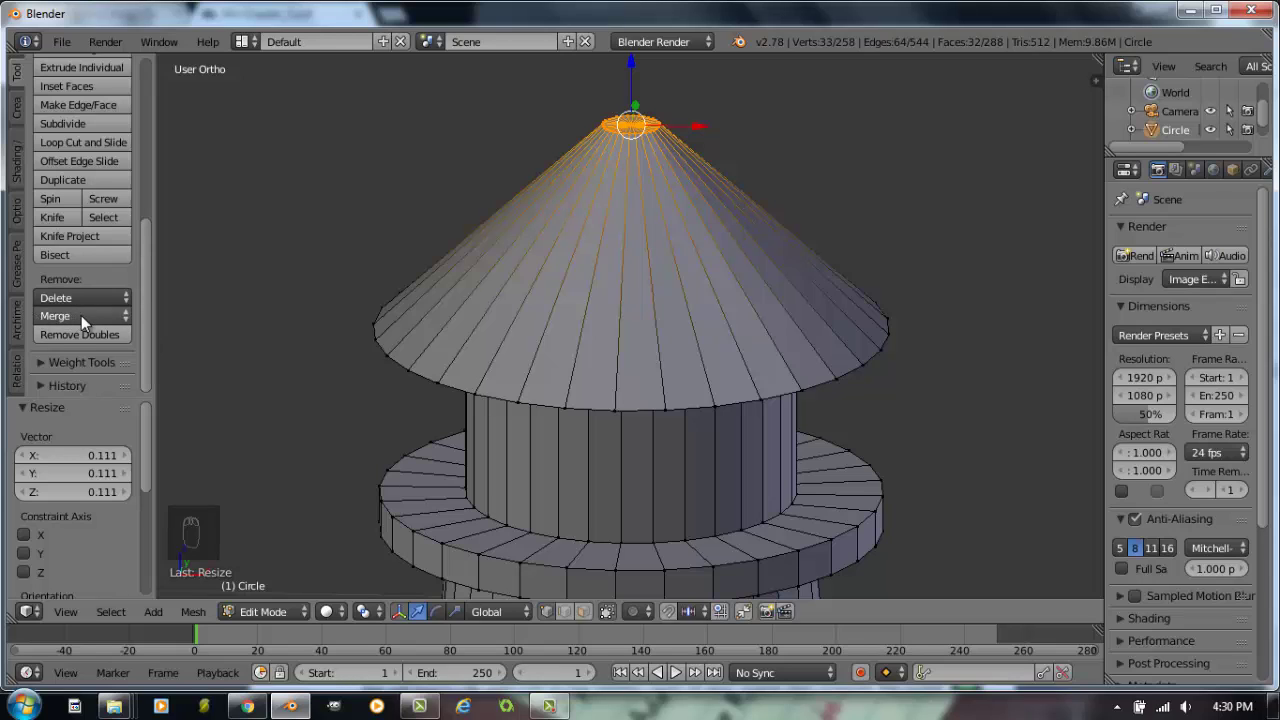
left_click_drag(91, 322, 96, 374)
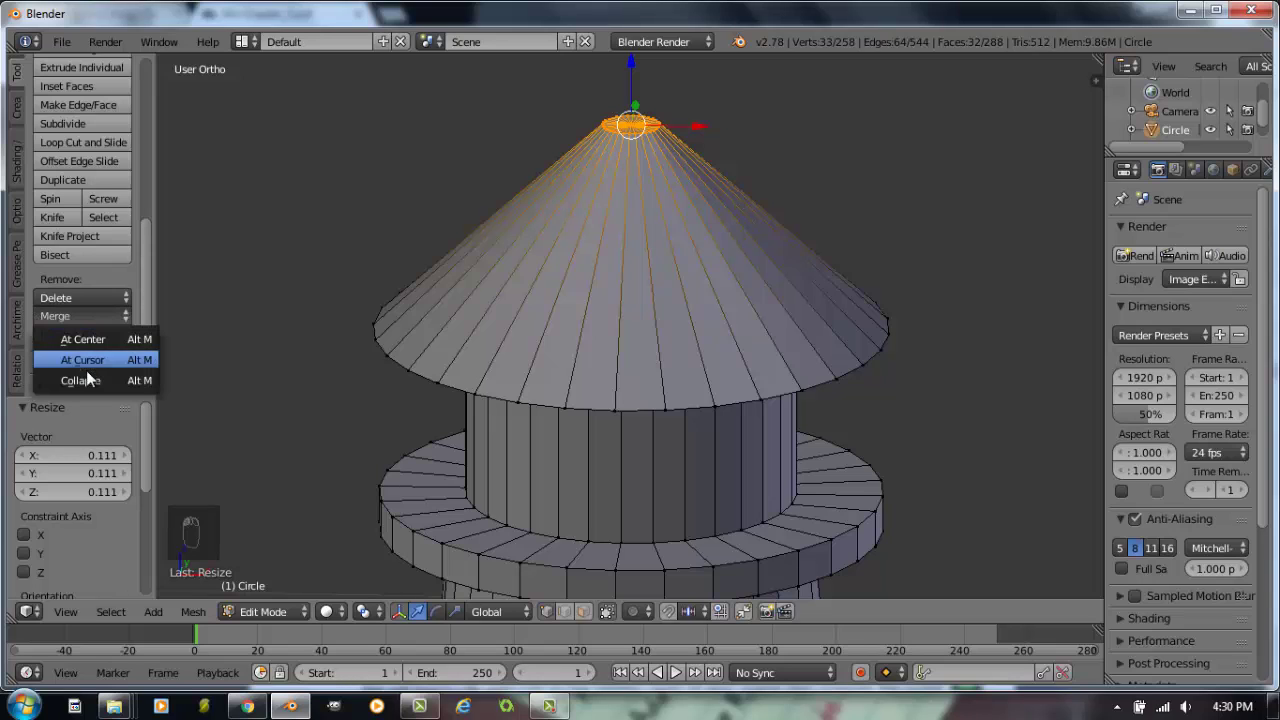
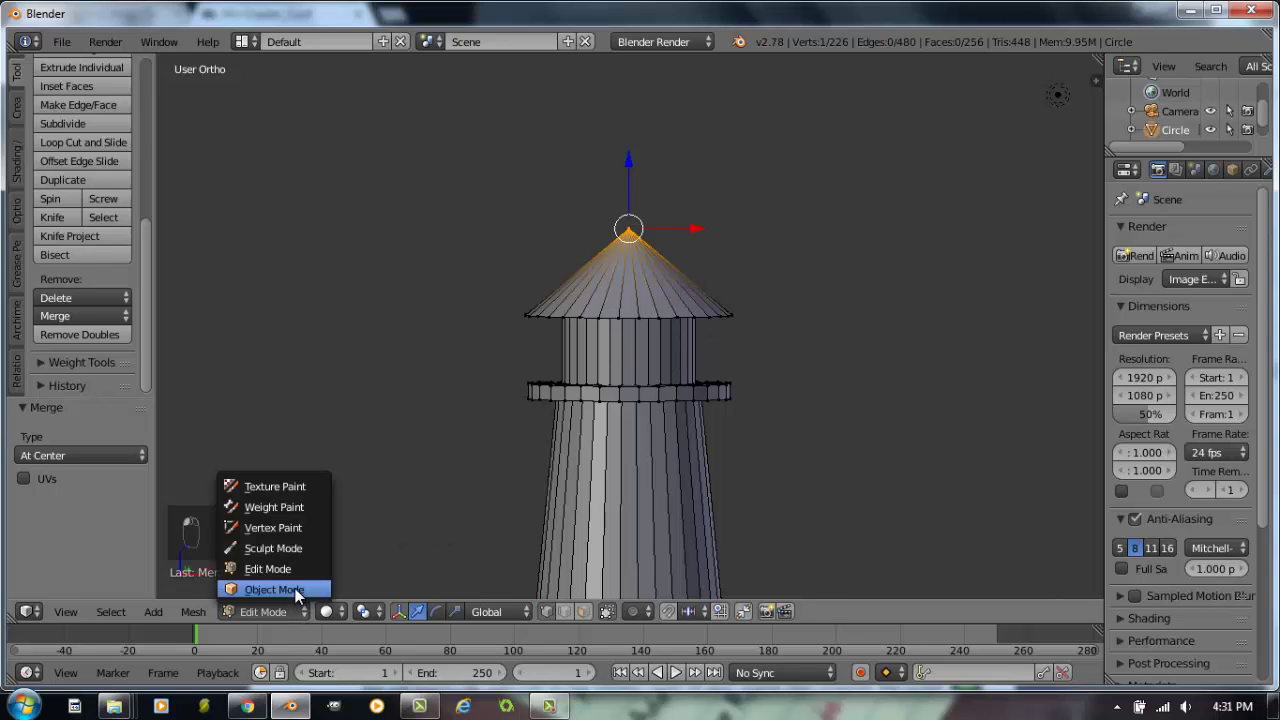
Return to Object Mode and shade the whole lighthouse smooth.
left_click(643, 453)
left_click_drag(679, 358, 159, 212)
left_click_drag(159, 212, 108, 287)
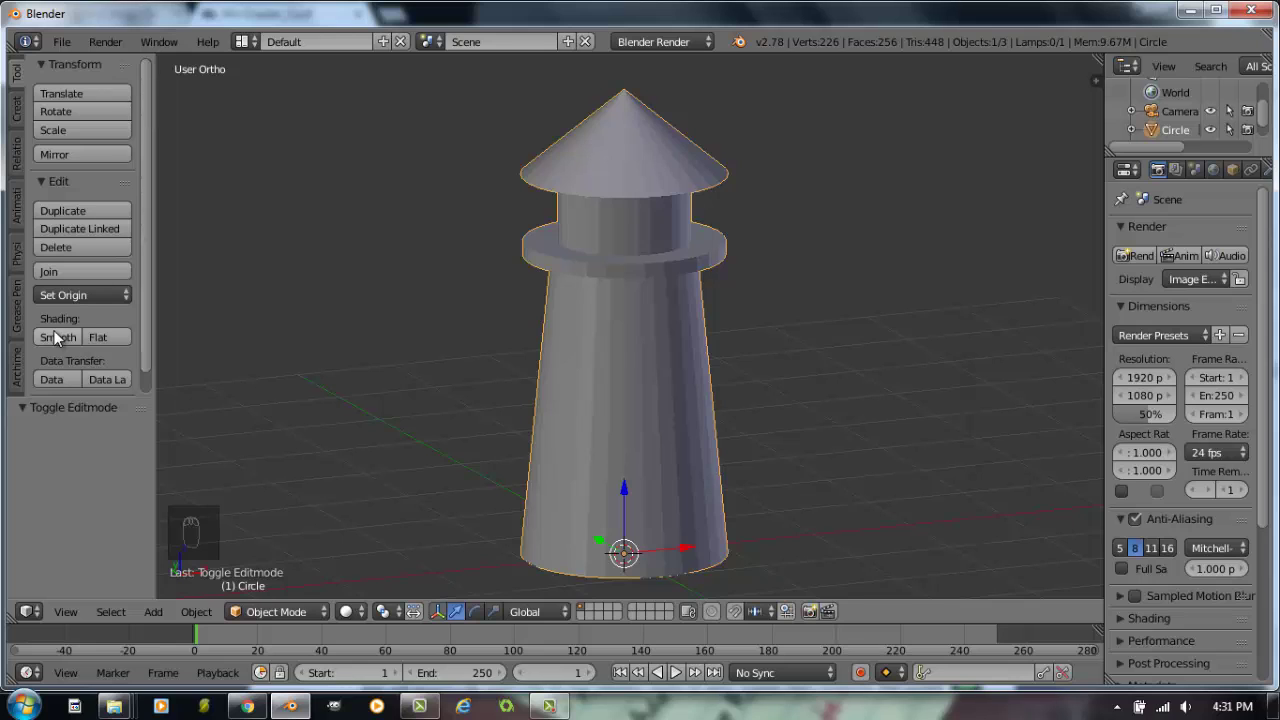
left_click_drag(59, 339, 707, 274)
left_click_drag(707, 274, 1110, 225)
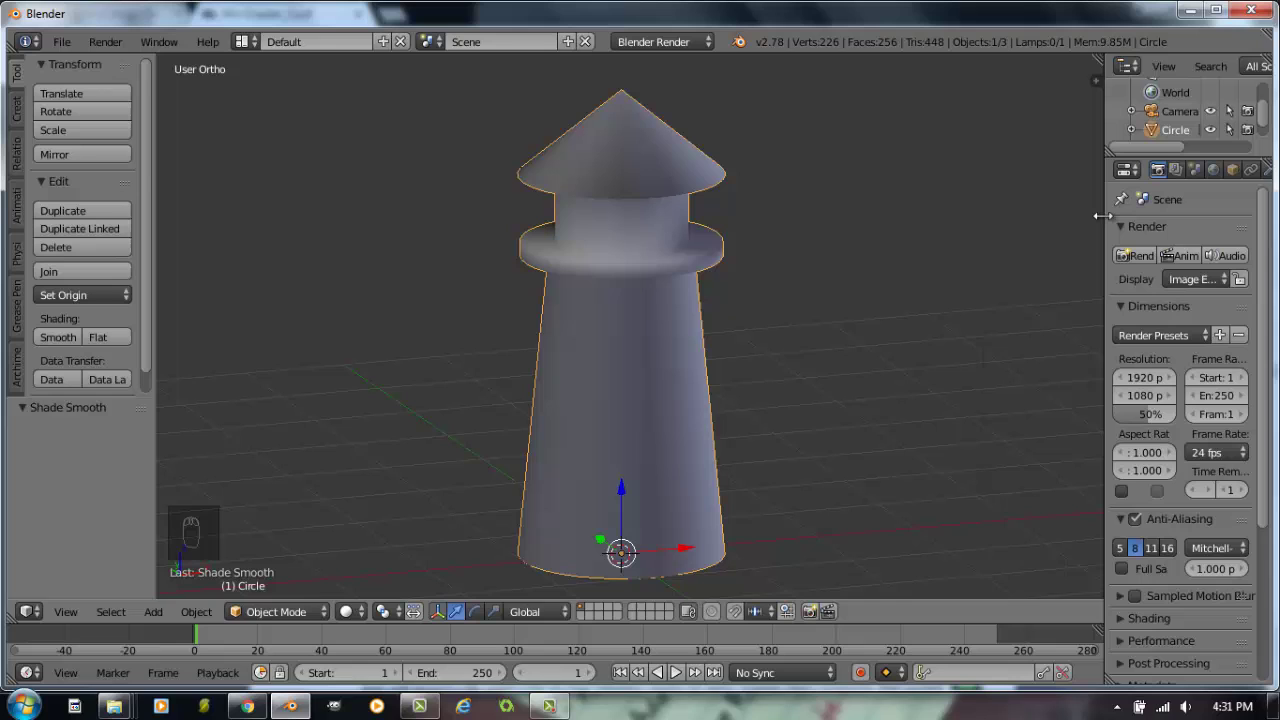
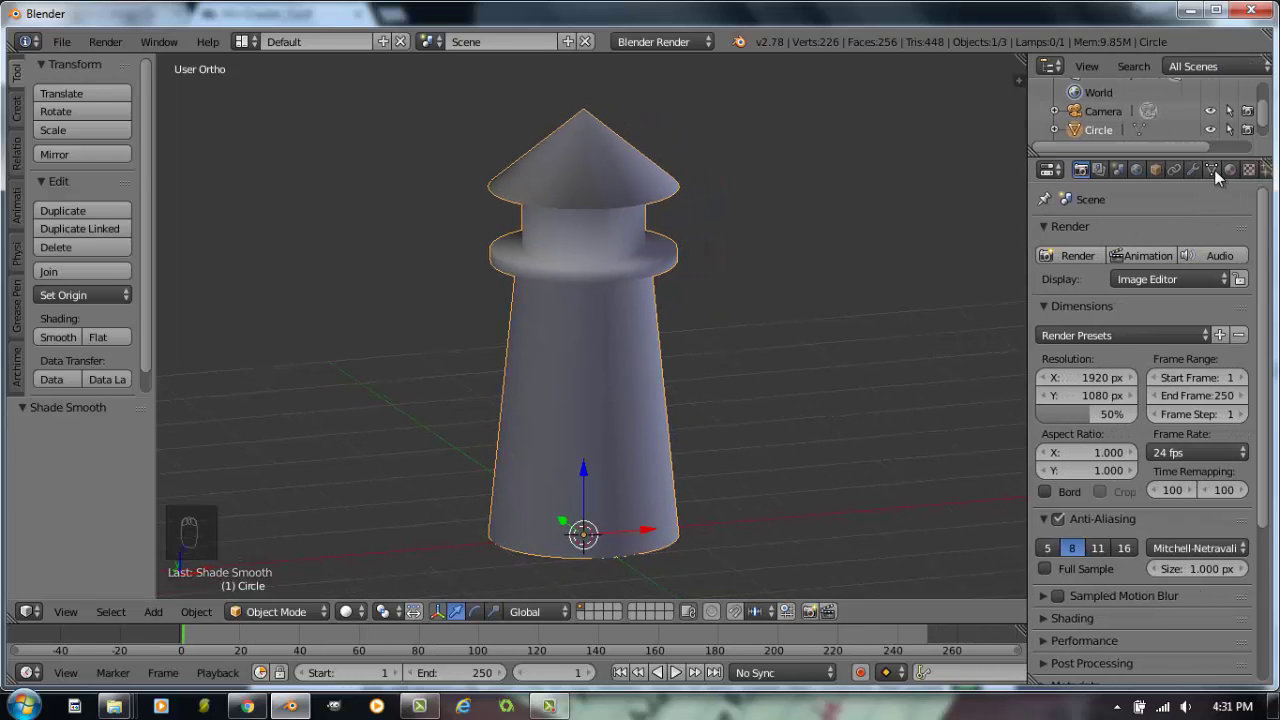
Enable Auto Smooth at 30° under Normals so roof and ring edges stay crisp.
left_click_drag(1219, 177, 1138, 301)
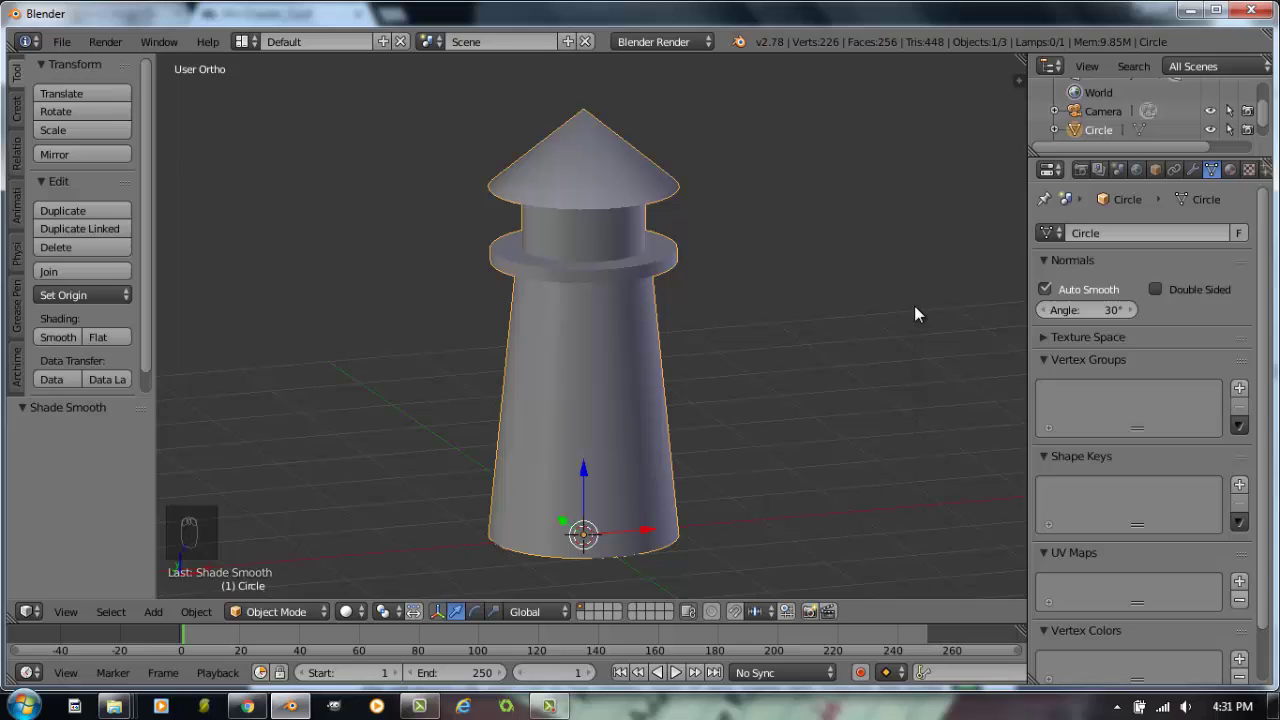
left_click_drag(703, 341, 684, 328)
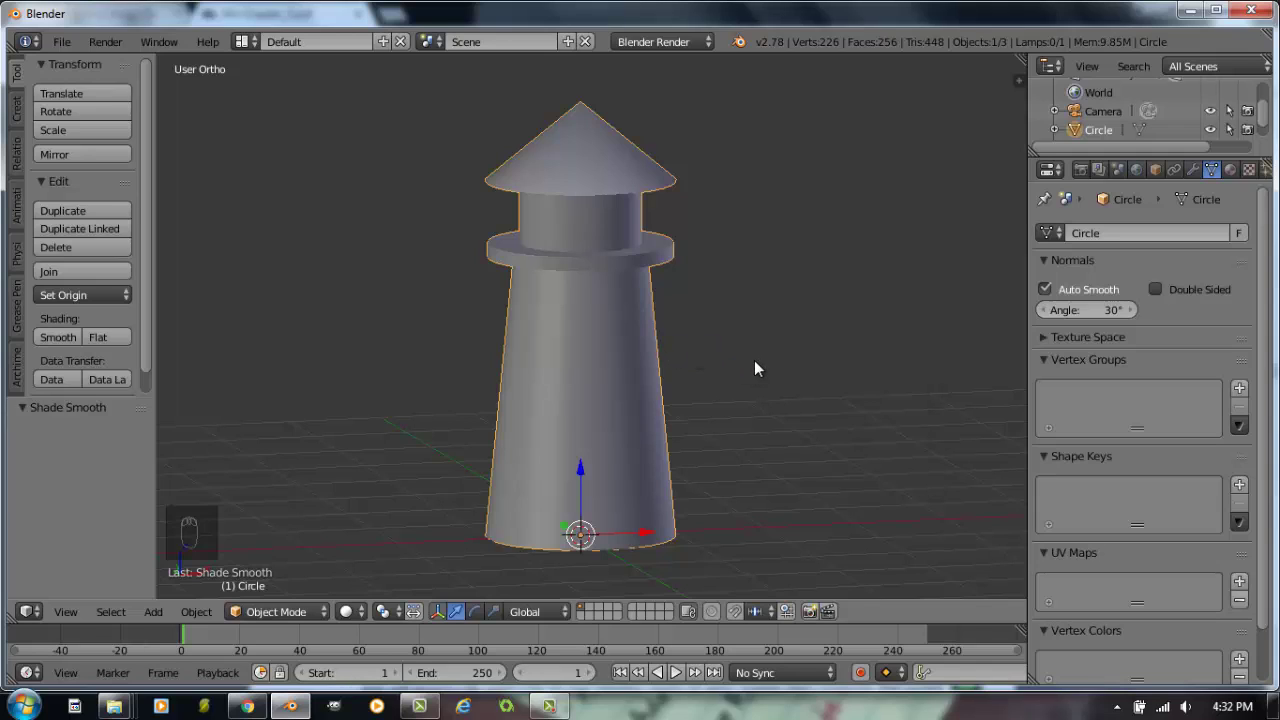
Add a cube, scale it down to a small block and move it onto the lighthouse body.
key("KP_1")
left_click_drag(754, 353, 767, 345)
key("space")
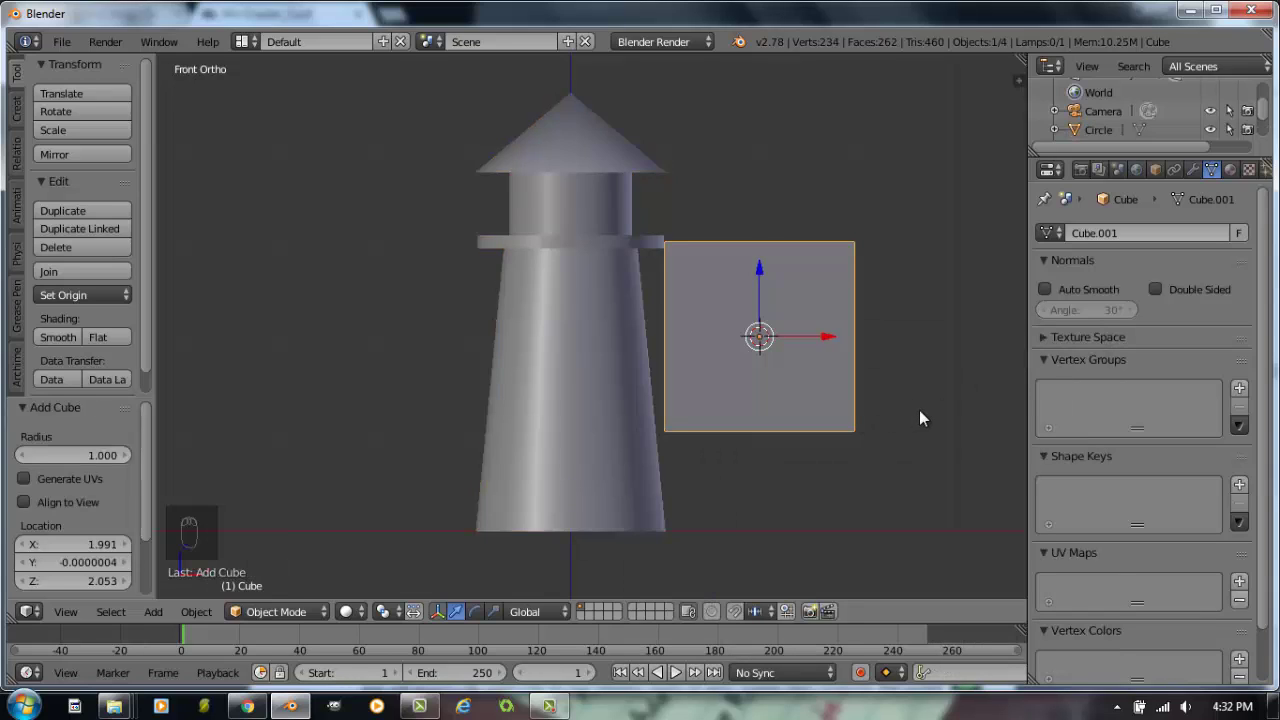
key("s")
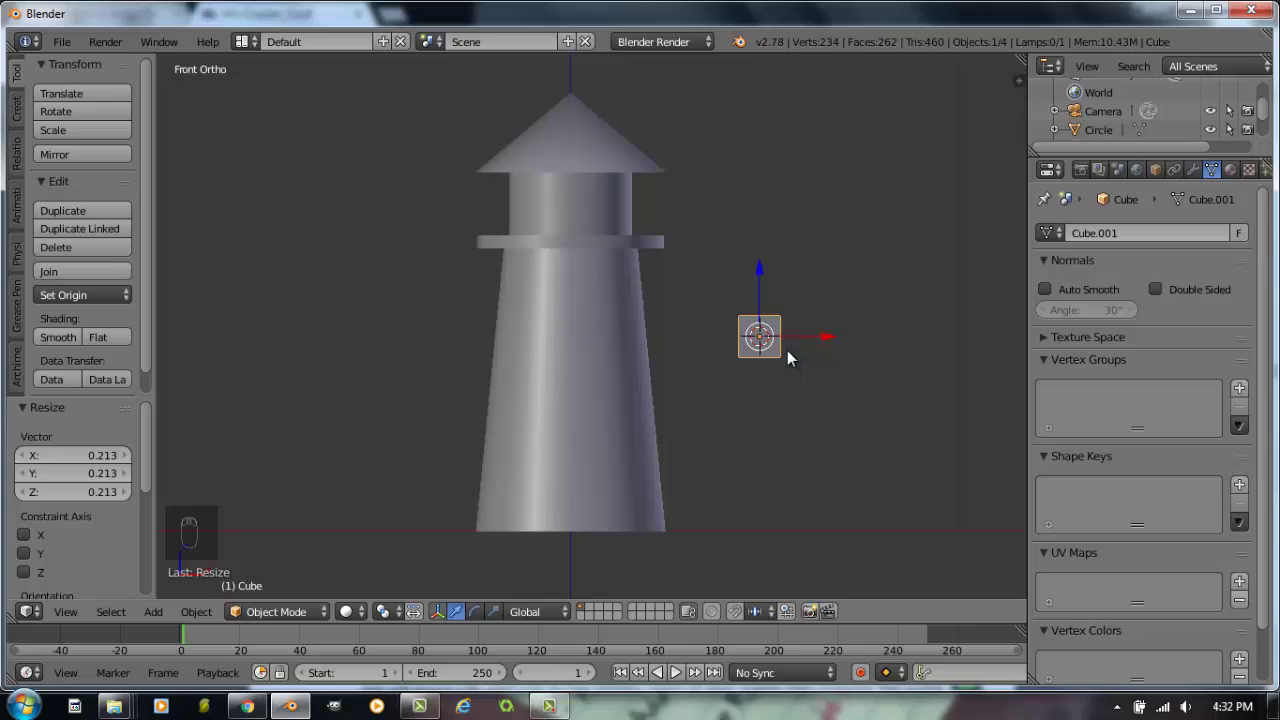
key("g")
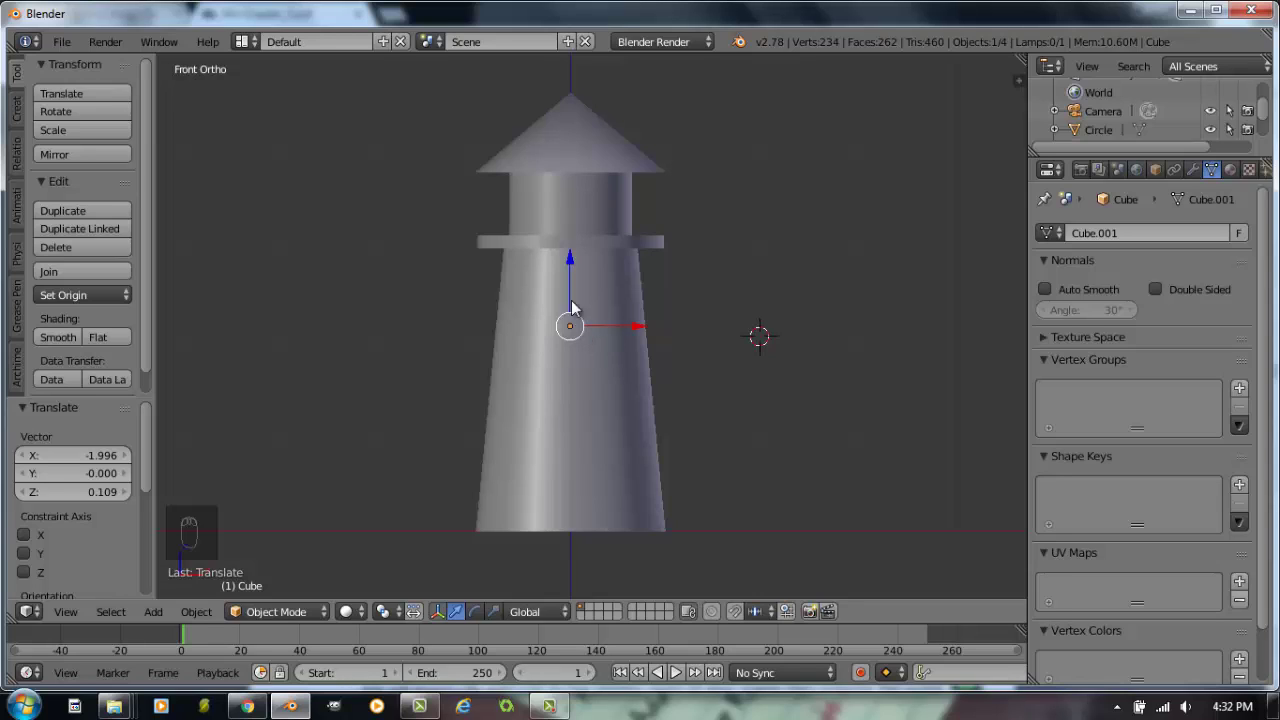
Push the cube into the lower wall below the walkway ring, checking depth from front and side views.
key("KP_3")
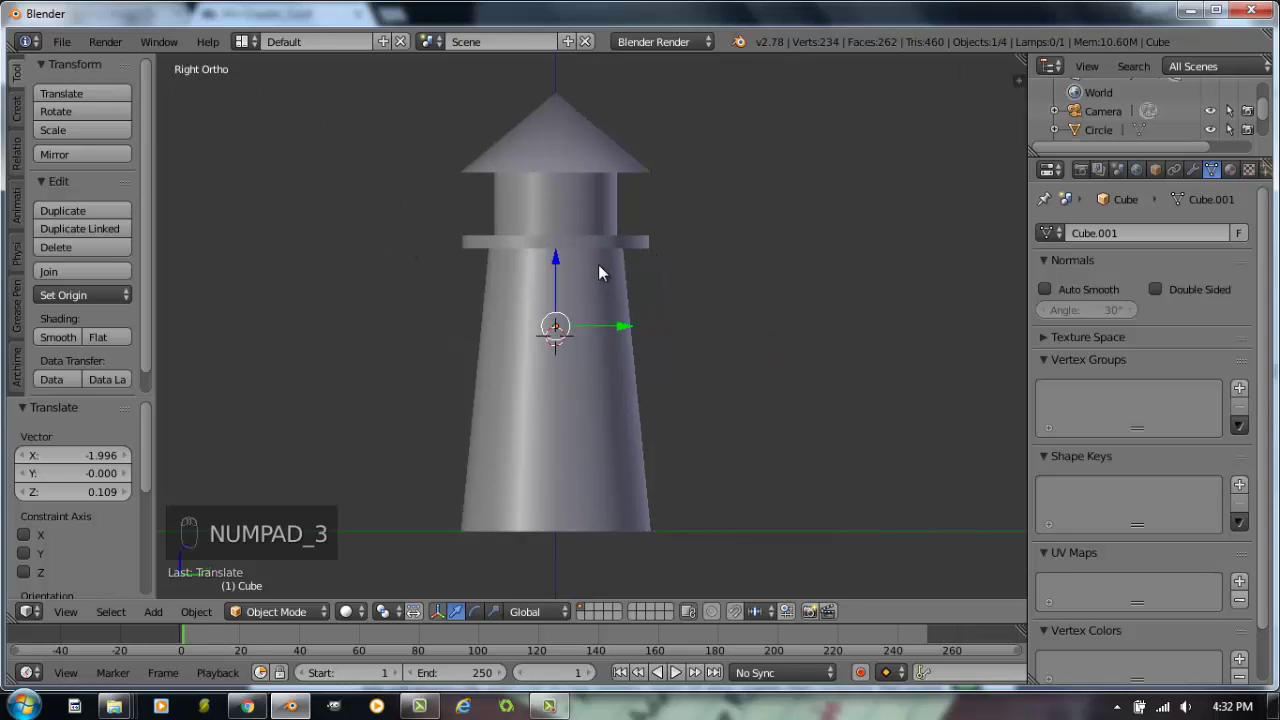
left_click_drag(612, 333, 554, 342)
left_click_drag(543, 429, 753, 434)
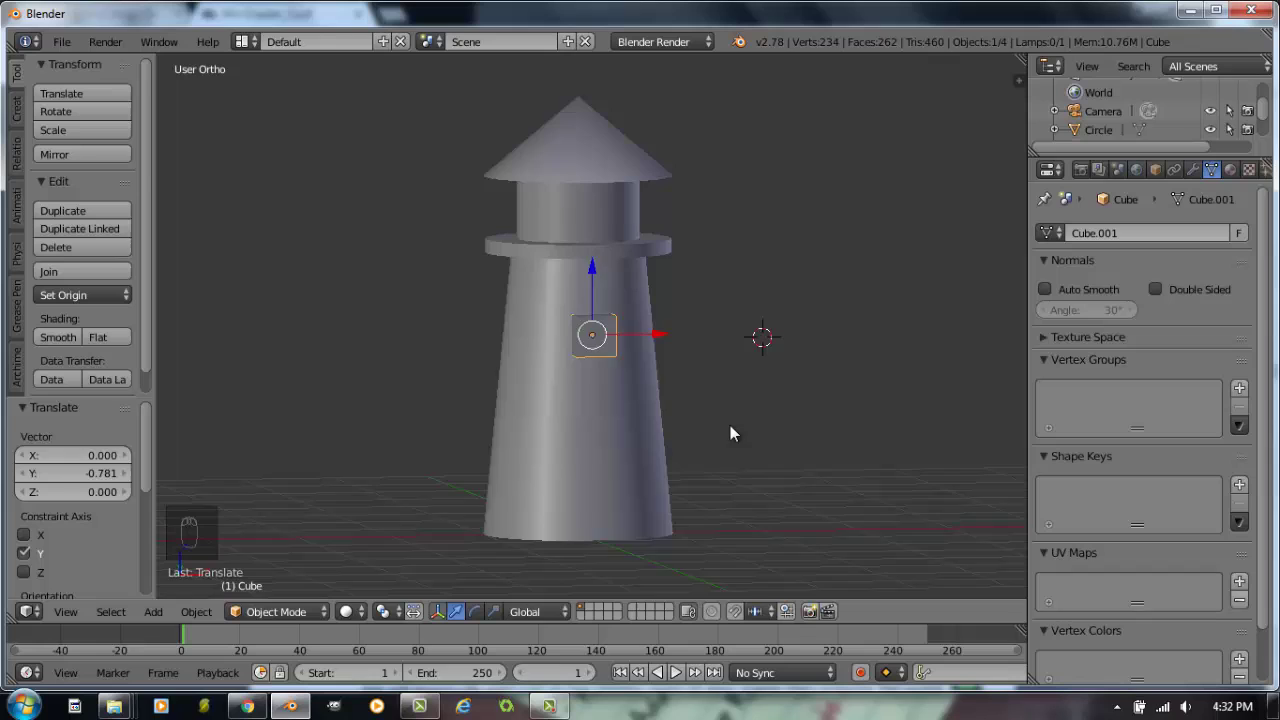
key("KP_1")
key("KP_3")
key("KP_1")
key("KP_3")
key("KP_1")
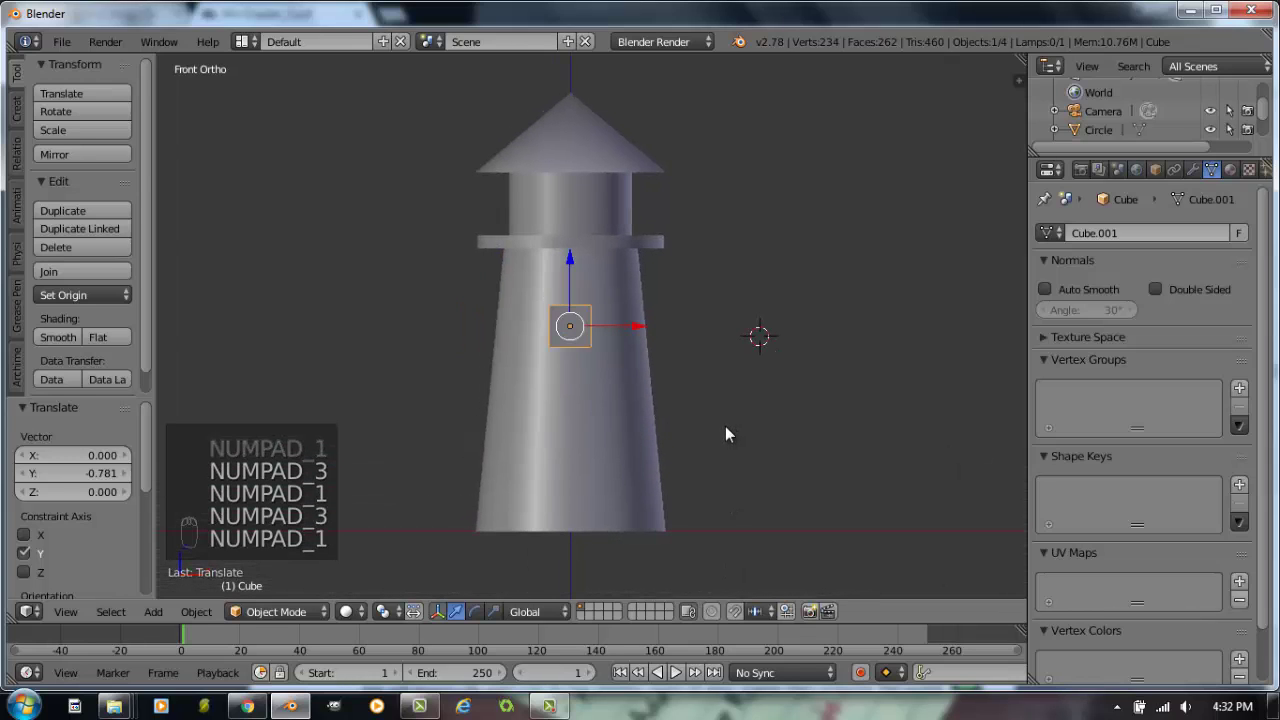
key("KP_7")
key("KP_1")
key("KP_3")
key("KP_1")
key("KP_7")
key("KP_1")
key("KP_3")
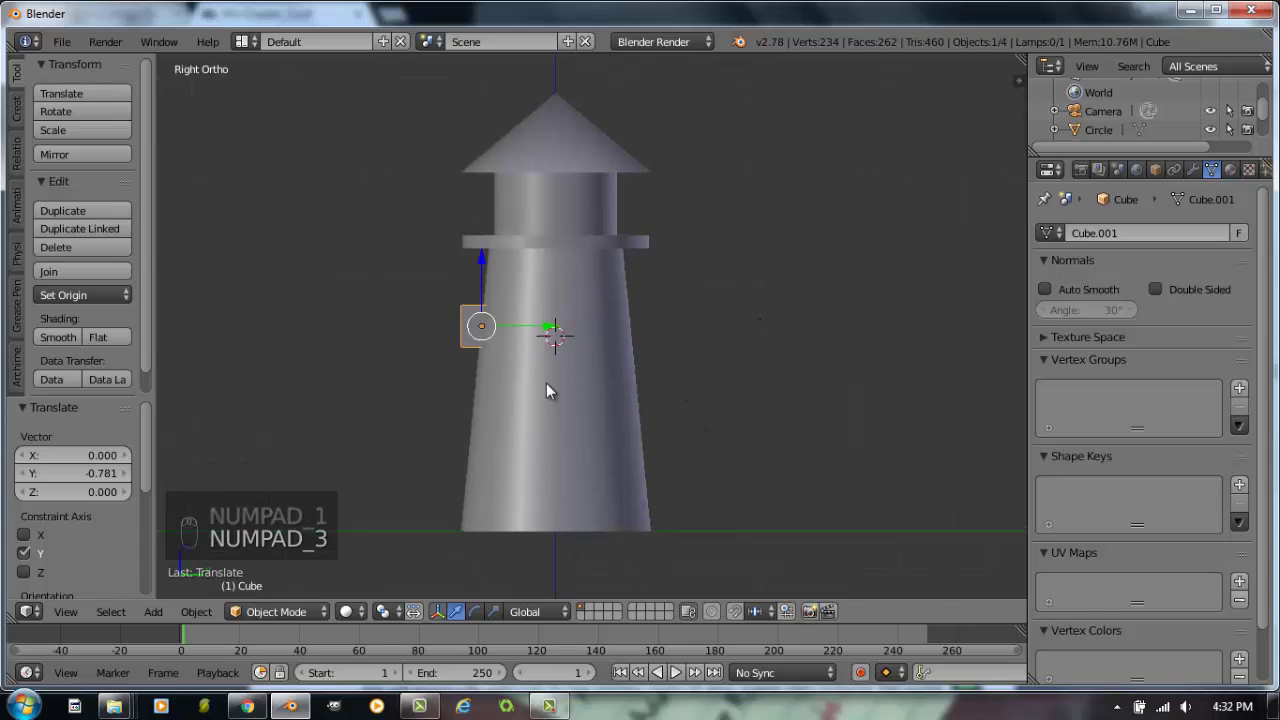
Zoom in on the embedded cube and switch the scene to wireframe display.
left_click_drag(607, 422, 542, 515)
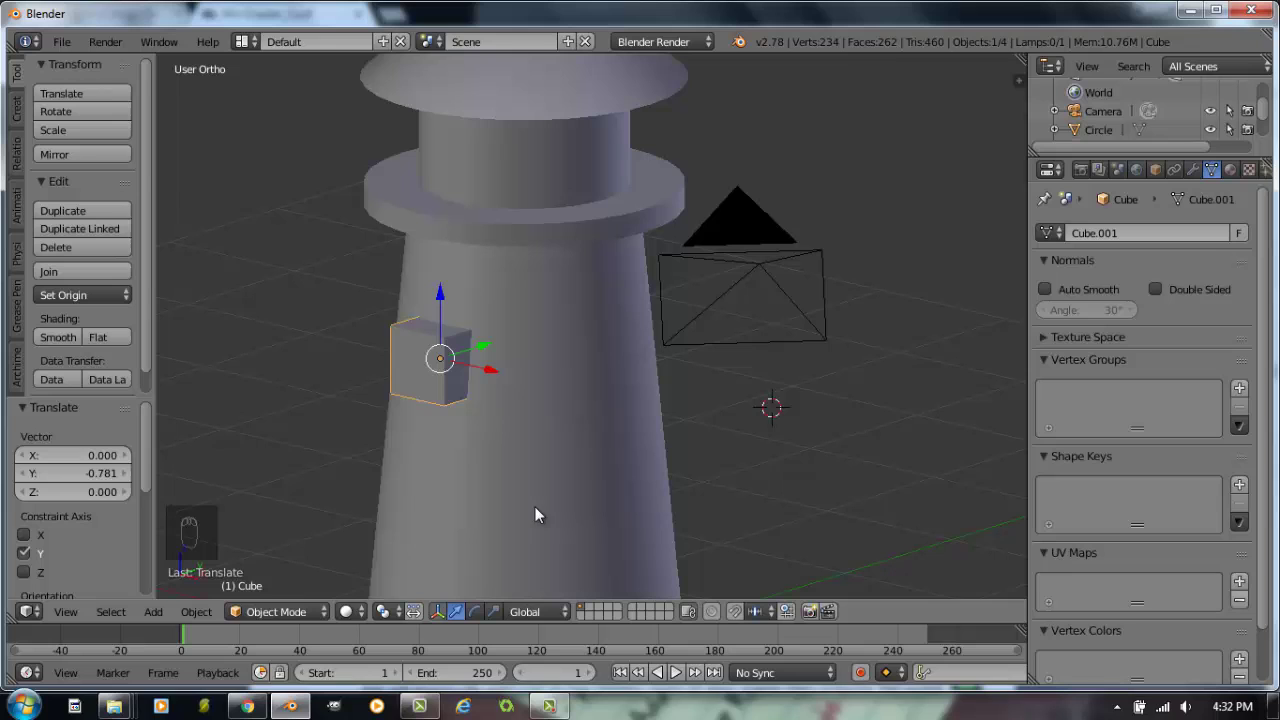
left_click_drag(361, 614, 578, 423)
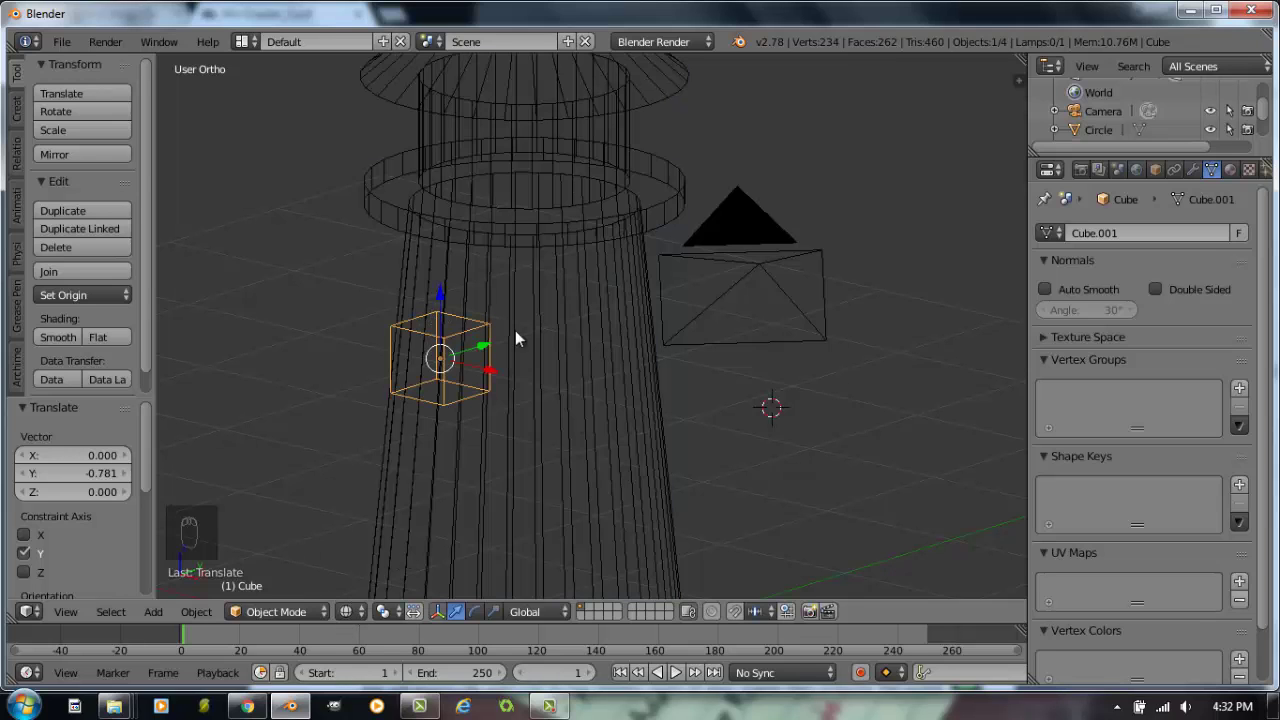
left_click_drag(525, 346, 547, 316)
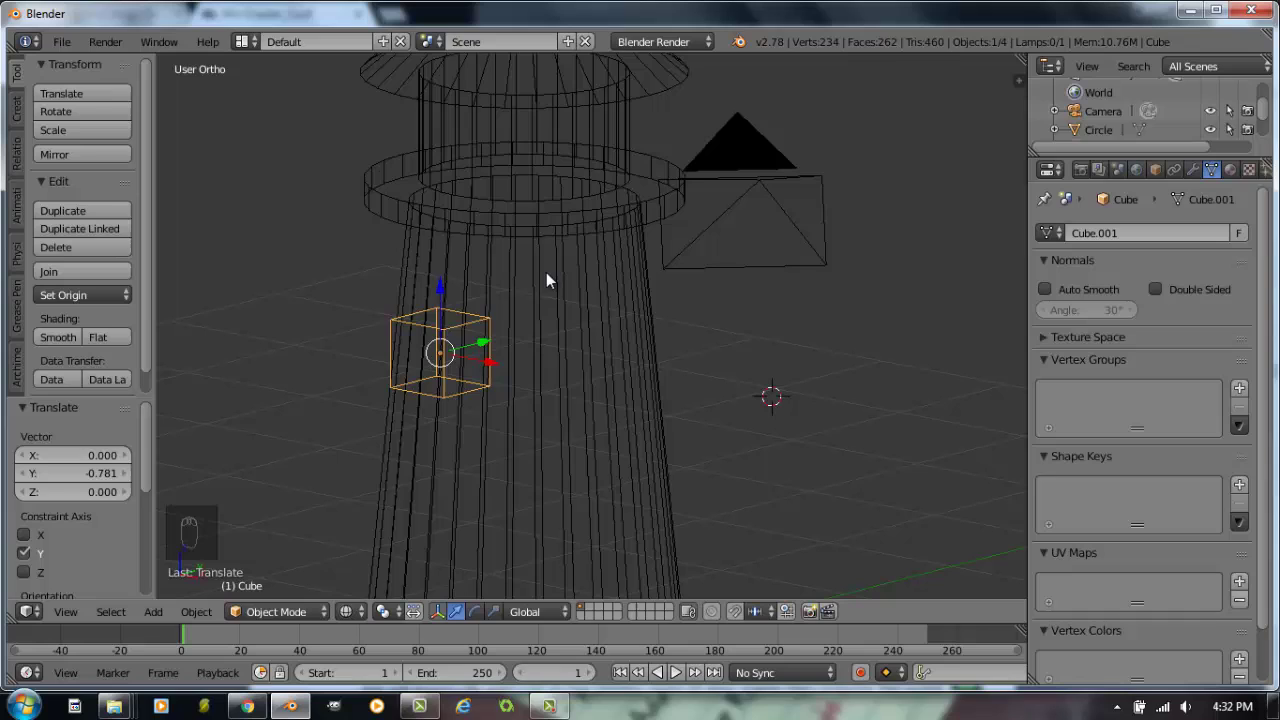
Select the lighthouse body and show its Modifiers settings, with no modifiers added yet.
left_click_drag(553, 281, 565, 241)
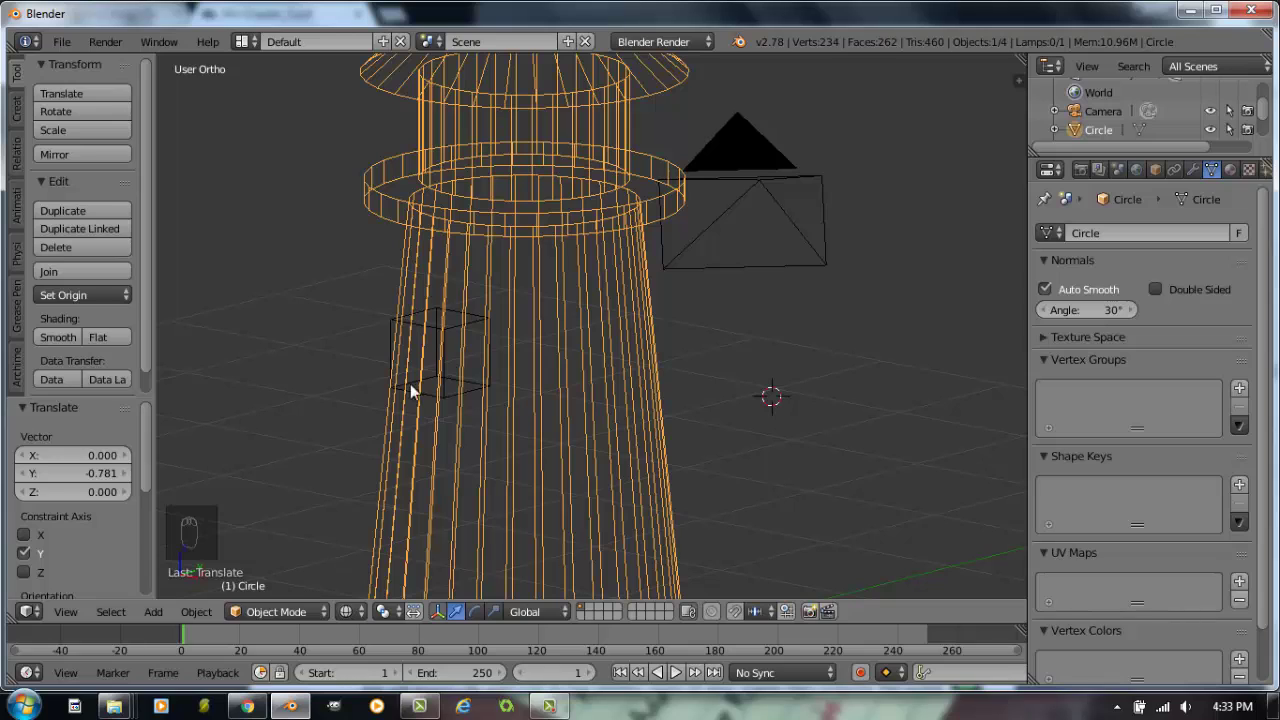
left_click_drag(432, 333, 585, 407)
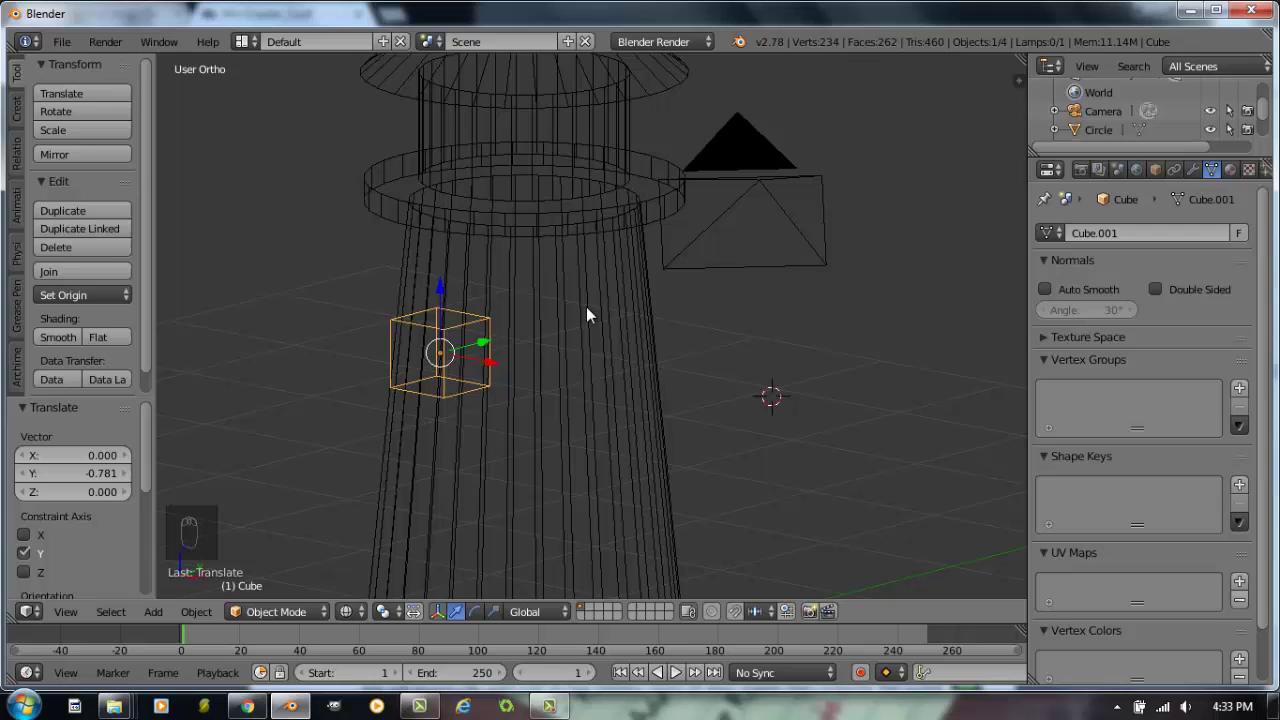
left_click_drag(593, 315, 591, 319)
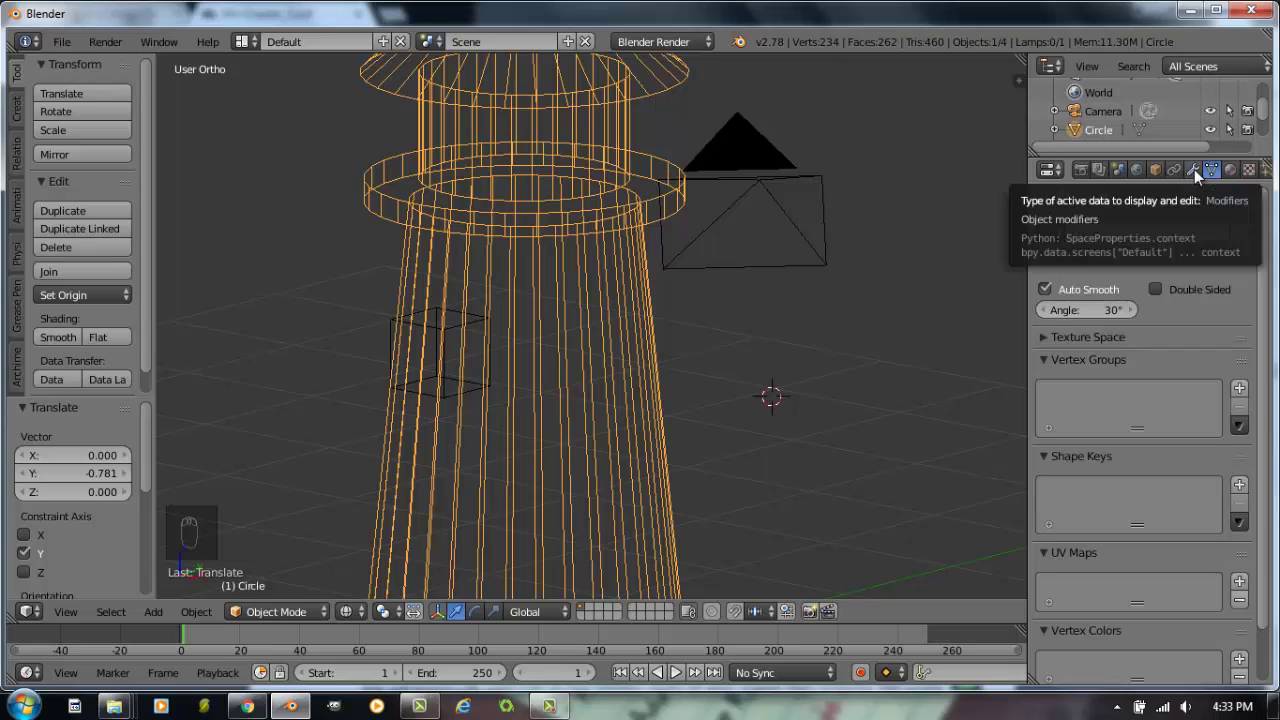
left_click_drag(1200, 178, 1147, 225)
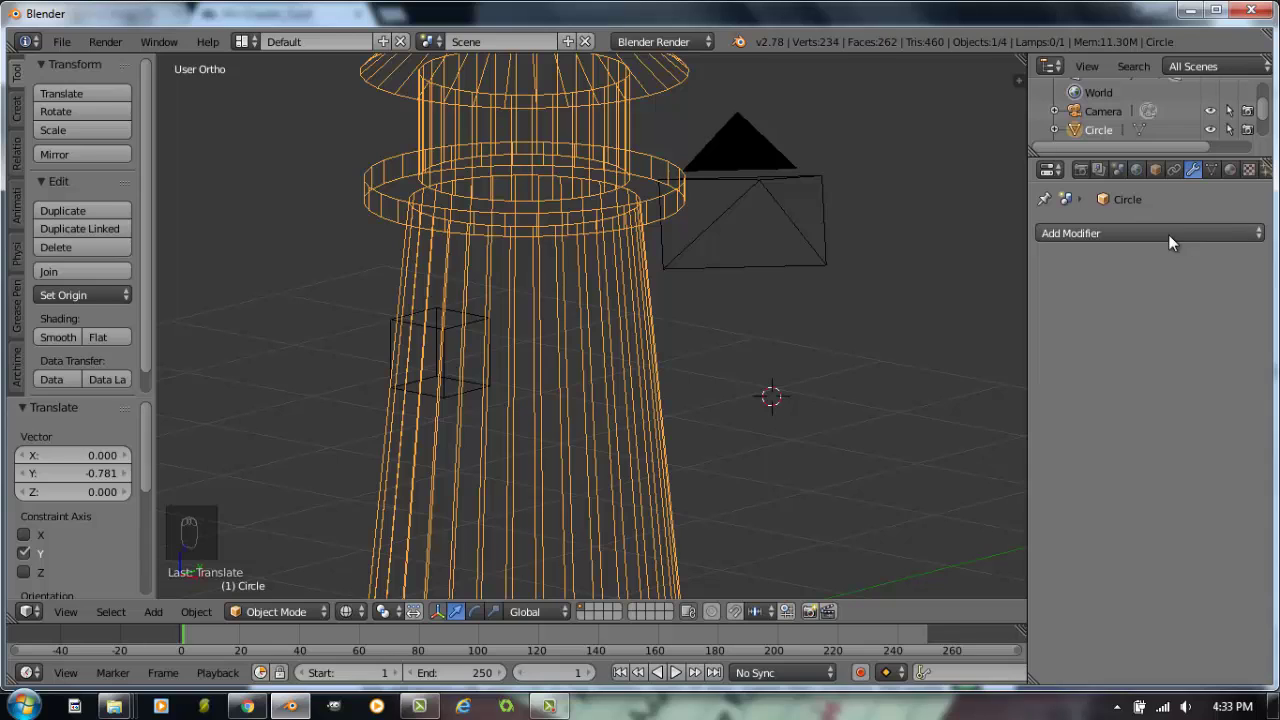
Add a Boolean modifier to the lighthouse with the cube as object and Difference operation.
left_click_drag(1093, 238, 909, 292)
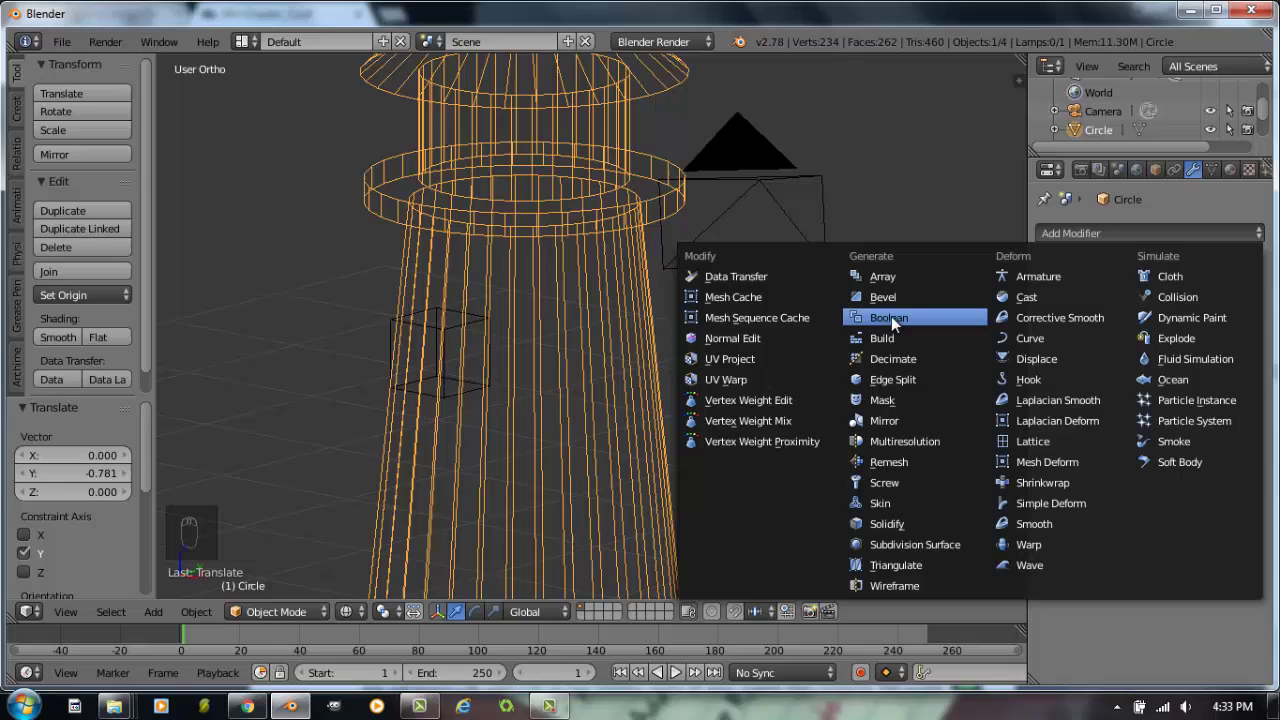
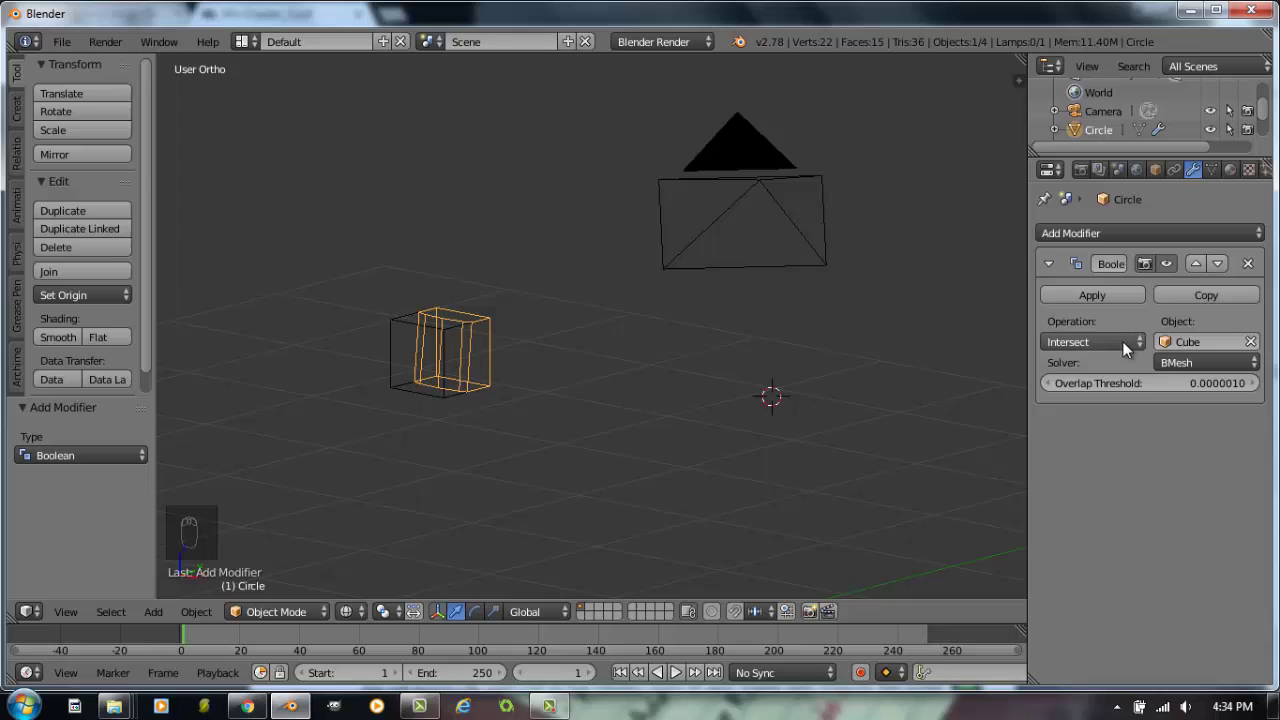
left_click_drag(1128, 348, 1077, 306)
left_click_drag(512, 361, 1082, 348)
left_click_drag(1076, 345, 1081, 285)
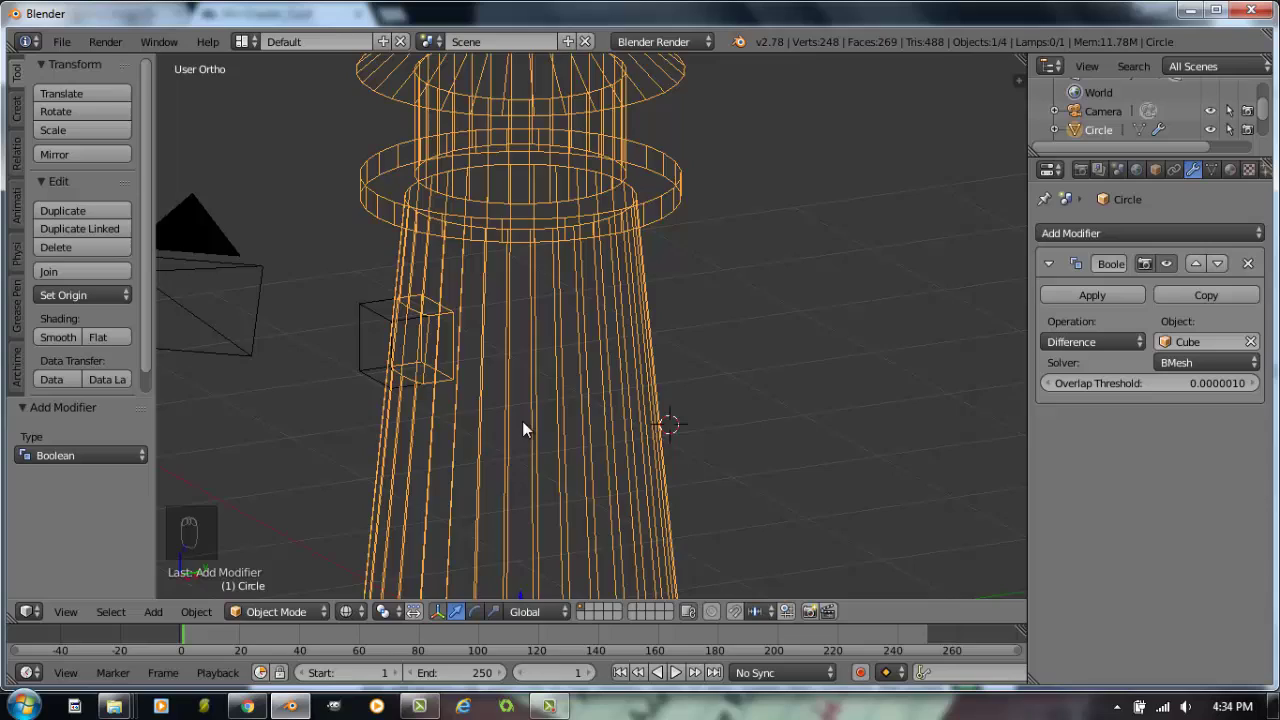
Inspect the cut wall and apply the Boolean modifier to the lighthouse.
left_click_drag(563, 433, 578, 423)
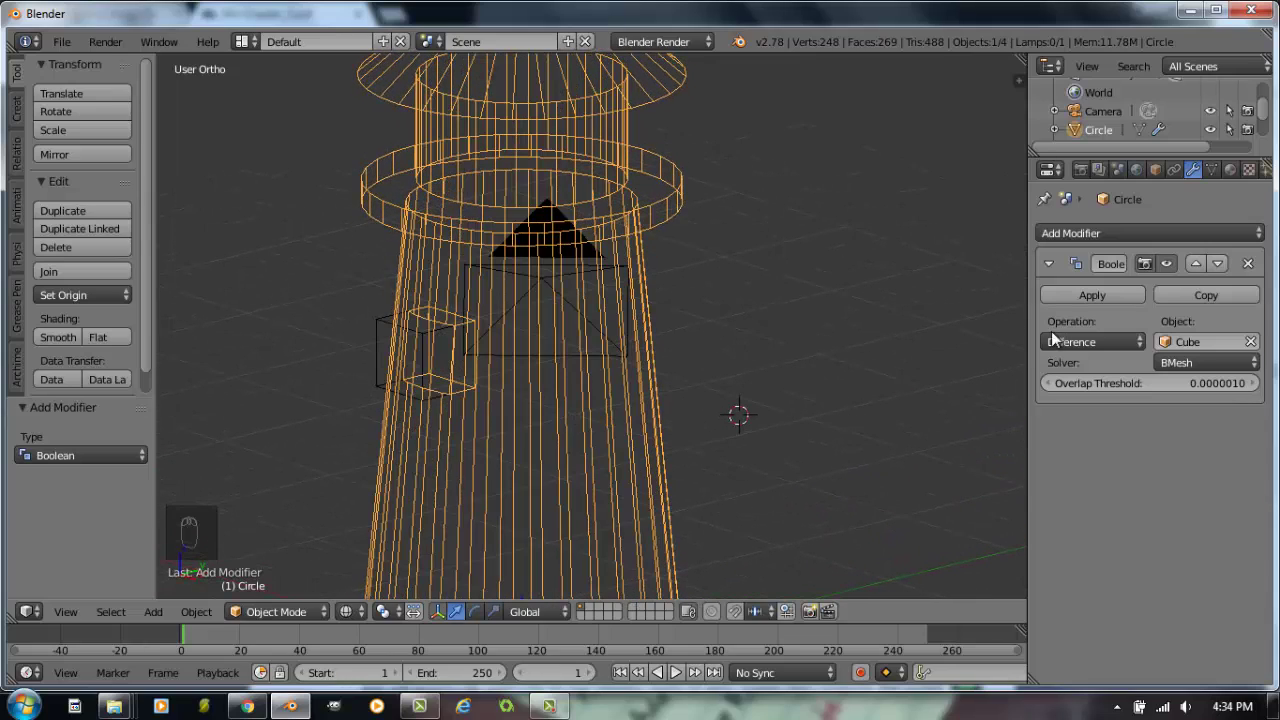
left_click_drag(1109, 306, 403, 364)
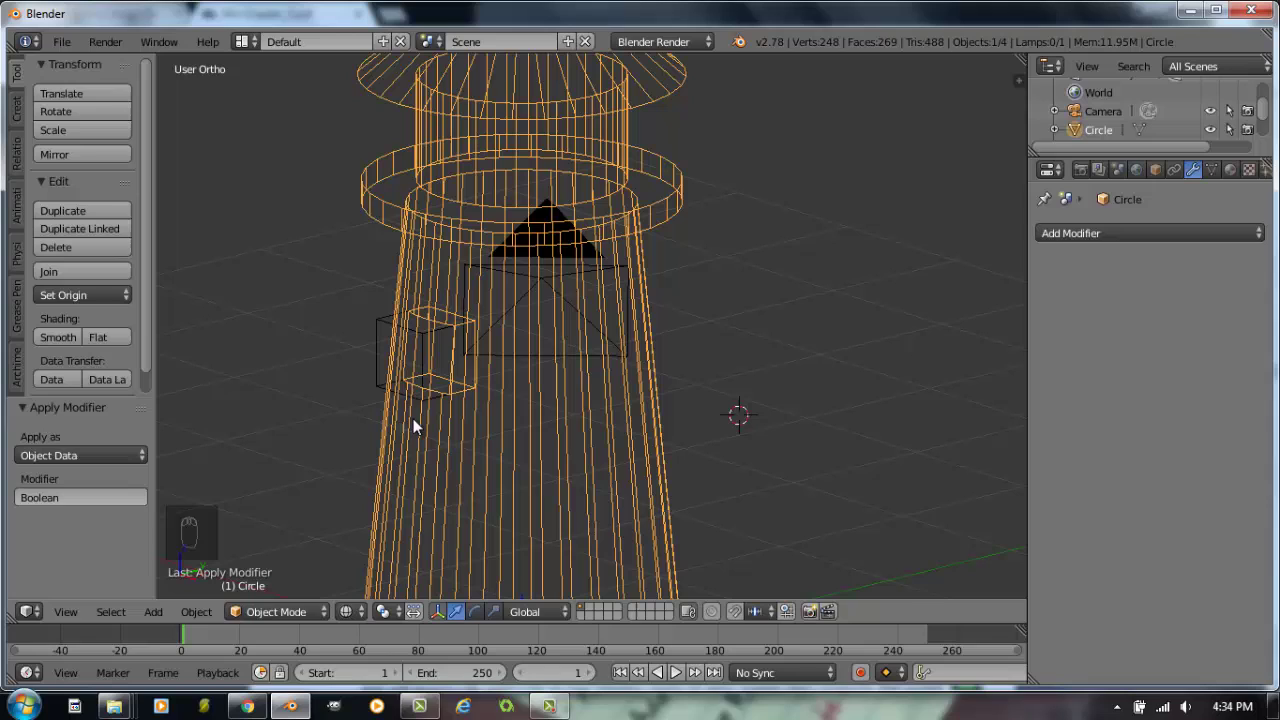
Back in solid shading, move the cutting cube aside to check the hole, then undo the move.
key("z")
left_click_drag(403, 338, 336, 338)
key("g")
middle_click(336, 338)
left_click_drag(599, 428, 732, 401)
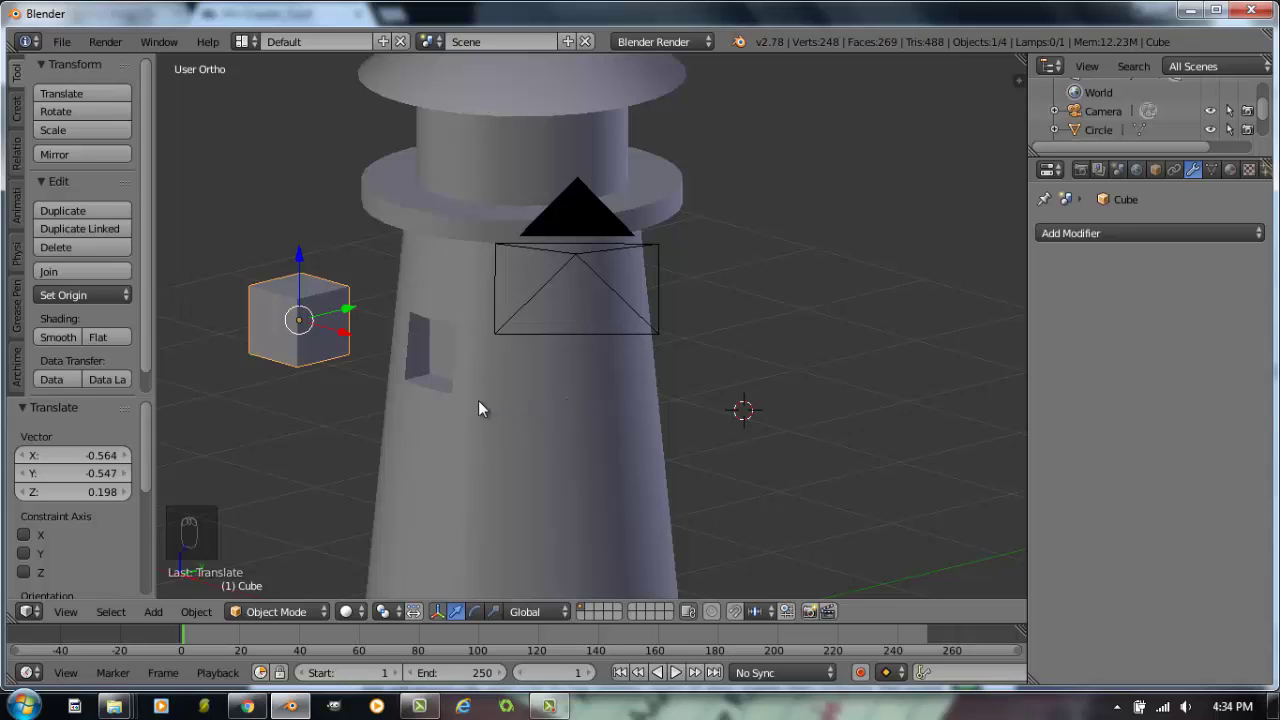
key("ctrl+z")
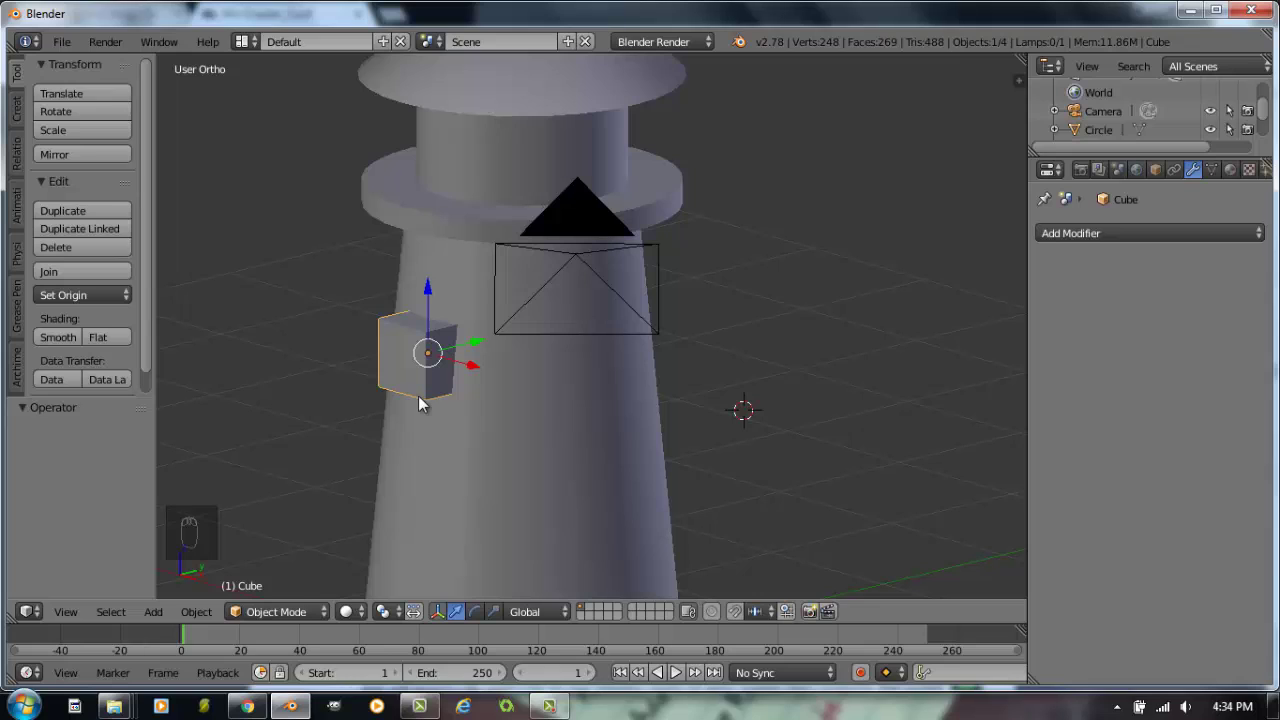
key("alt+z")
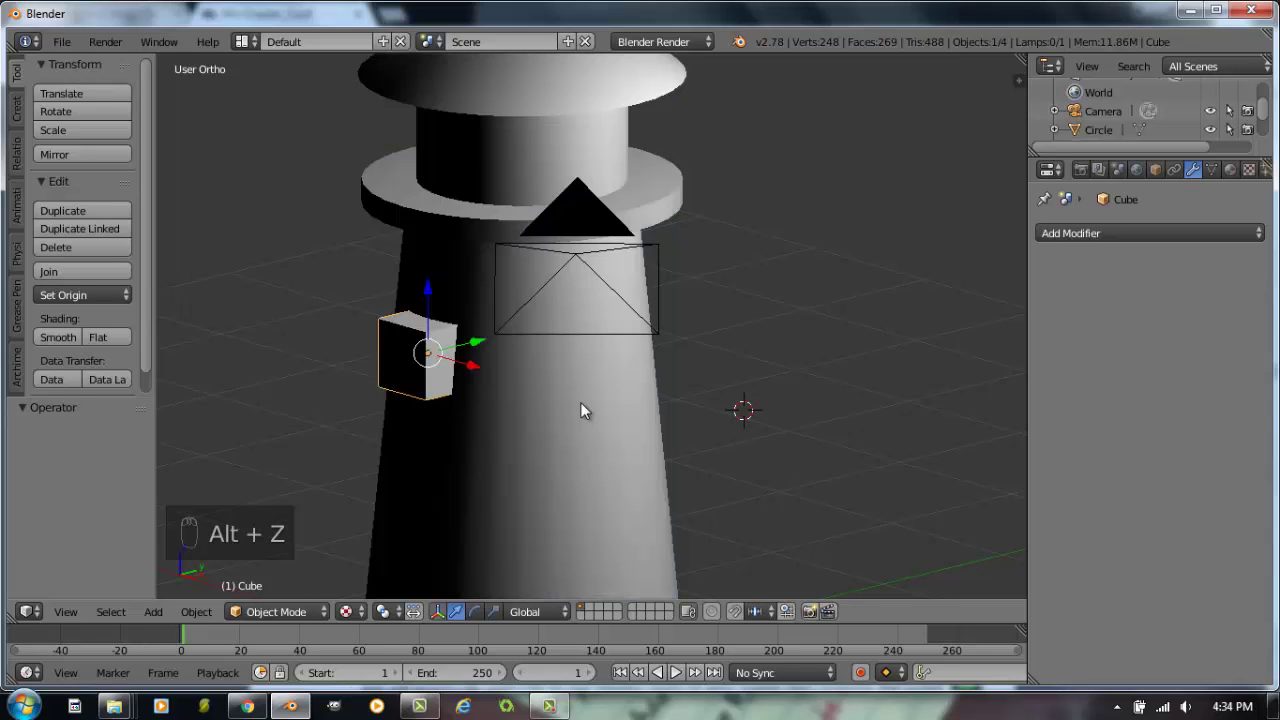
left_click_drag(365, 620, 758, 478)
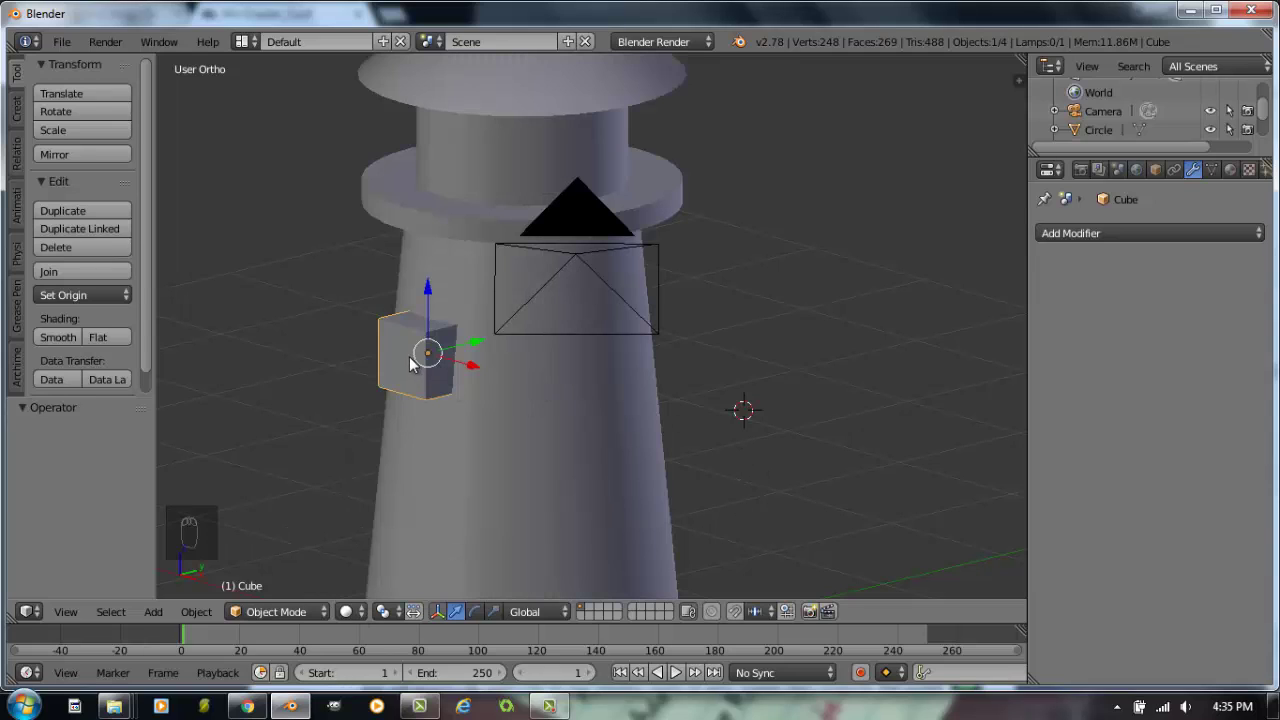
Delete the cutting cube, leaving a small rectangular window opening in the lighthouse wall.
key("g")
key("Delete")
middle_click(587, 399)
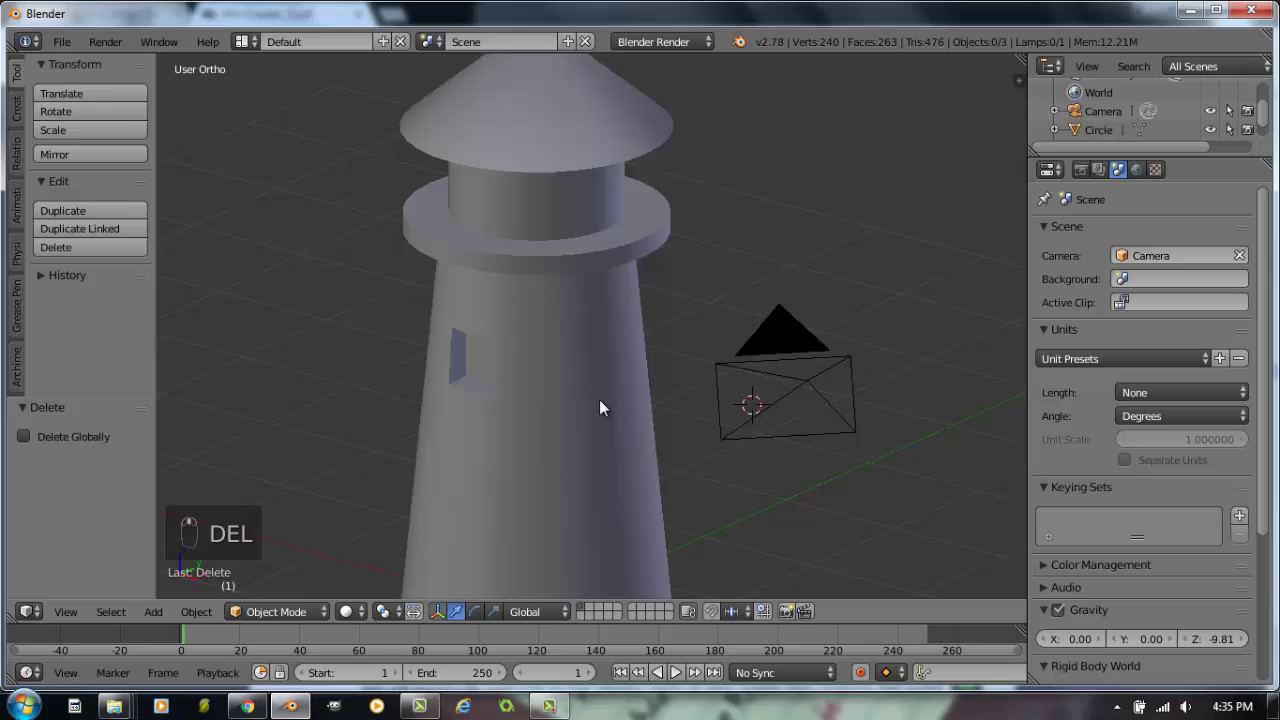
left_click_drag(609, 408, 603, 375)
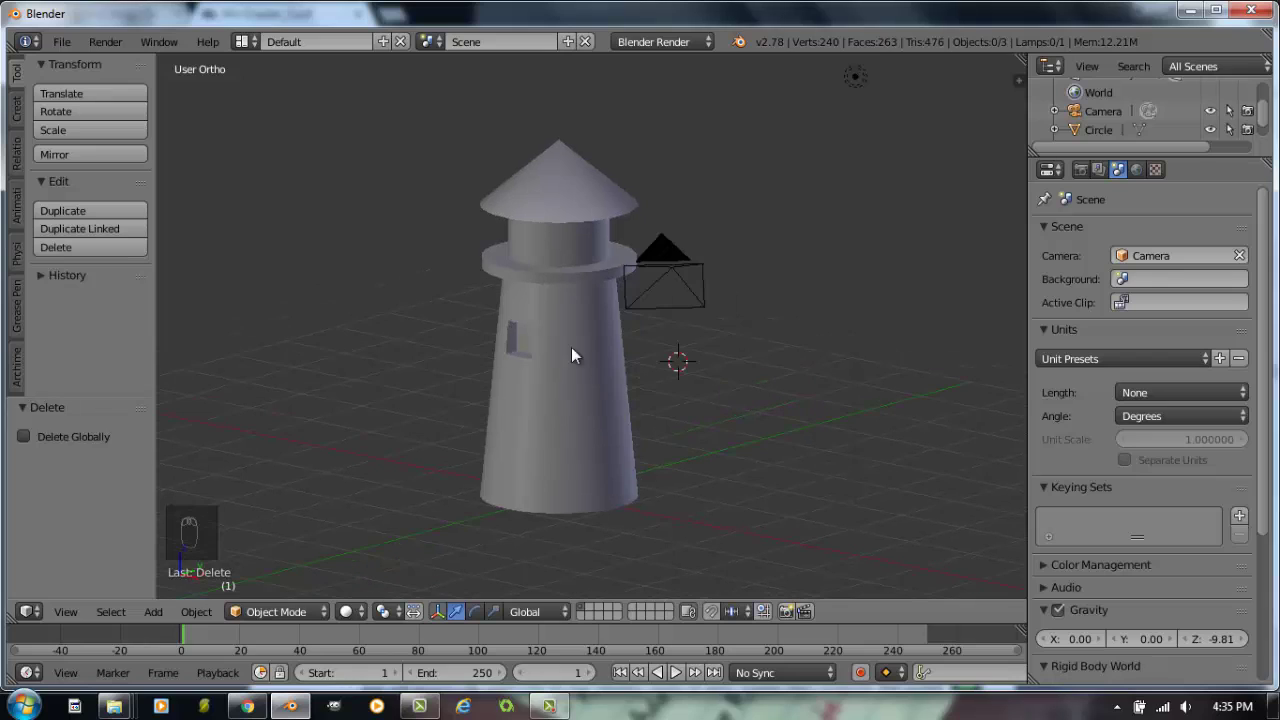